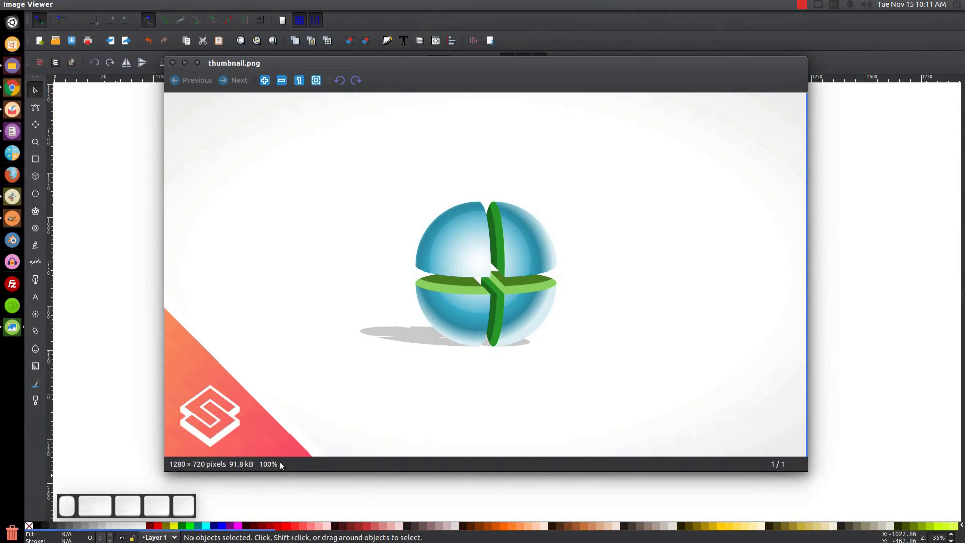
Close the thumbnail.png reference picture to return to the blank Inkscape page.
scroll("up", 3)
scroll("up", 3)
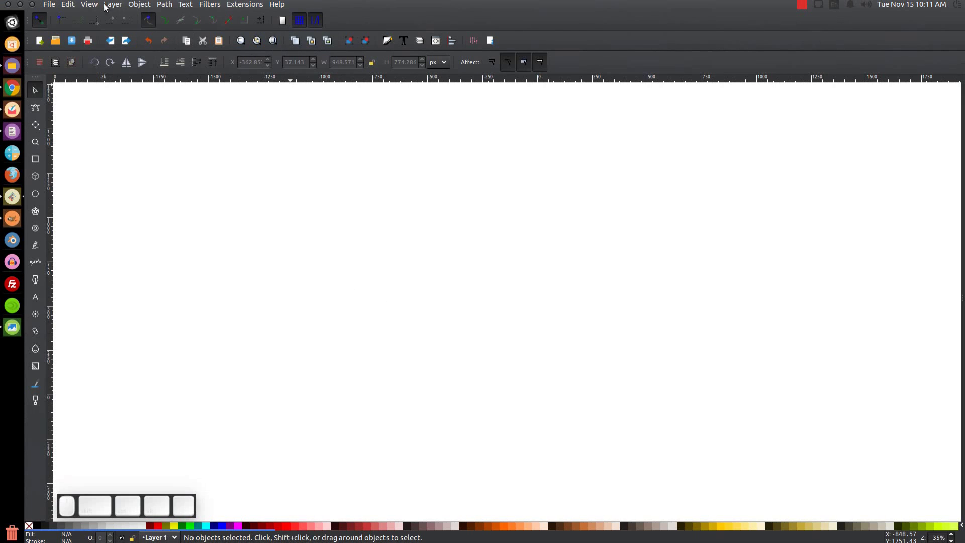
View the page at 1:1 zoom and bring up the Align and Distribute and Fill and Stroke dialogs.
left_click(94, 6)
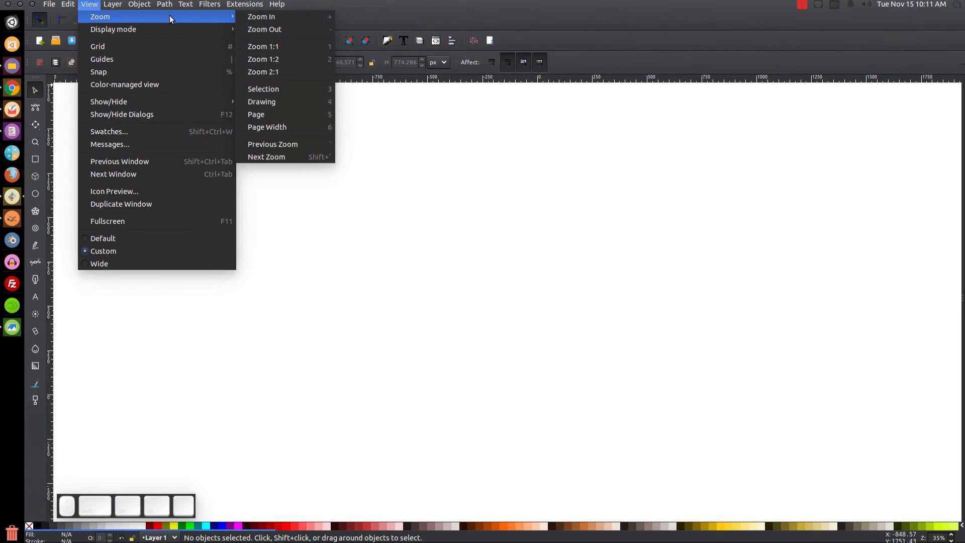
left_click(279, 44)
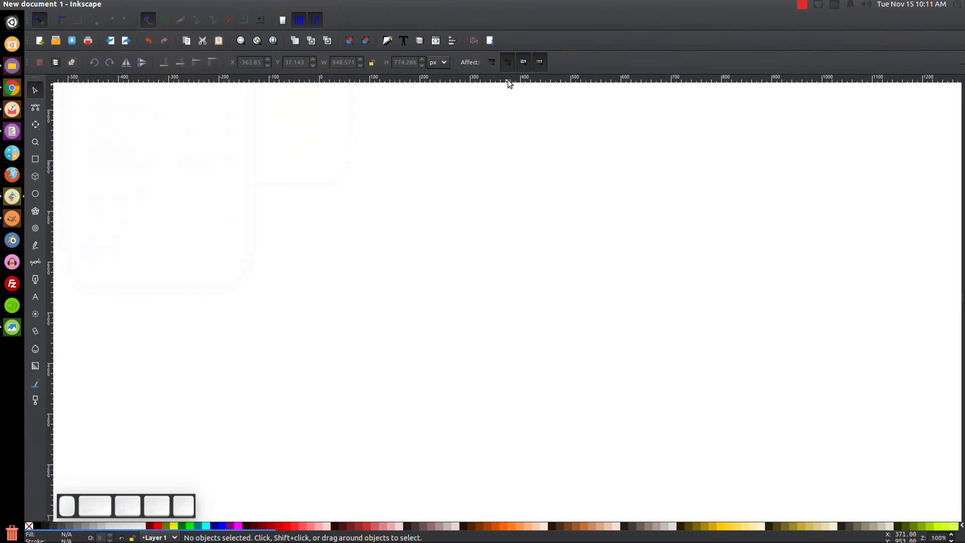
left_click(458, 46)
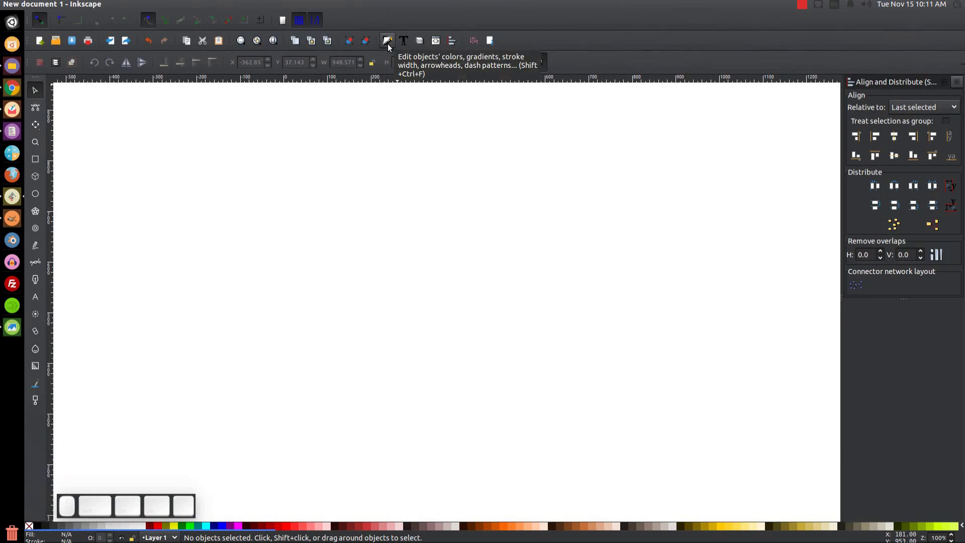
left_click(390, 46)
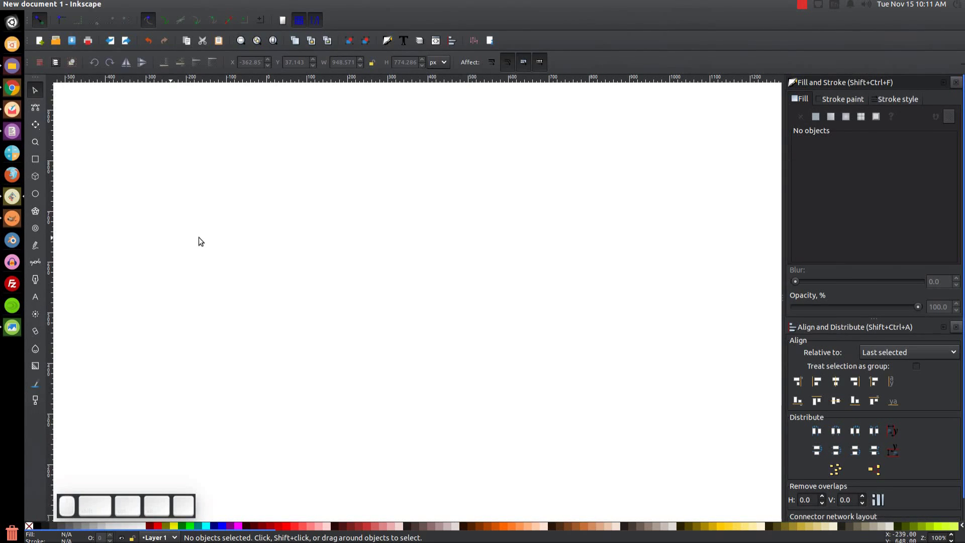
Draw a circle in the page centre, convert it to a path and set its opacity to about 54%.
left_click(41, 198)
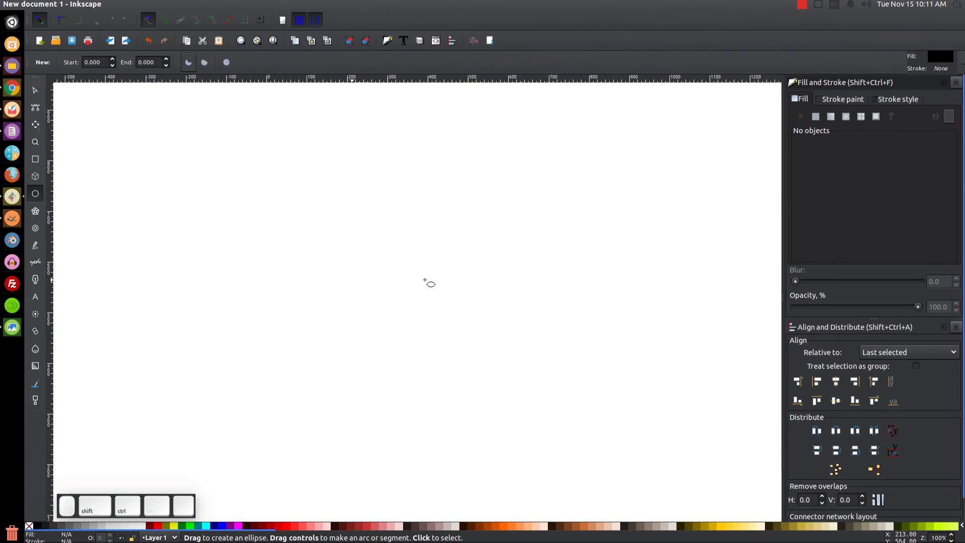
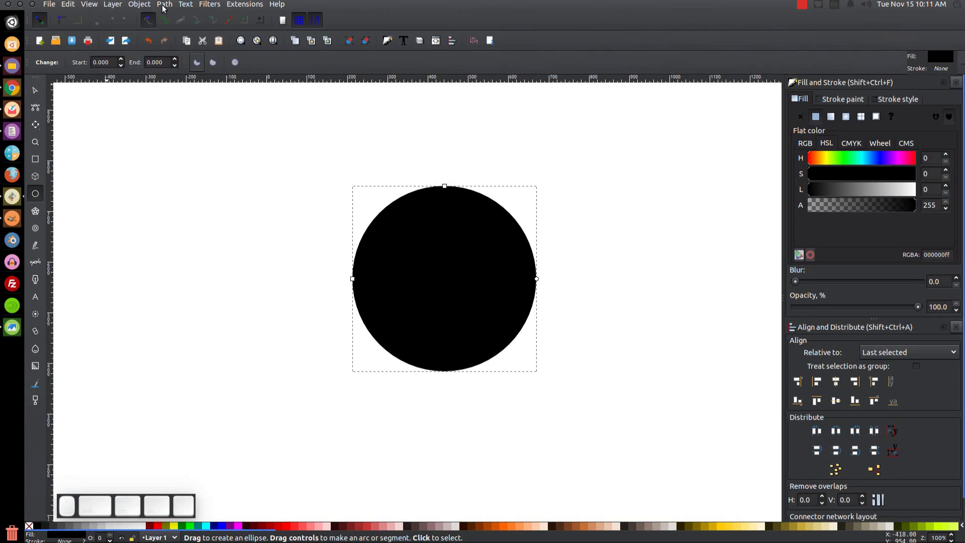
left_click(164, 6)
left_click(167, 19)
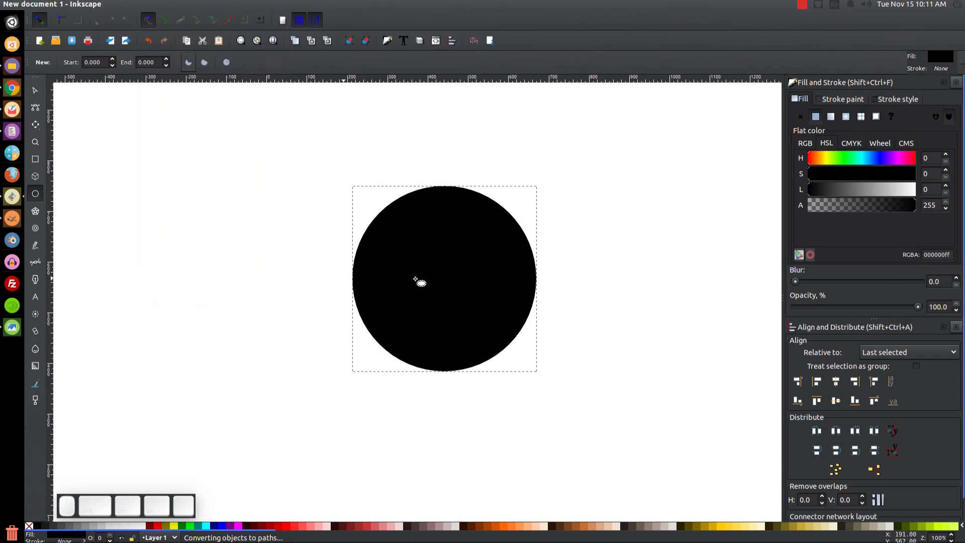
left_click_drag(922, 309, 813, 388)
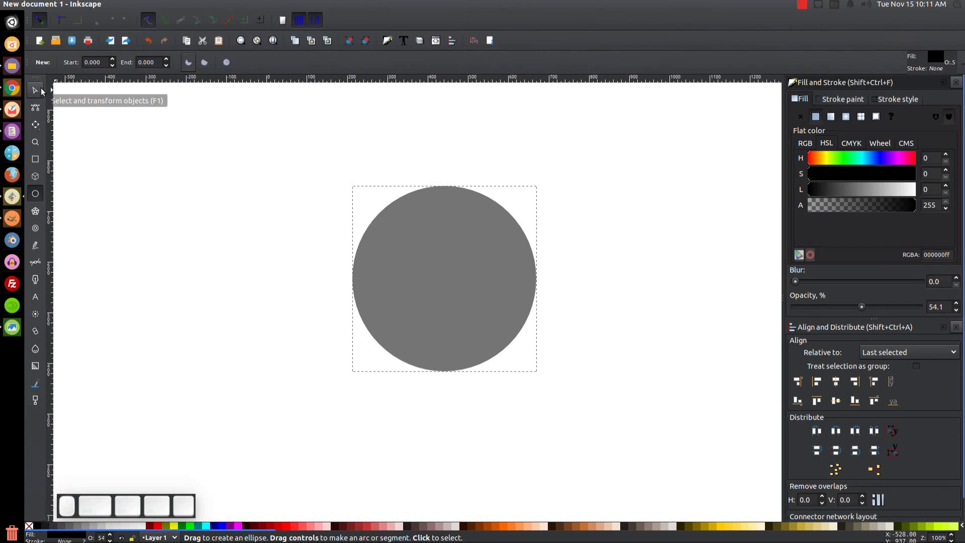
Duplicate the circle and fill the copy red.
left_click(43, 90)
left_click(457, 245)
left_click(489, 322)
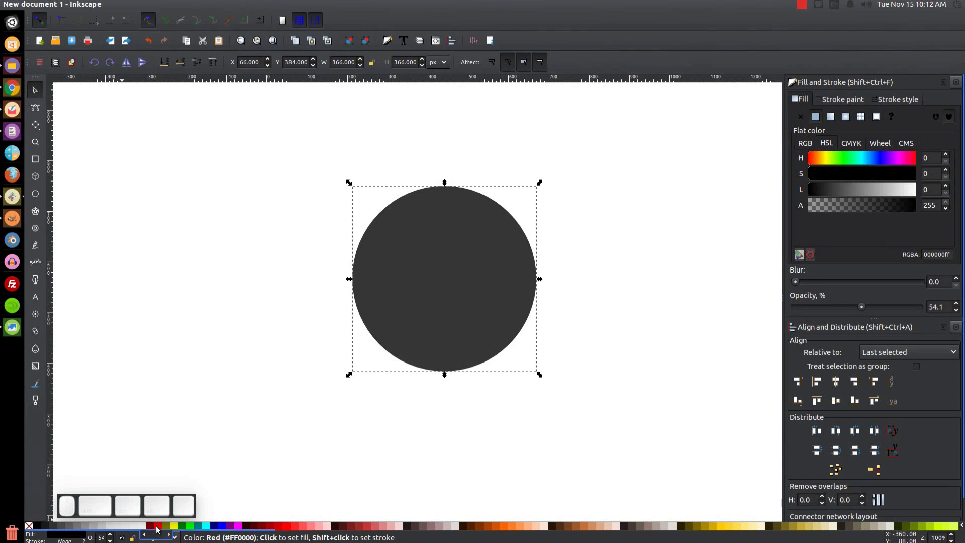
left_click(159, 531)
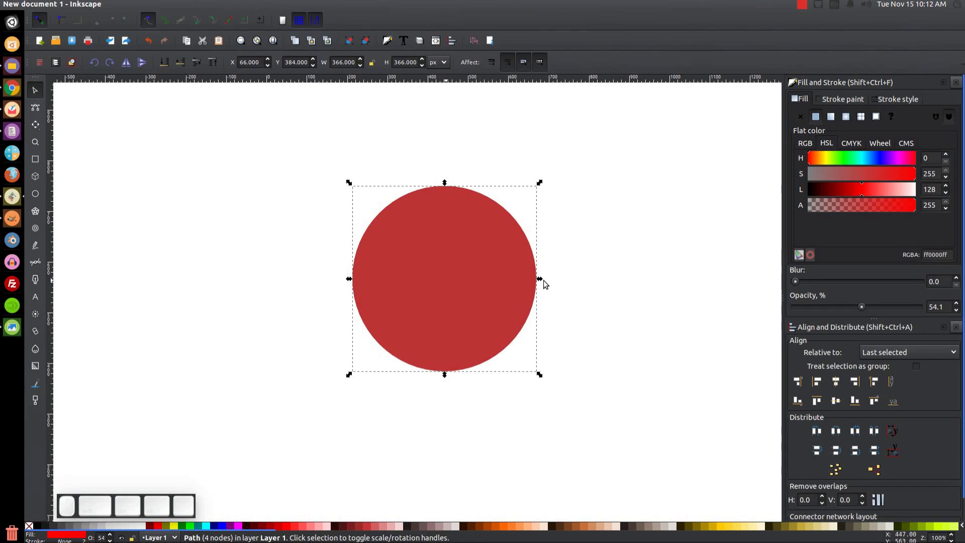
Squeeze the red copy sideways into a slim vertical band about 71 px wide.
left_click_drag(543, 283, 369, 293)
left_click_drag(352, 282, 481, 292)
left_click_drag(490, 285, 452, 290)
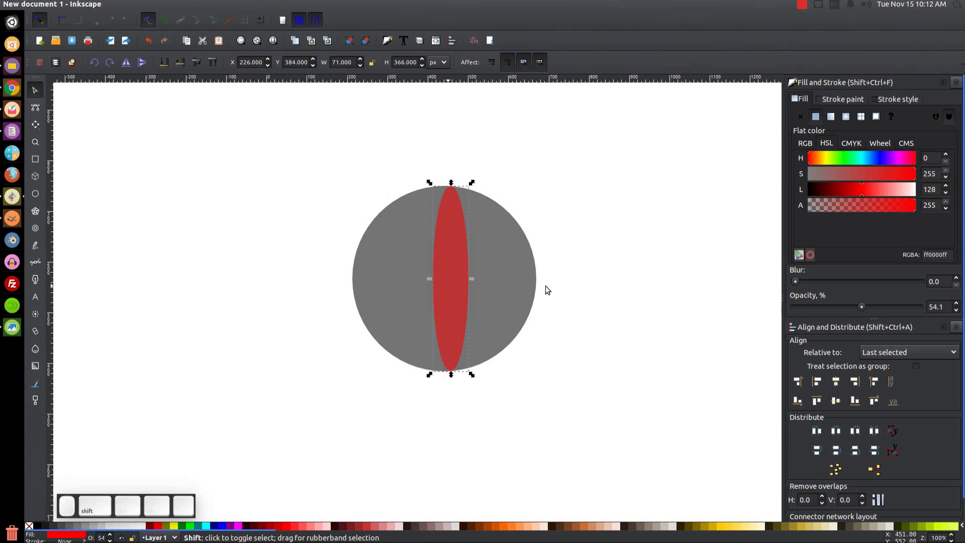
Centre the red band on the grey circle's vertical axis and reselect the band alone.
left_click(502, 236)
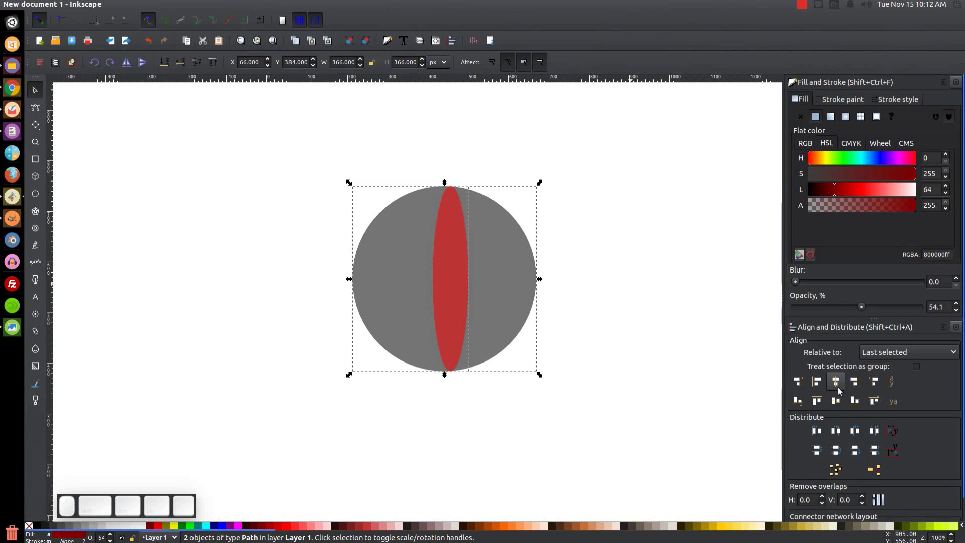
left_click(841, 390)
left_click_drag(845, 401, 824, 418)
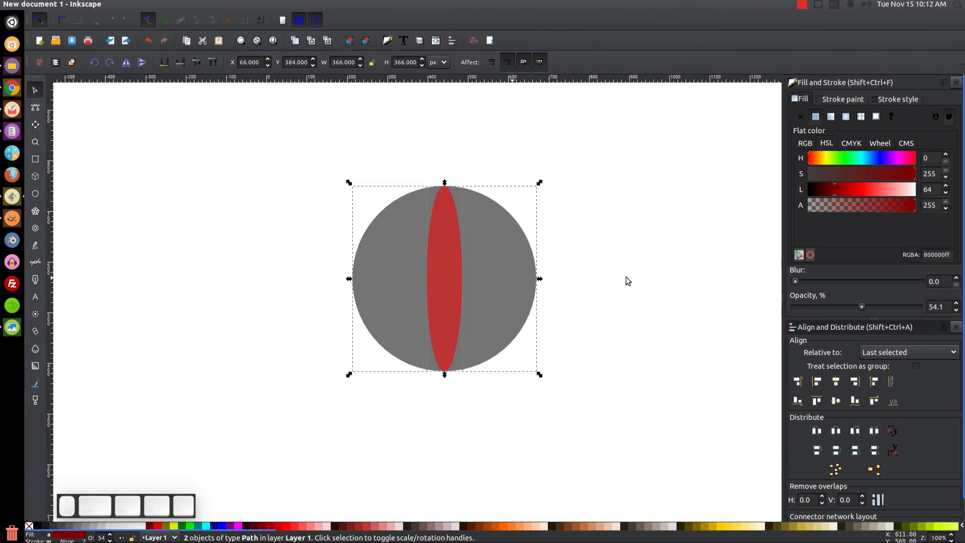
left_click(634, 249)
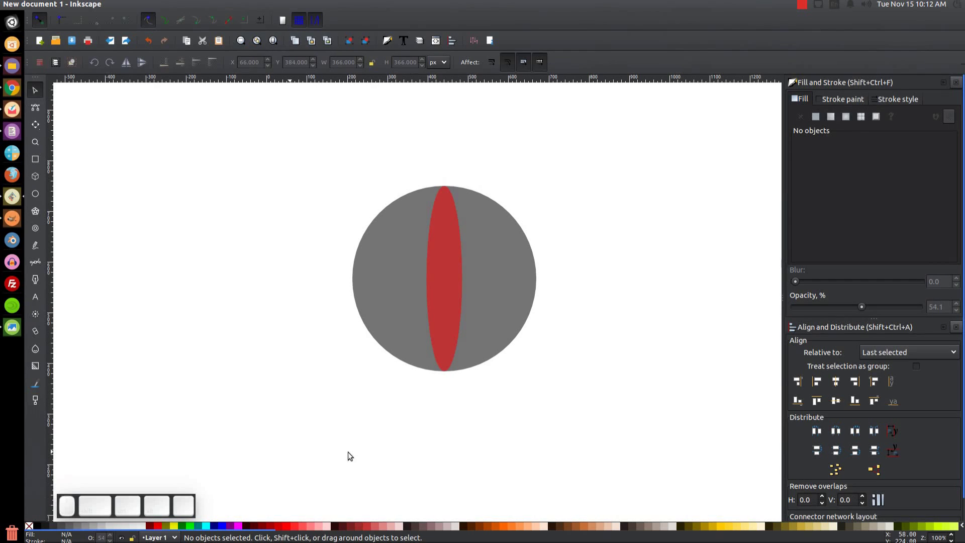
left_click(444, 228)
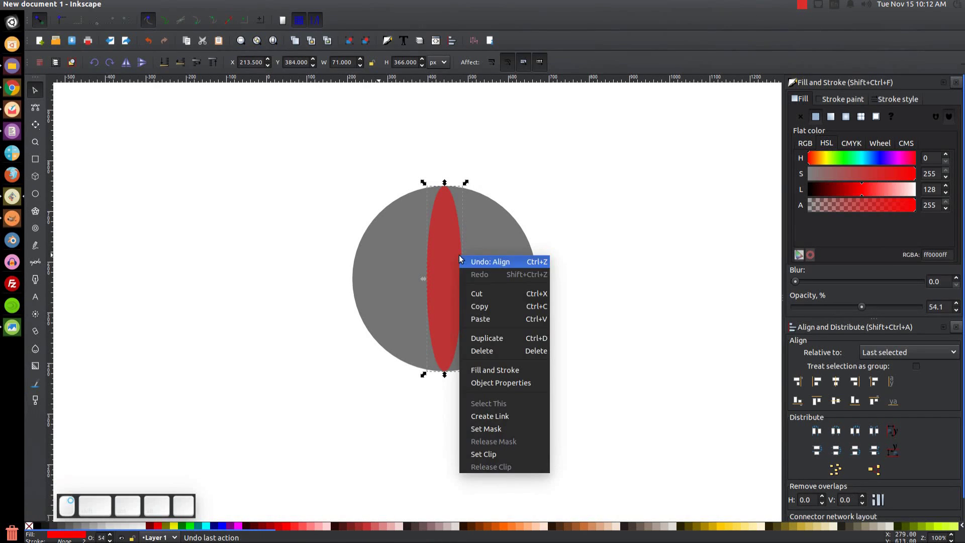
left_click(491, 342)
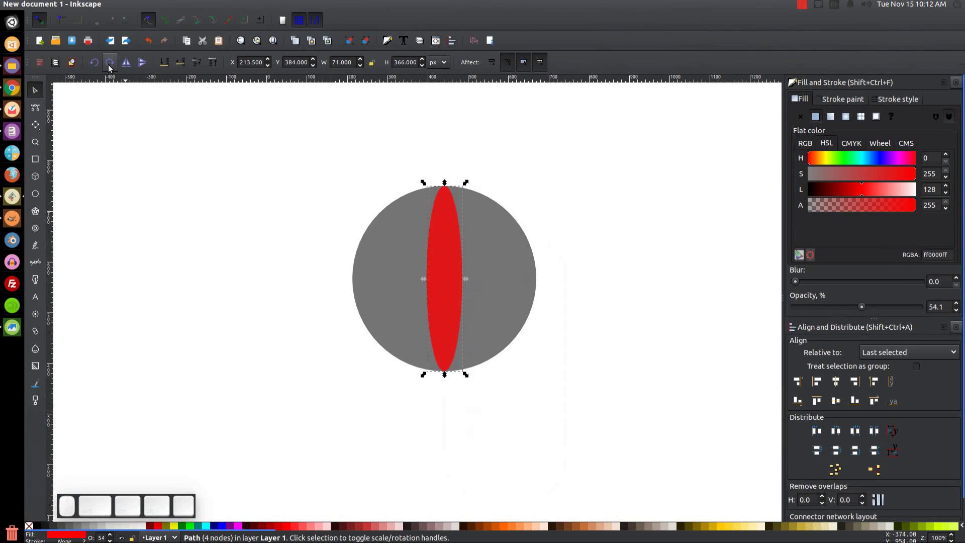
Duplicate the vertical band and rotate the copy 90° into a horizontal band crossing the circle.
scroll("up", 3)
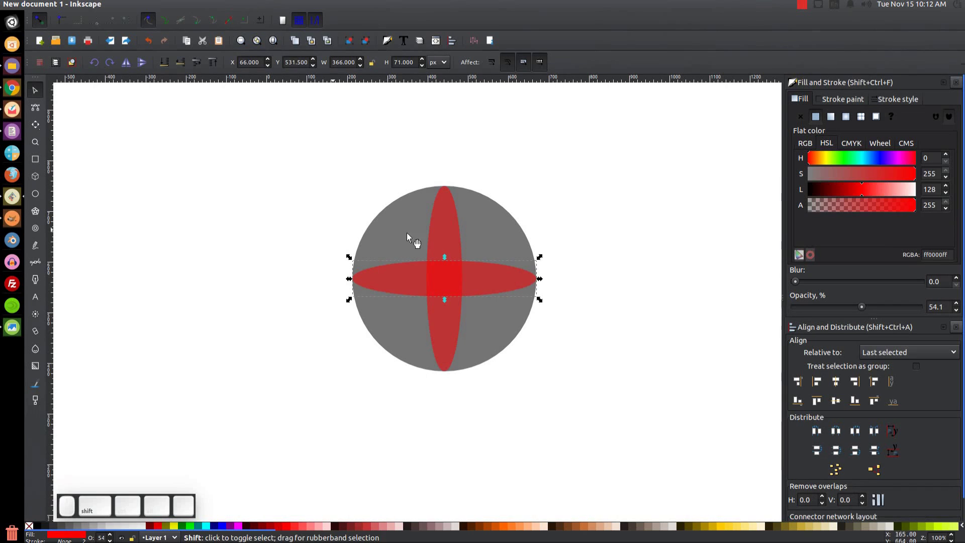
scroll("up", 3)
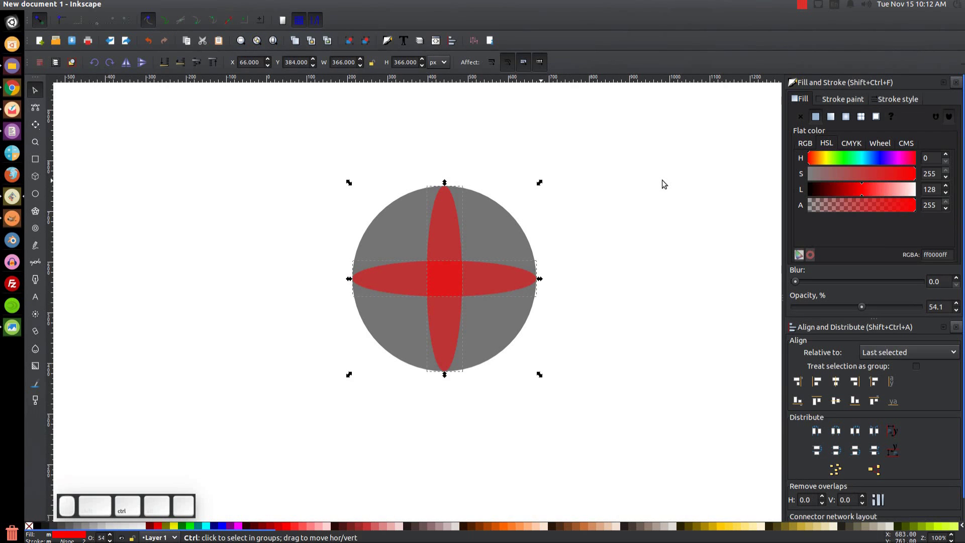
key("ctrl+d")
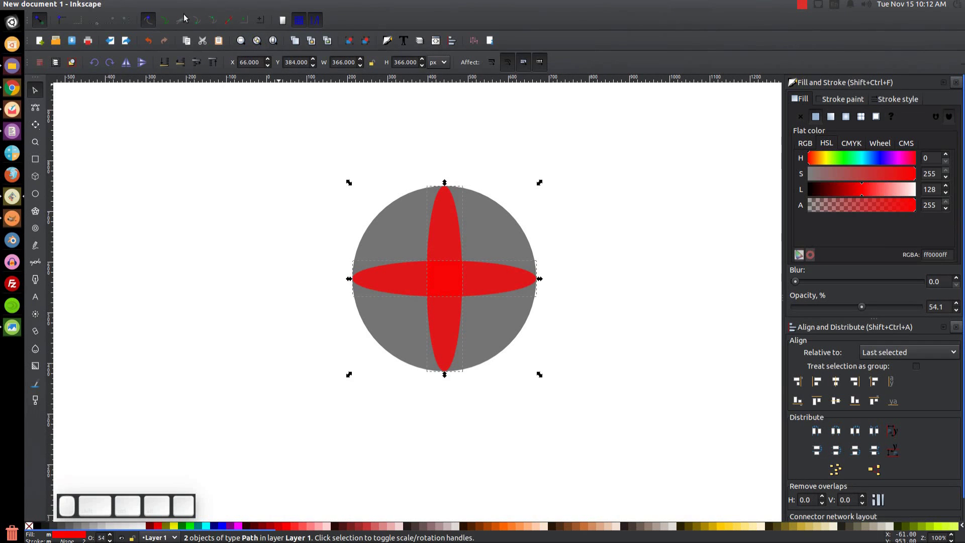
left_click(165, 4)
left_click(189, 63)
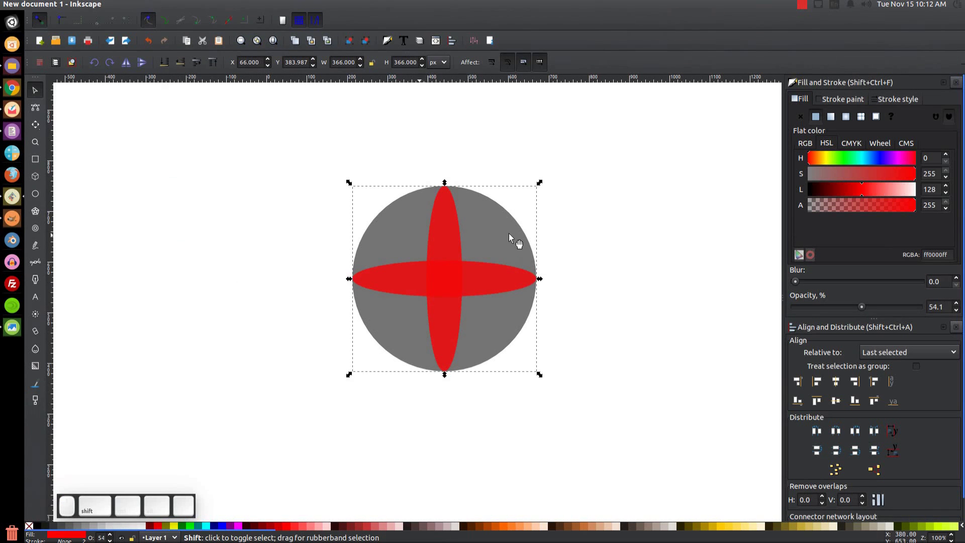
left_click(508, 223)
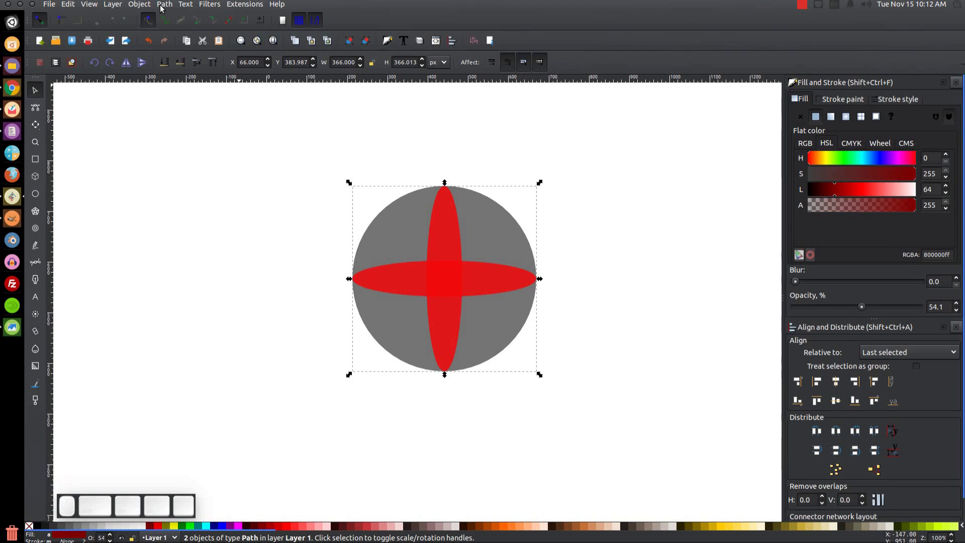
Try merging the two red bands and breaking the cross apart, then undo the attempt.
left_click(164, 9)
left_click(181, 69)
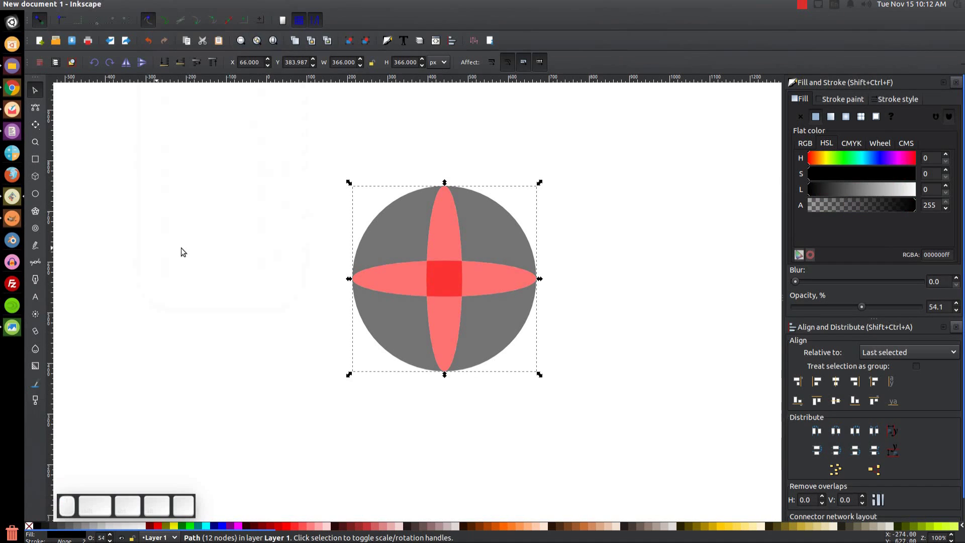
left_click(172, 7)
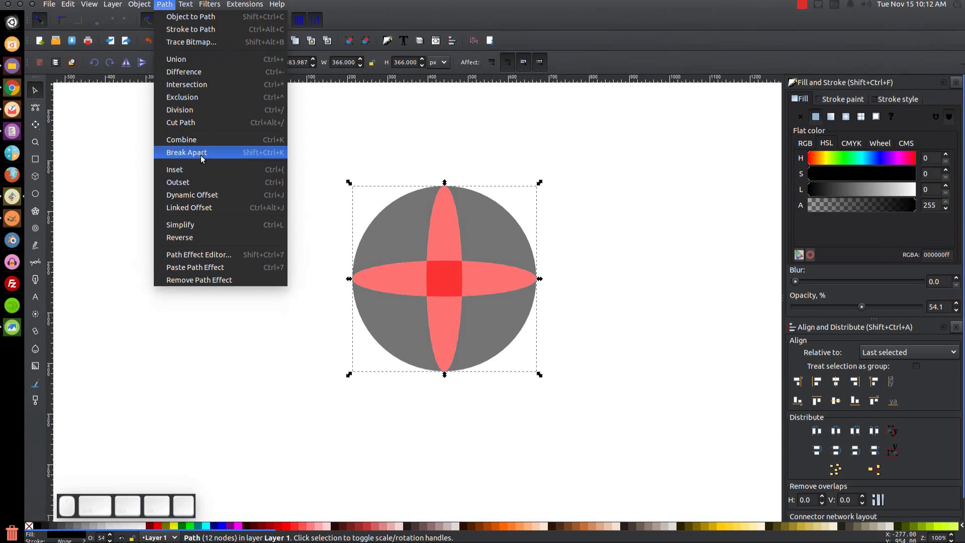
left_click(203, 157)
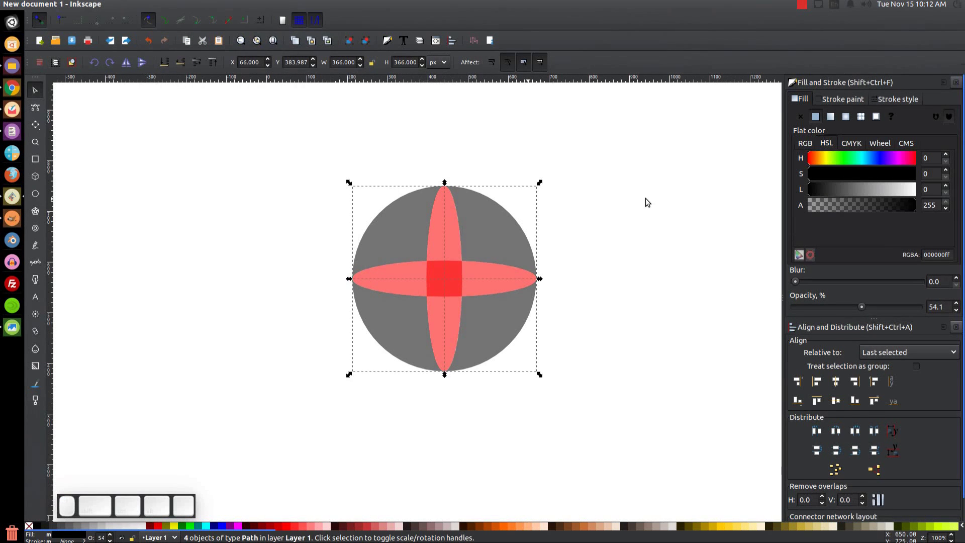
left_click(648, 201)
left_click(521, 243)
left_click(374, 221)
left_click(396, 349)
left_click(497, 336)
key("ctrl+z")
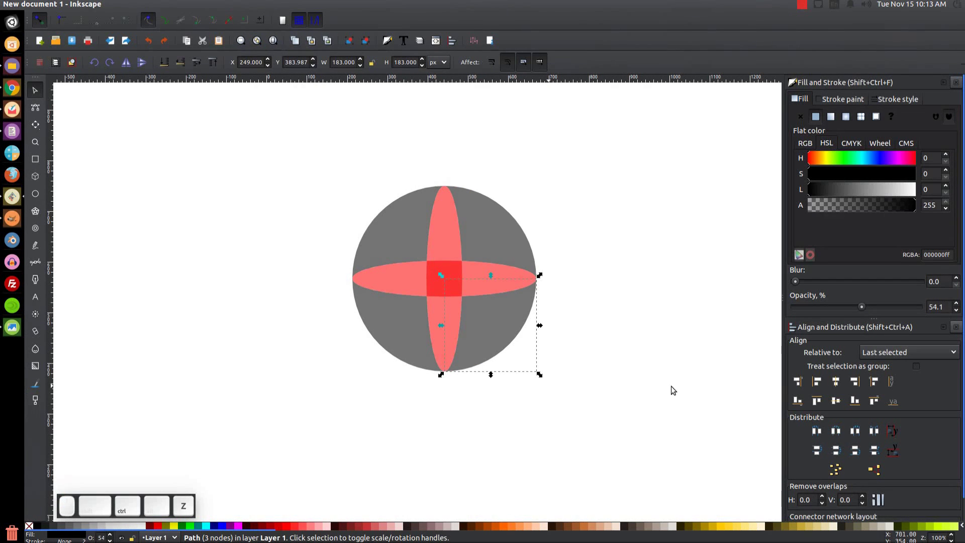
Select both crossing bands together and duplicate them, ready for a path operation.
left_click(674, 389)
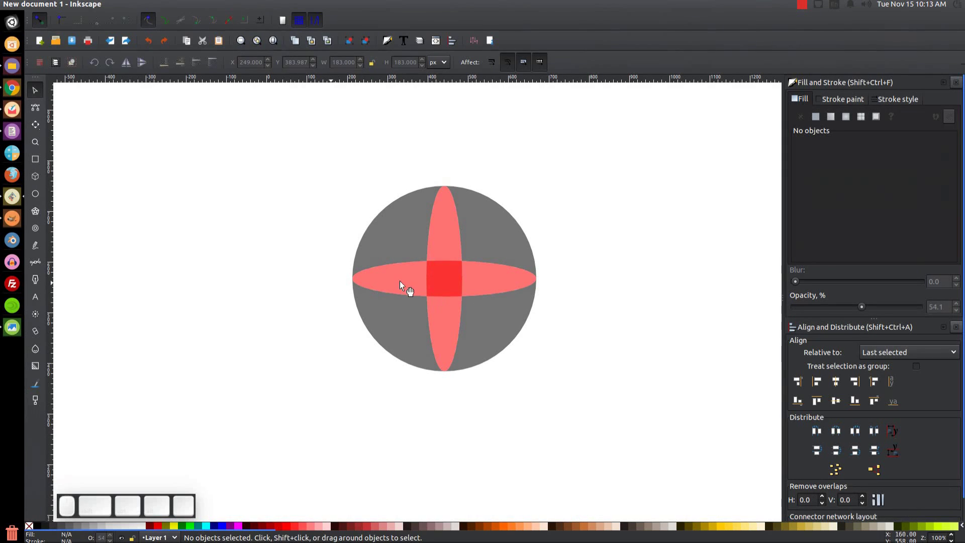
left_click(410, 286)
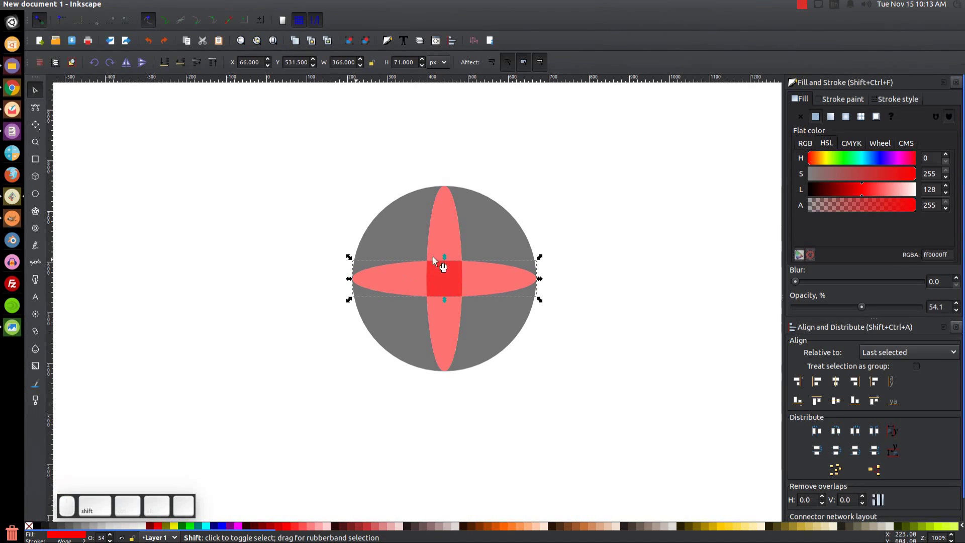
left_click(449, 222)
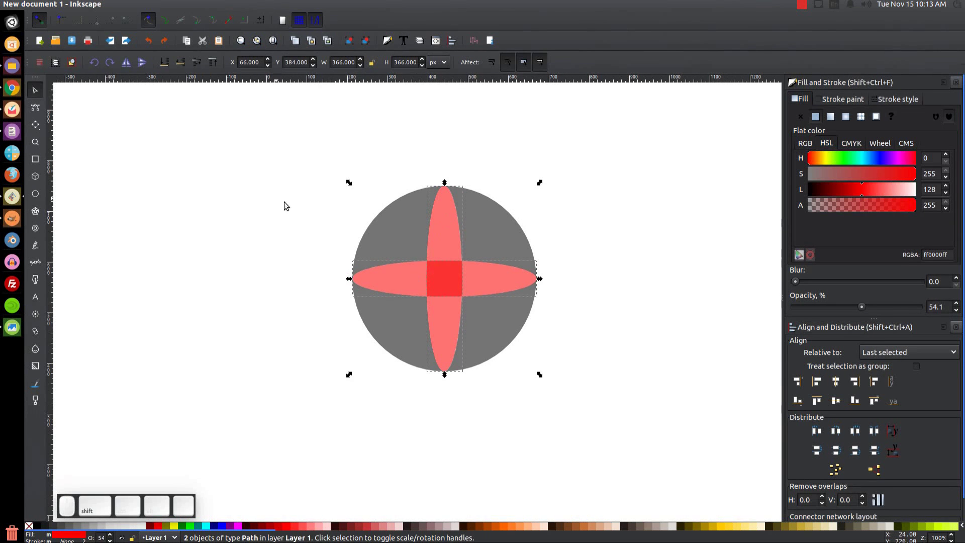
key("ctrl+d")
left_click(161, 4)
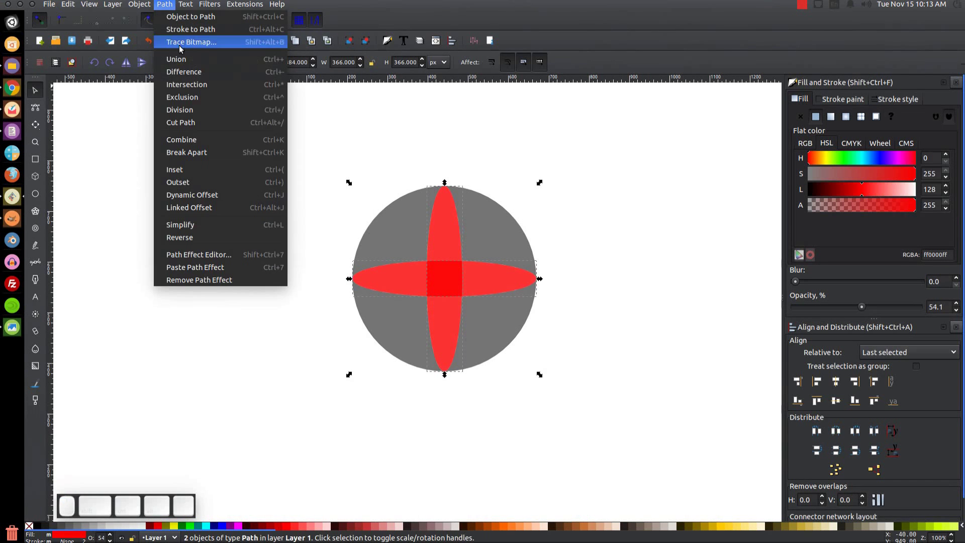
Intersect the band copies into a centre square, fill it green and duplicate it.
left_click(199, 92)
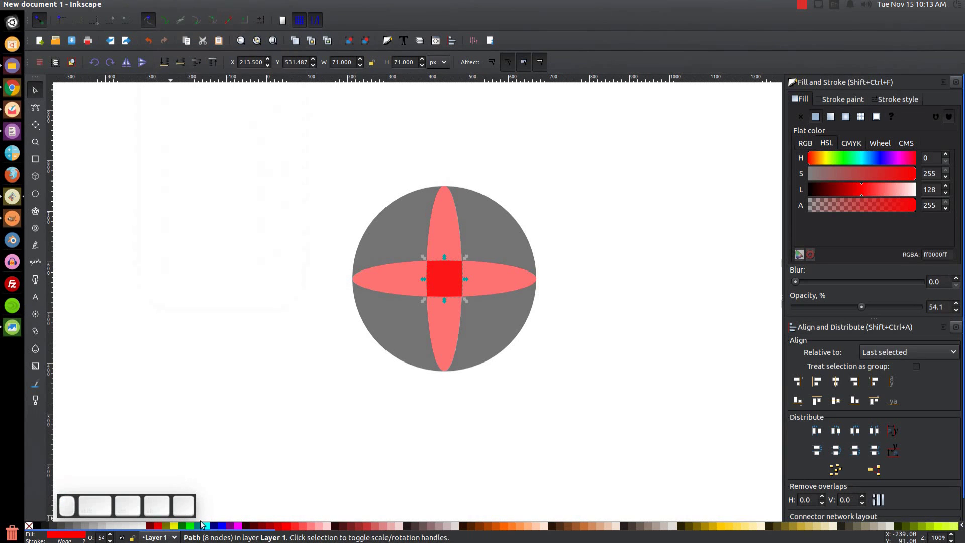
left_click(193, 528)
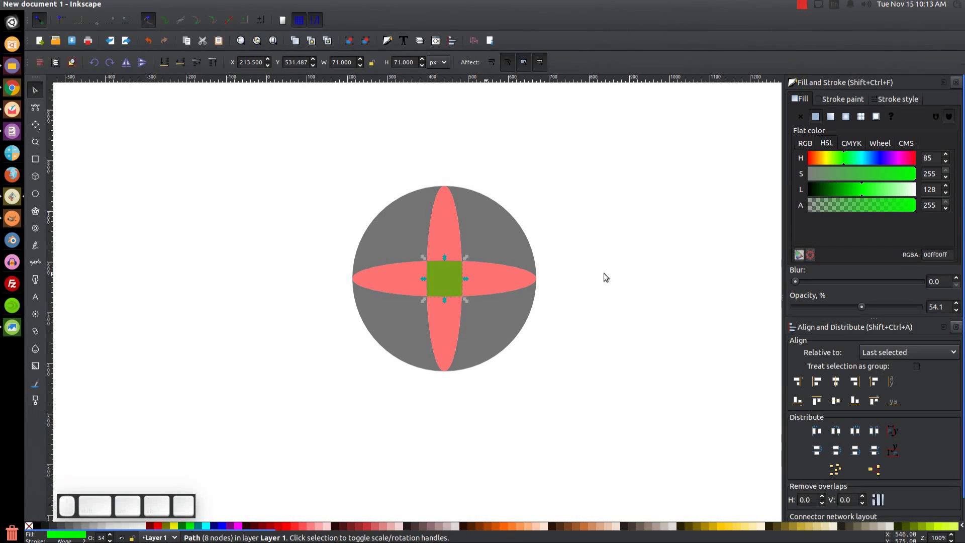
key("ctrl+d")
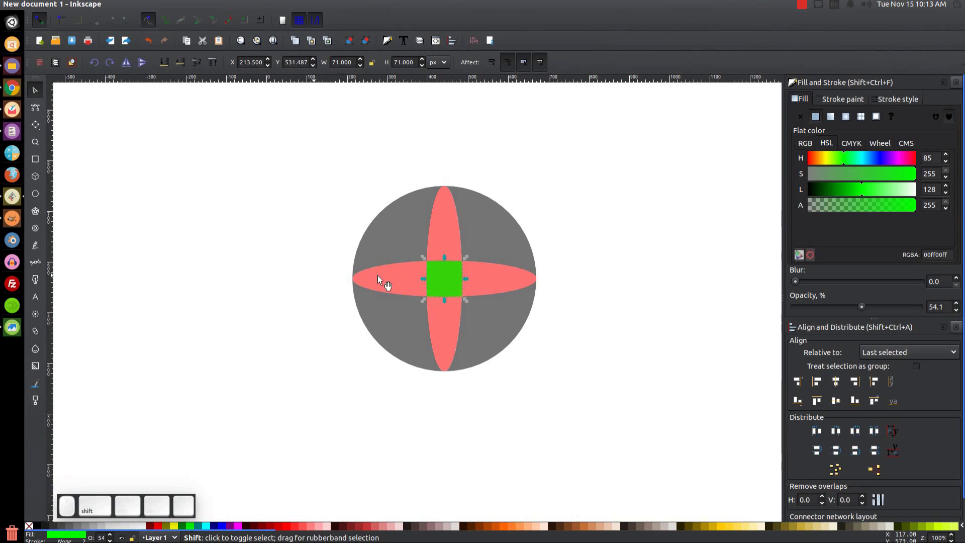
Divide the horizontal band with the square copy and select its two resulting pieces.
left_click(402, 279)
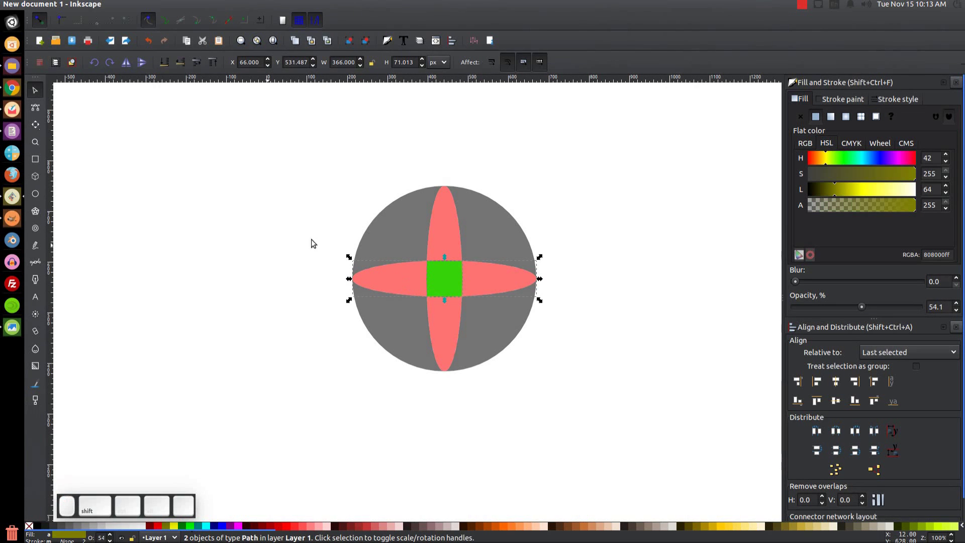
left_click(167, 8)
left_click(190, 74)
left_click(167, 5)
left_click(190, 158)
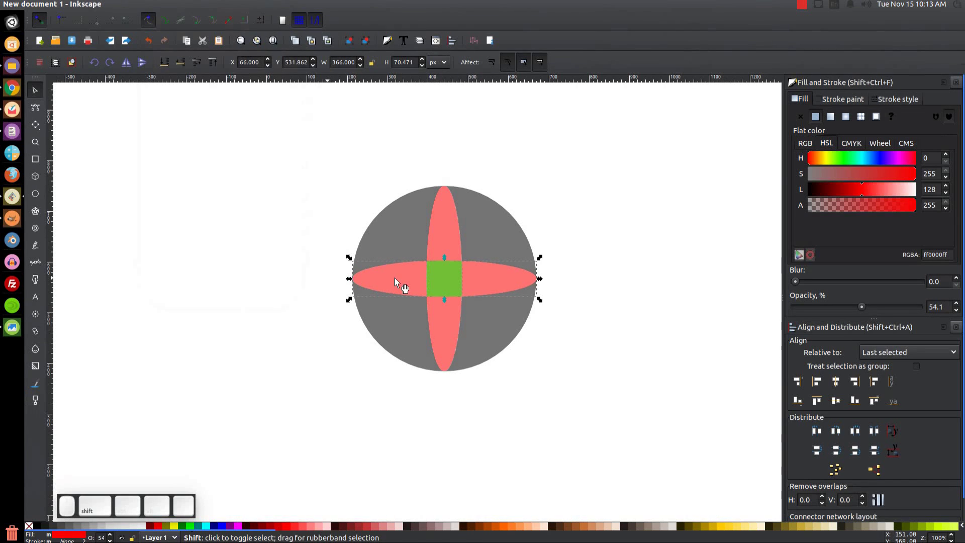
left_click(403, 285)
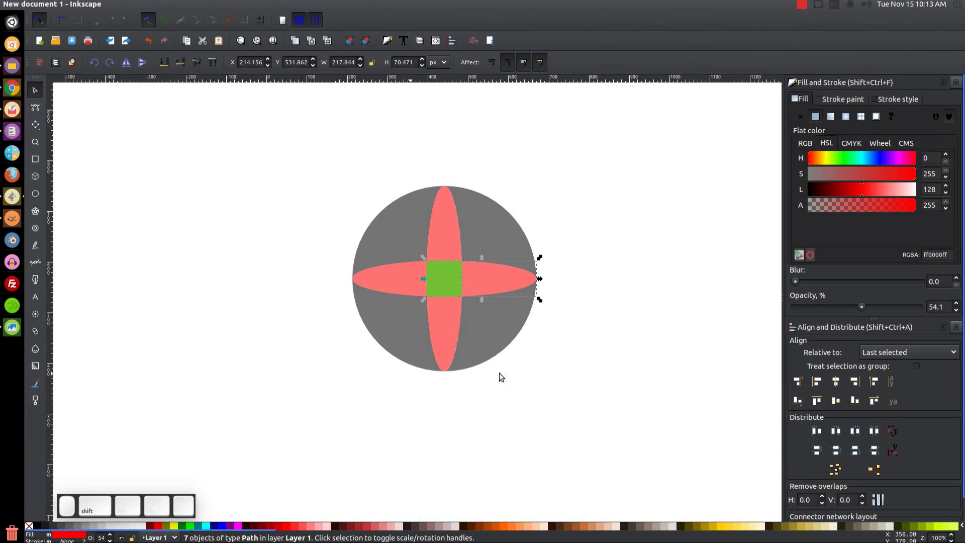
left_click(500, 282)
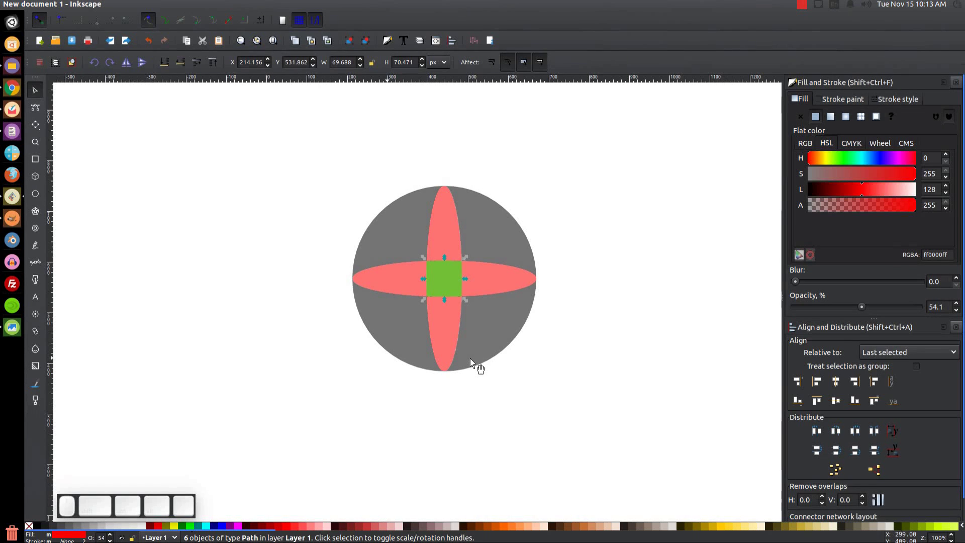
scroll("up", 3)
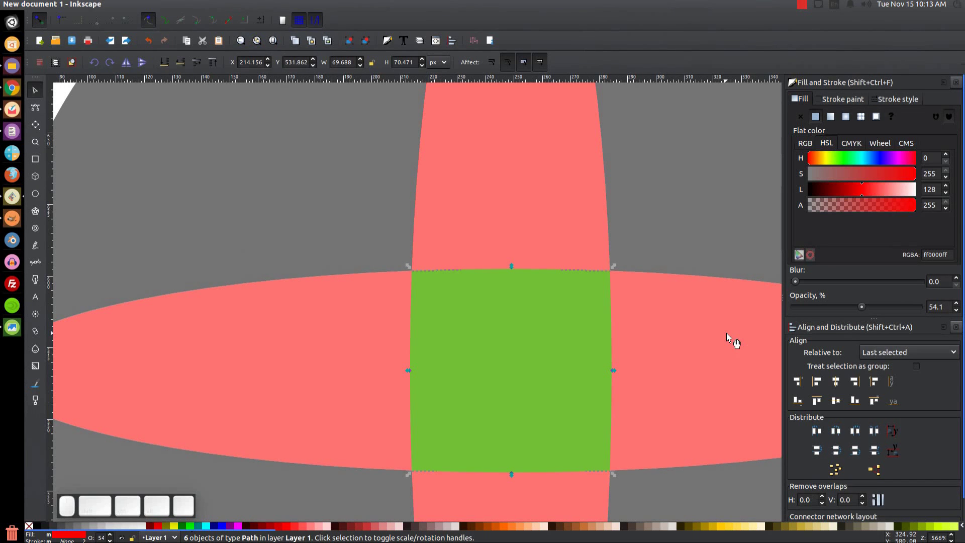
key("Delete")
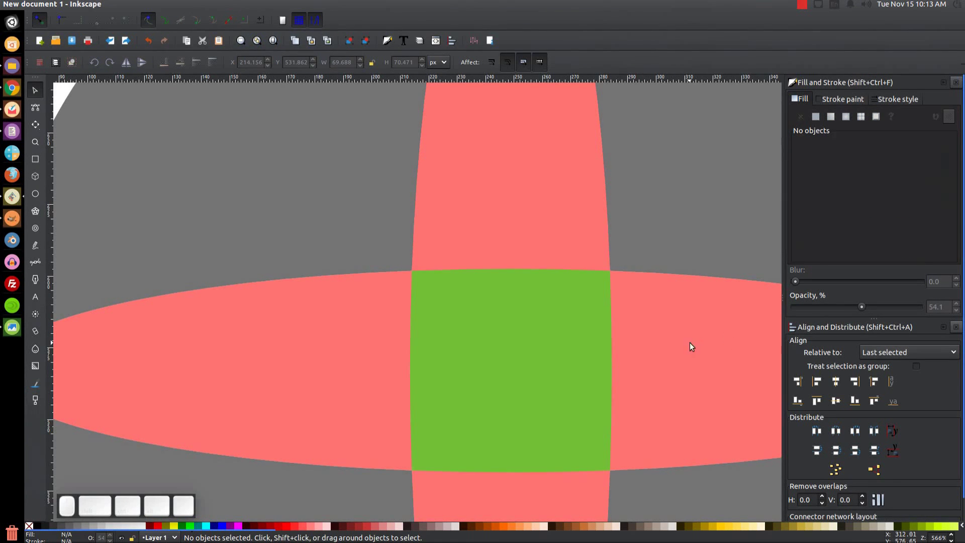
key("1")
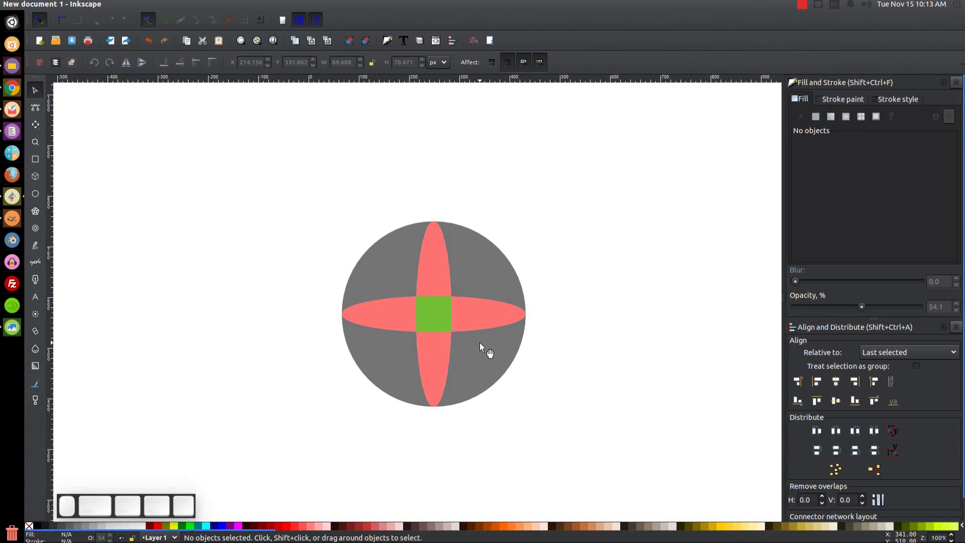
left_click(492, 314)
Select both horizontal band pieces and recolour them blue.
left_click(398, 321)
key("ctrl+z")
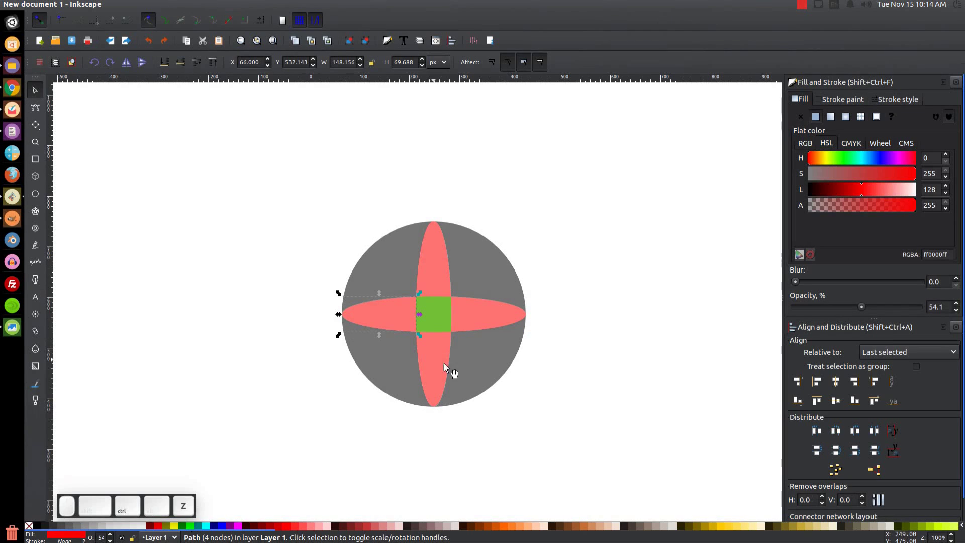
left_click(475, 312)
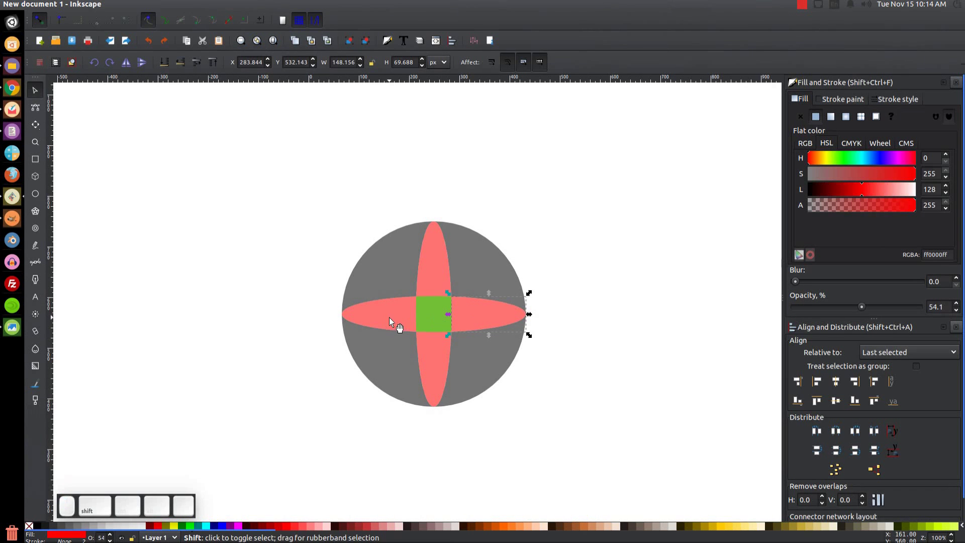
left_click(400, 322)
left_click(224, 527)
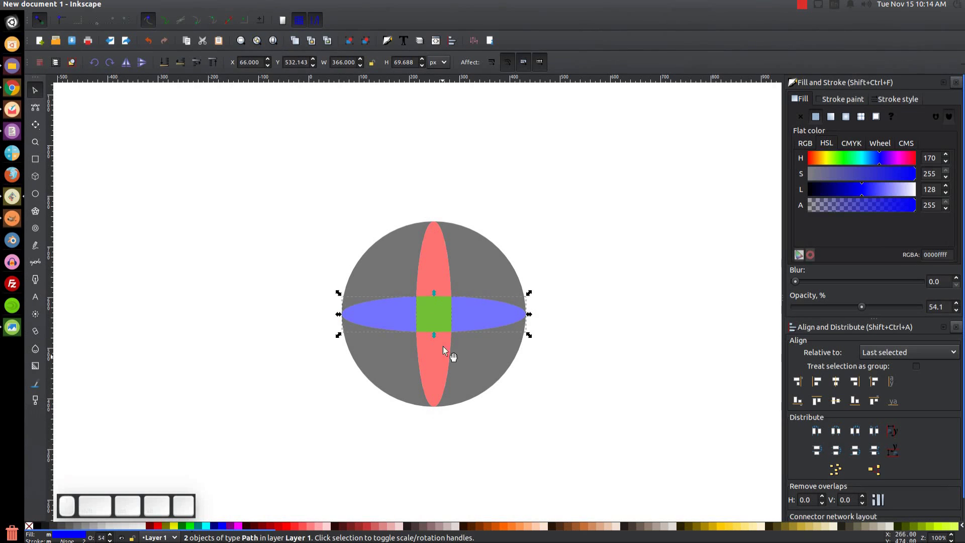
left_click(668, 252)
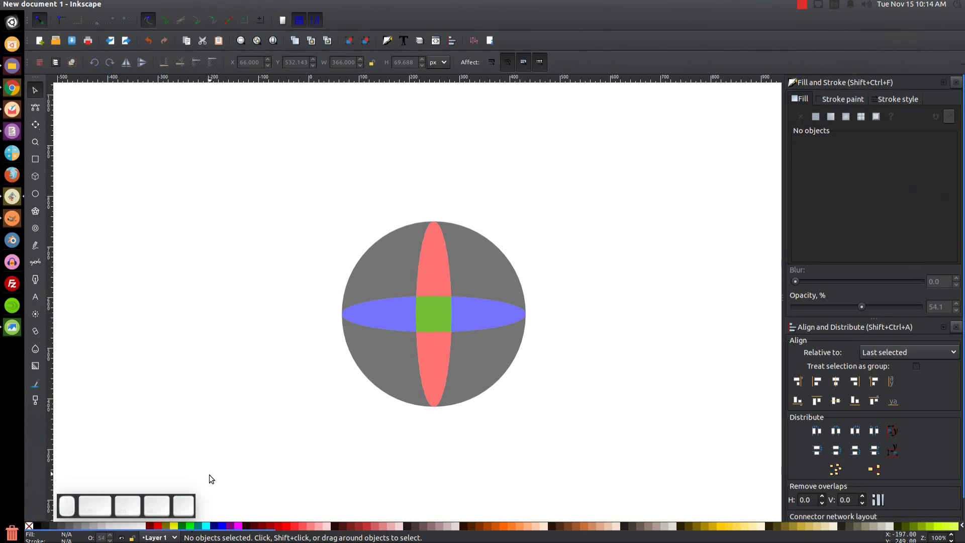
Duplicate the green centre square and divide the vertical band with the copy.
left_click(437, 318)
key("ctrl+d")
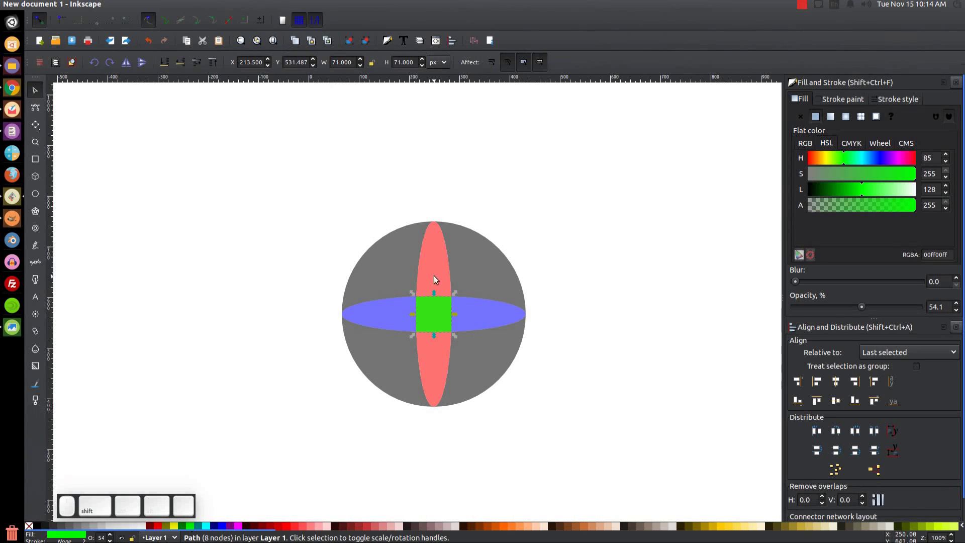
left_click(438, 254)
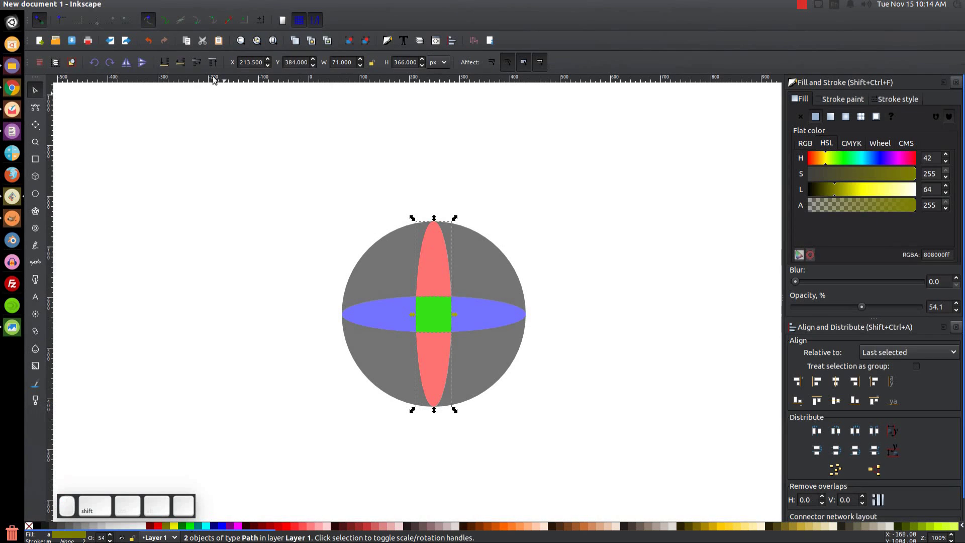
left_click(168, 5)
left_click(192, 78)
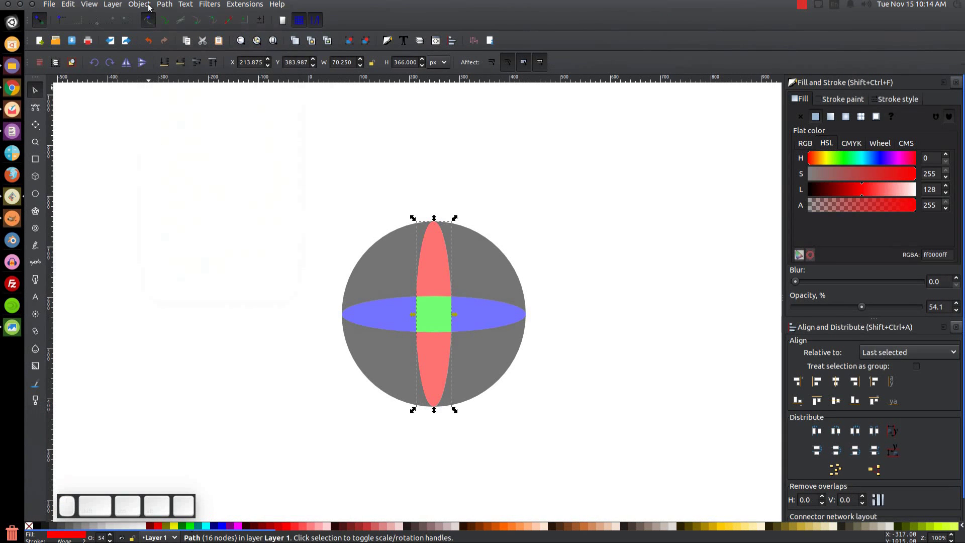
left_click(170, 8)
Select the leftover vertical band pieces and square copy and delete them.
left_click(202, 155)
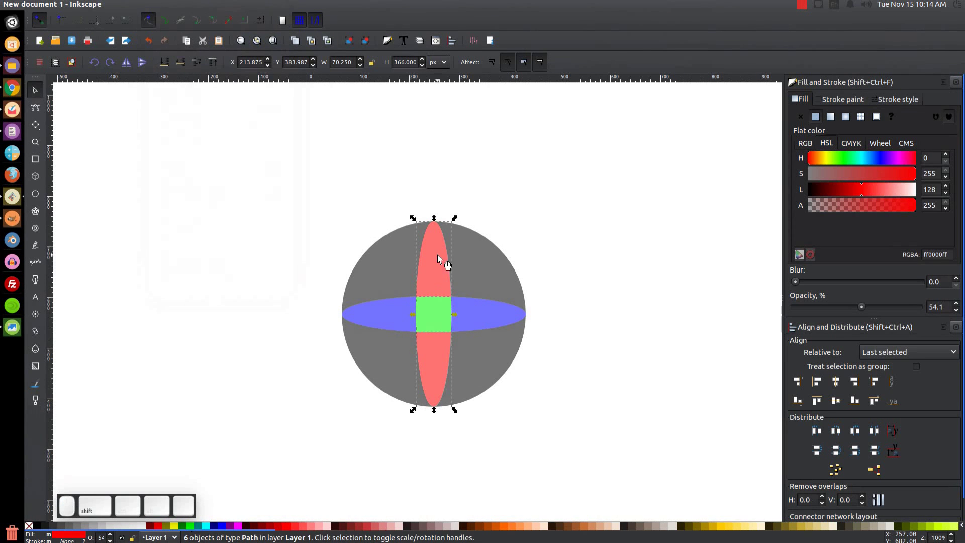
left_click(442, 264)
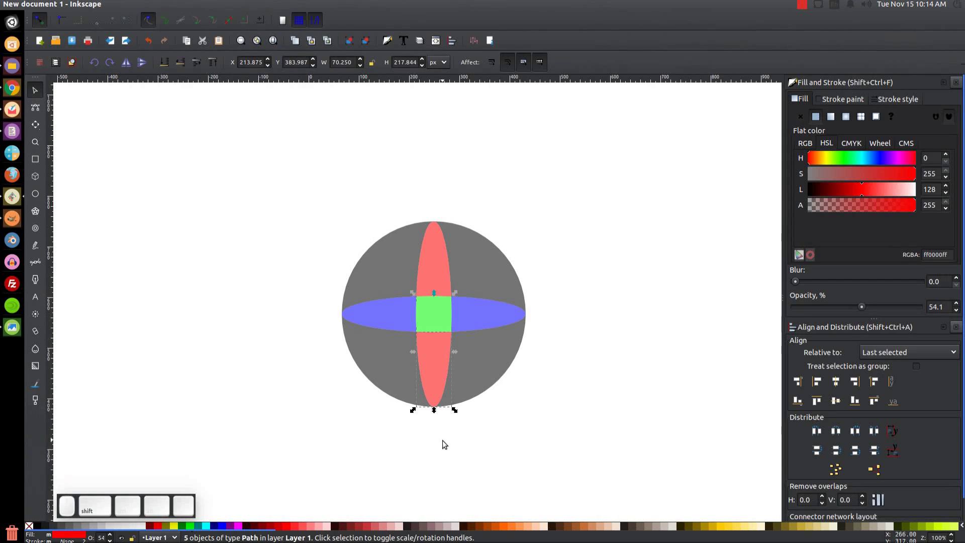
left_click(442, 370)
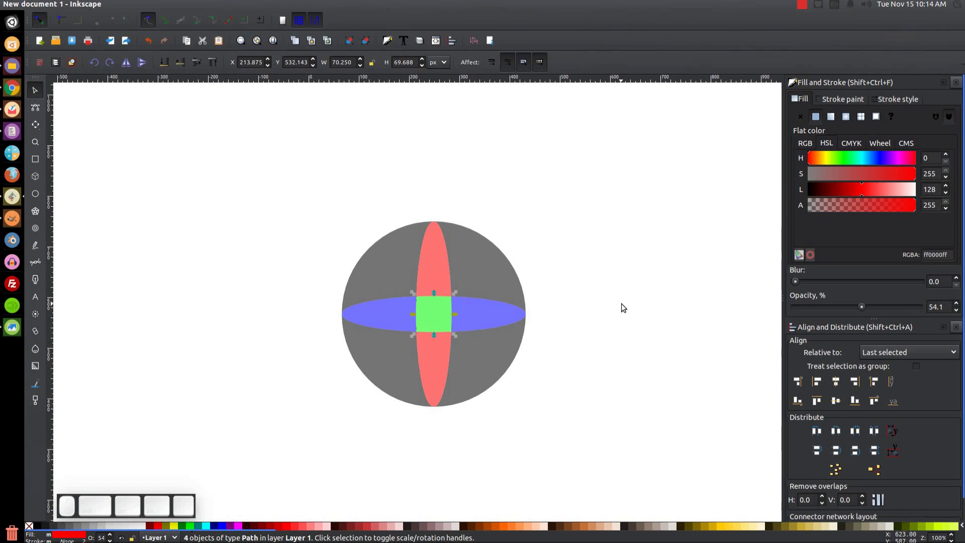
key("Delete")
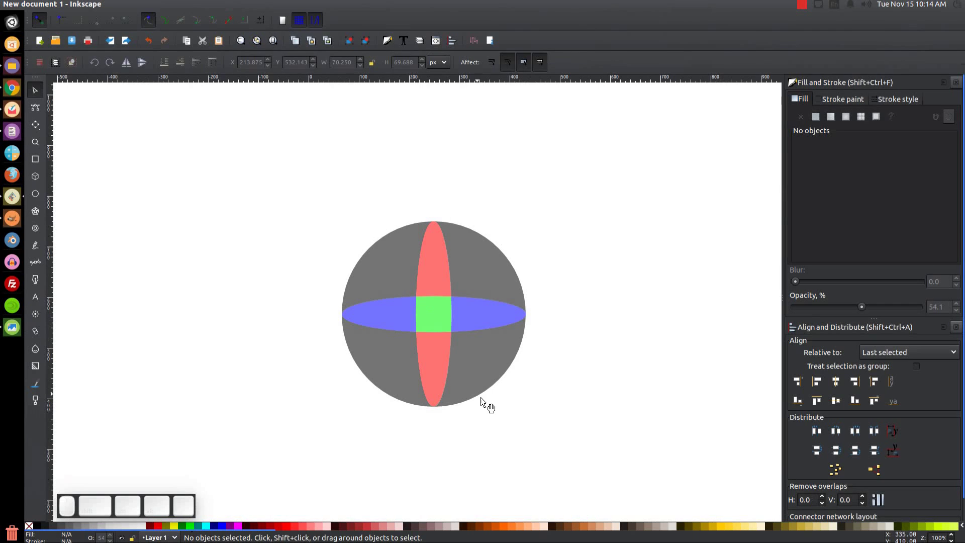
Tint the centre square yellow (ffcc00) and switch to the Bezier tool to draw the cutting outline.
left_click(444, 312)
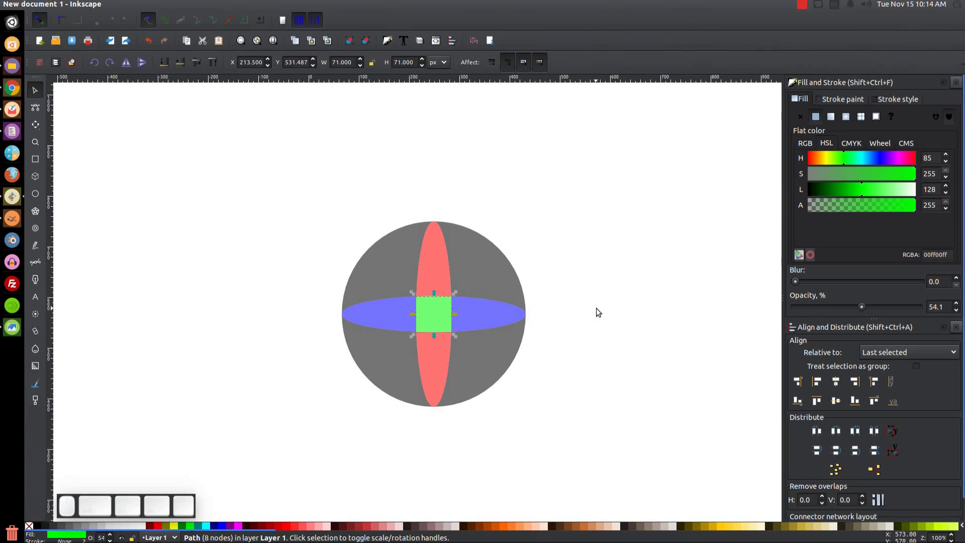
key("ctrl+d")
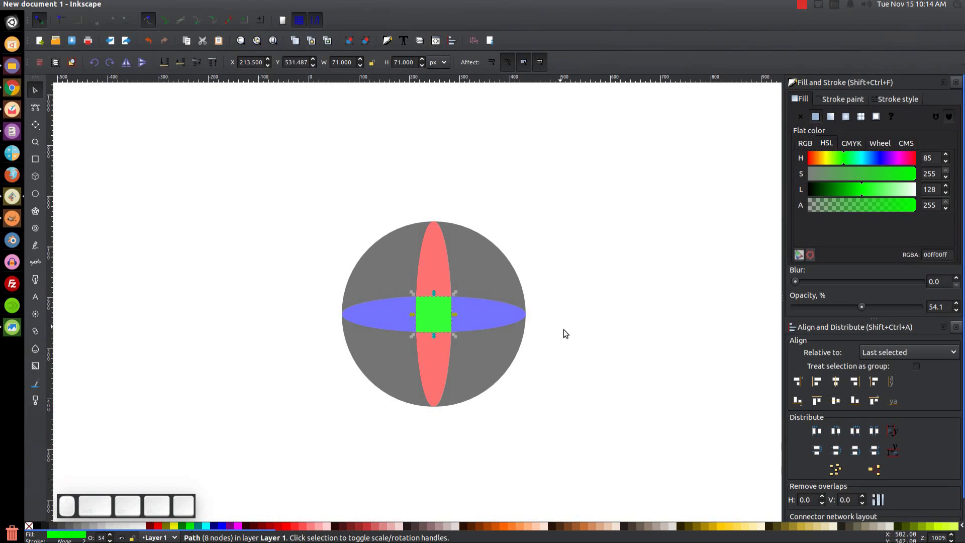
left_click(725, 532)
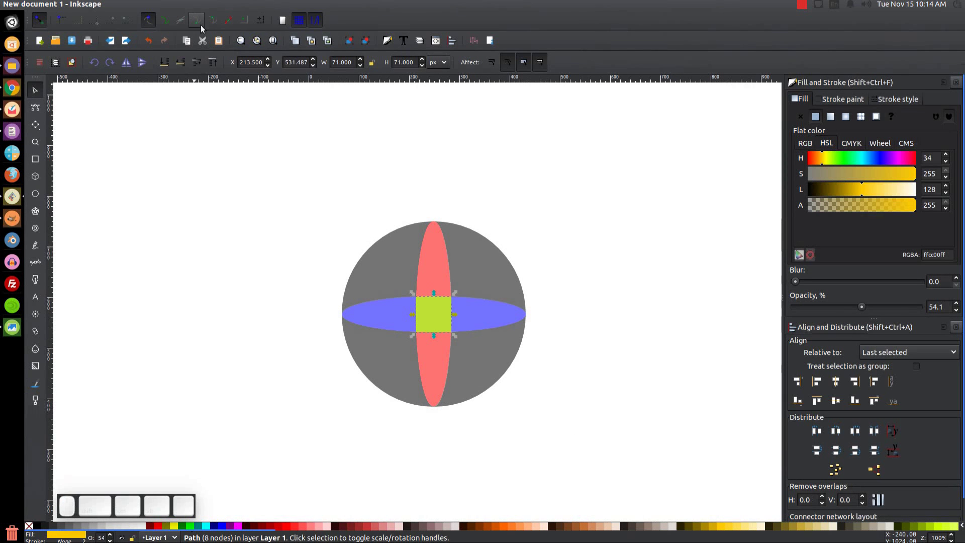
left_click(197, 22)
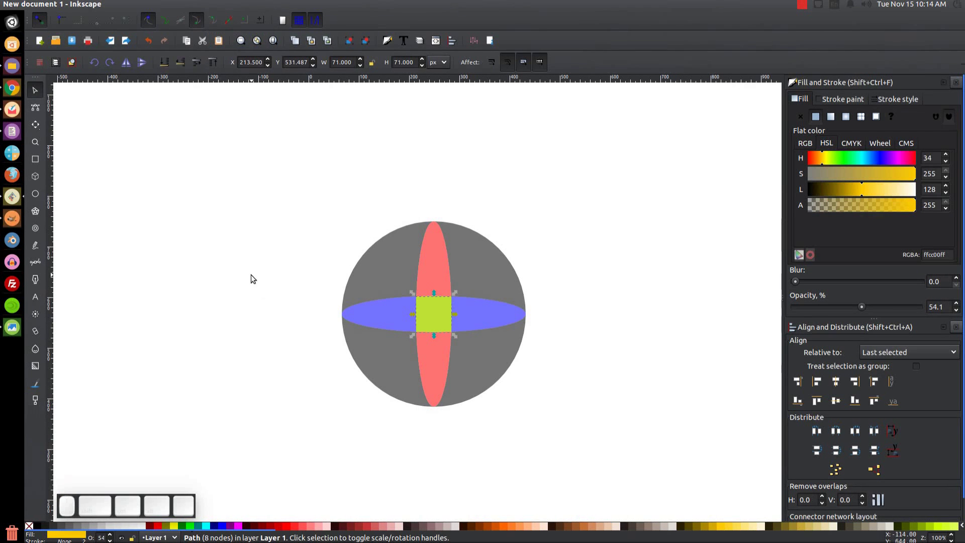
key("b")
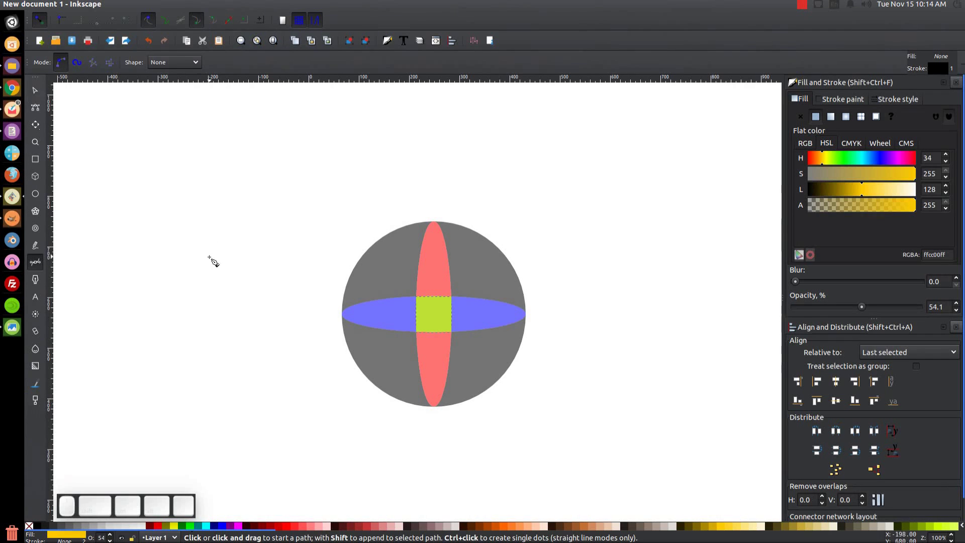
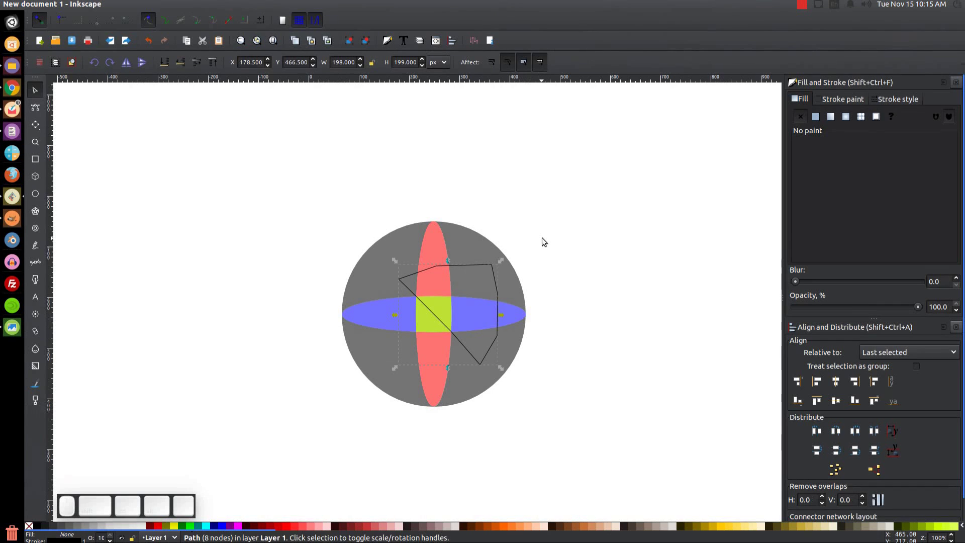
Divide the centre square along the four-sided outline into a first triangle.
key("ctrl+d")
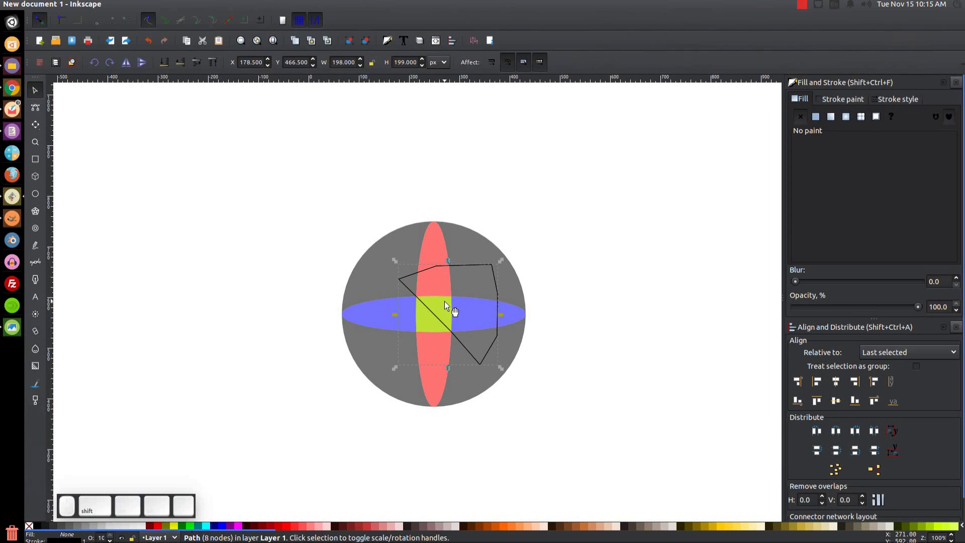
left_click(453, 309)
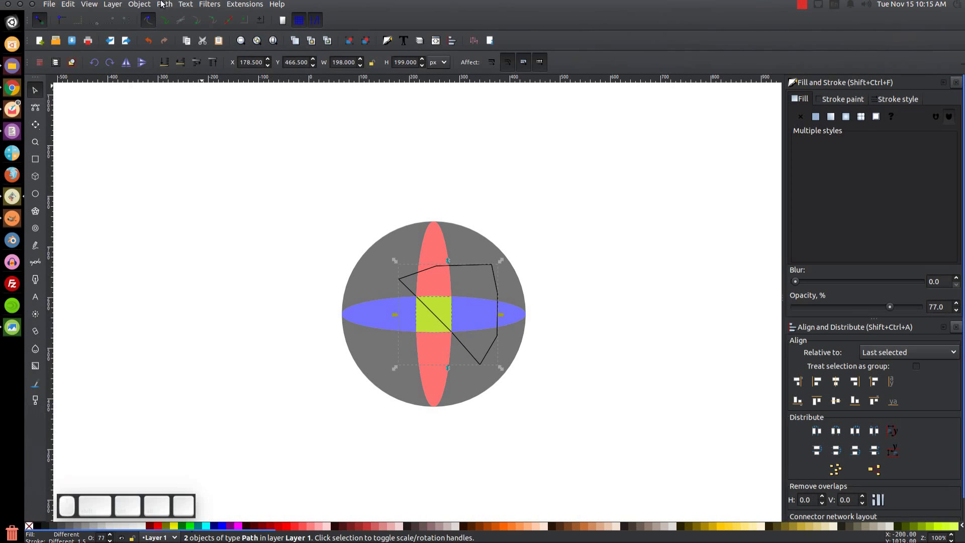
left_click(163, 4)
left_click(196, 87)
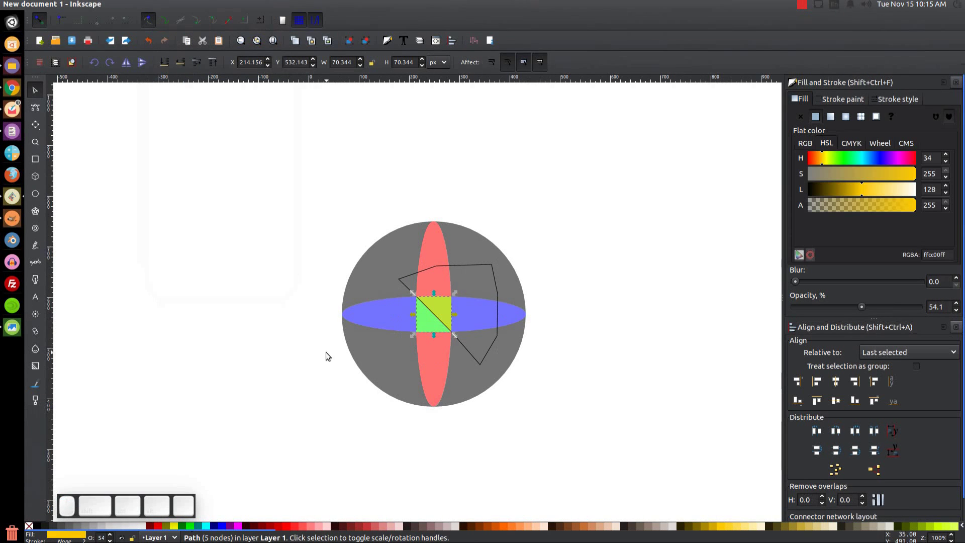
Divide the remaining centre piece along the outline, leaving yellow and green triangles.
left_click(484, 271)
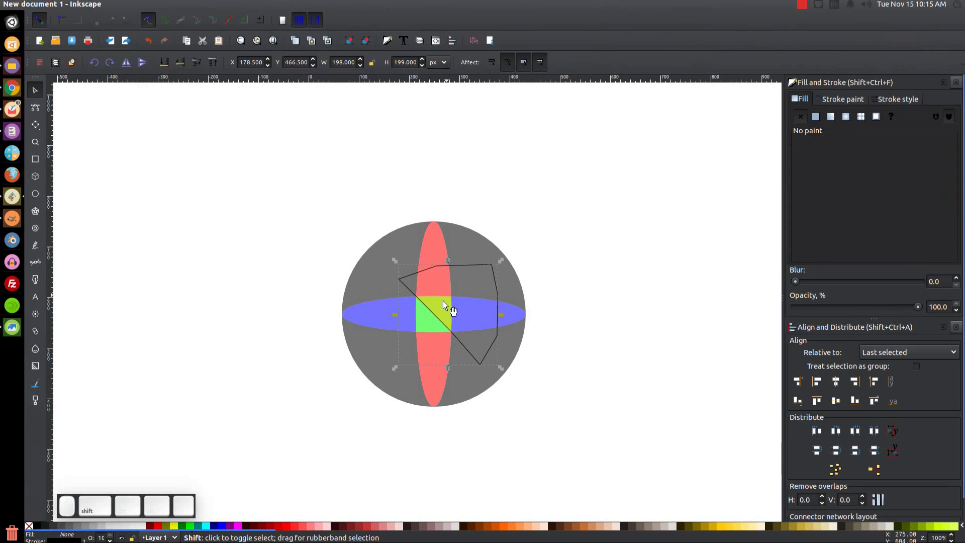
left_click(432, 333)
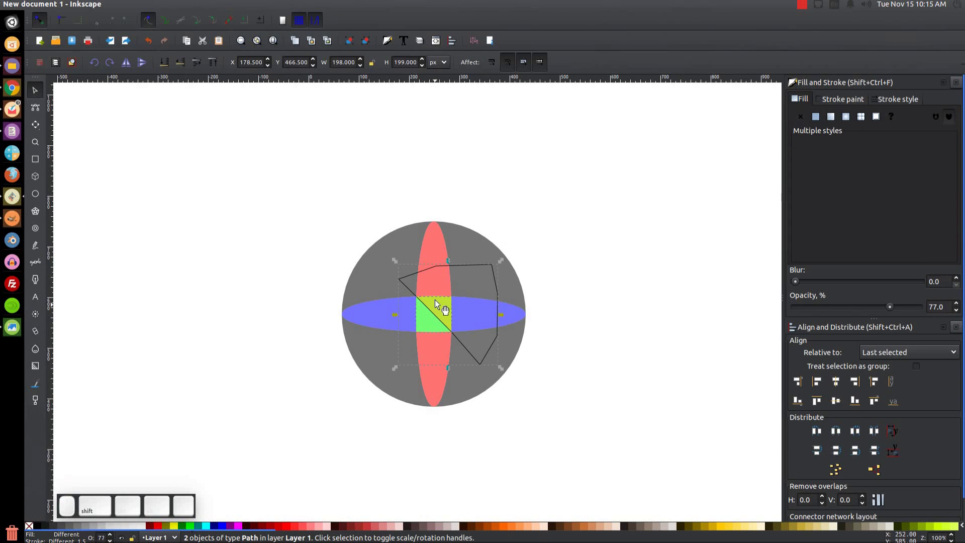
left_click(168, 8)
left_click(182, 74)
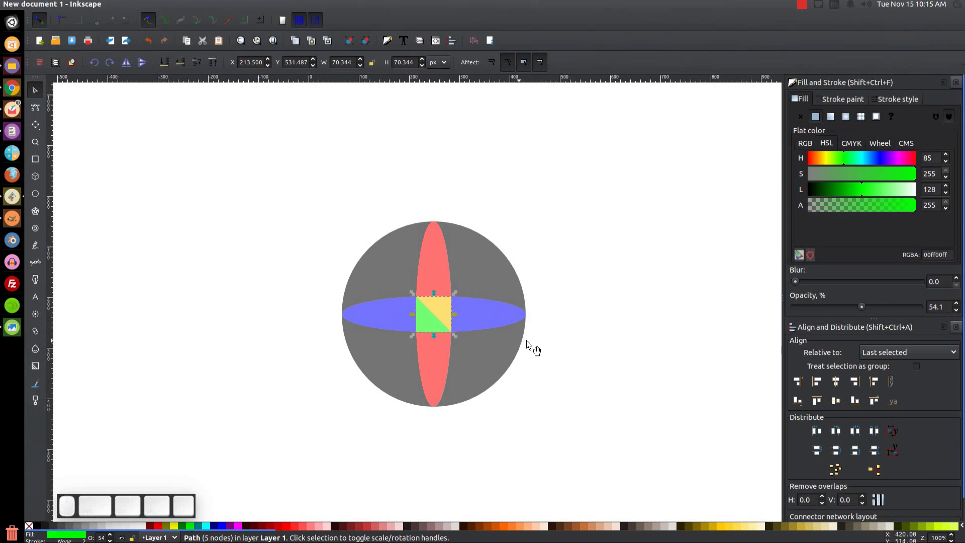
left_click(614, 199)
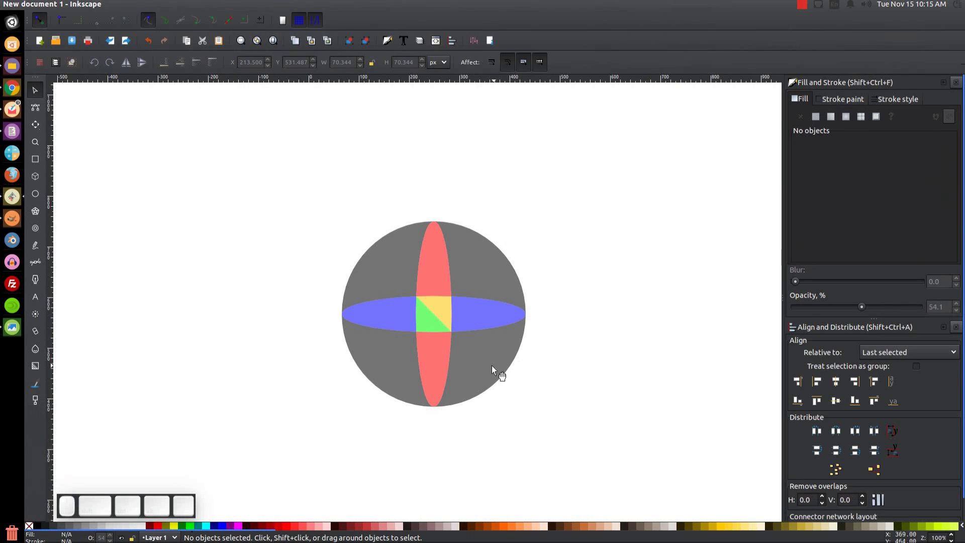
Clear the leftover cutting outline, undoing a stray change, and deselect everything.
left_click(492, 264)
left_click(504, 305)
left_click(435, 320)
key("ctrl+z")
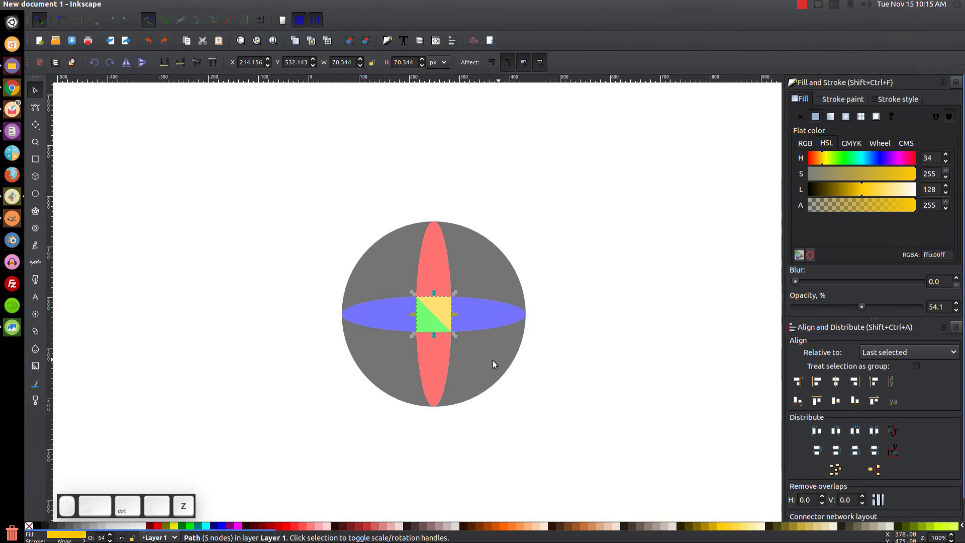
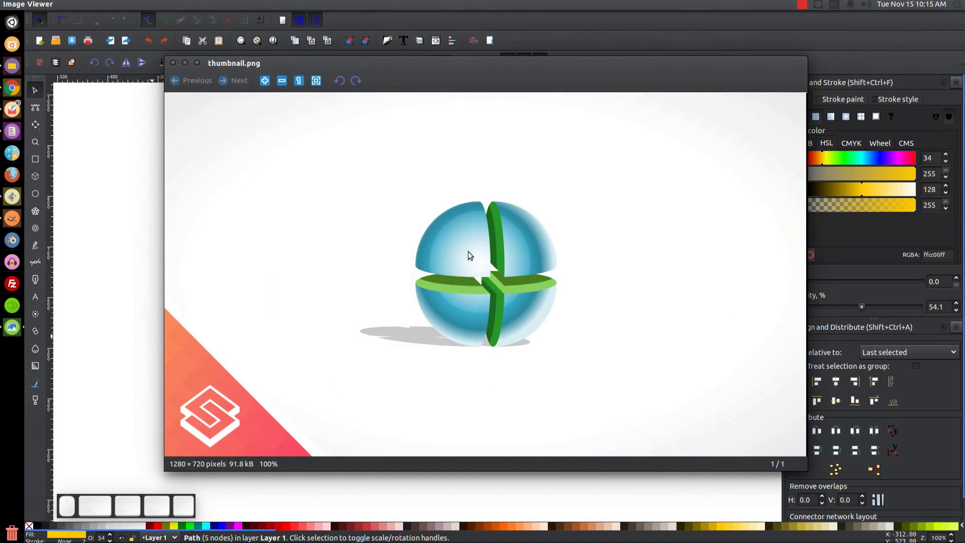
left_click(187, 64)
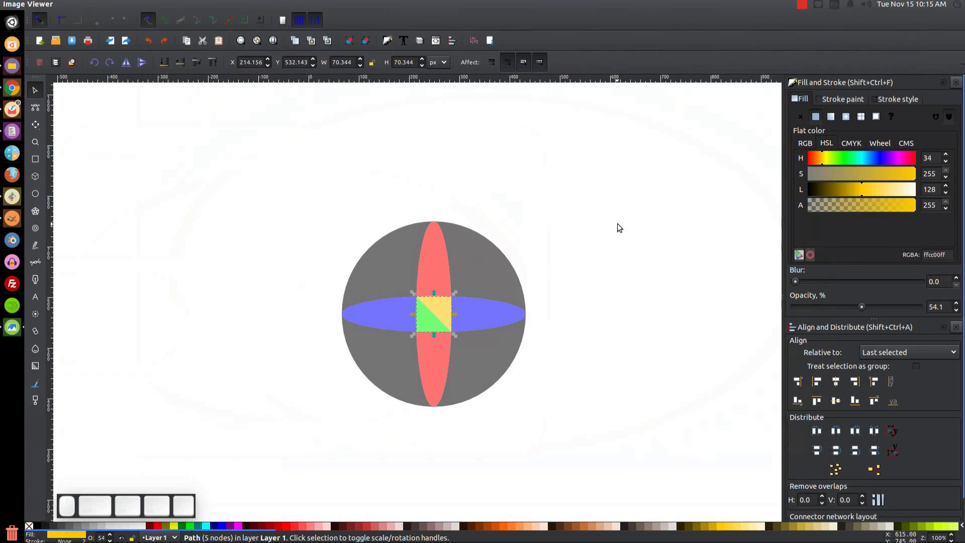
left_click(661, 191)
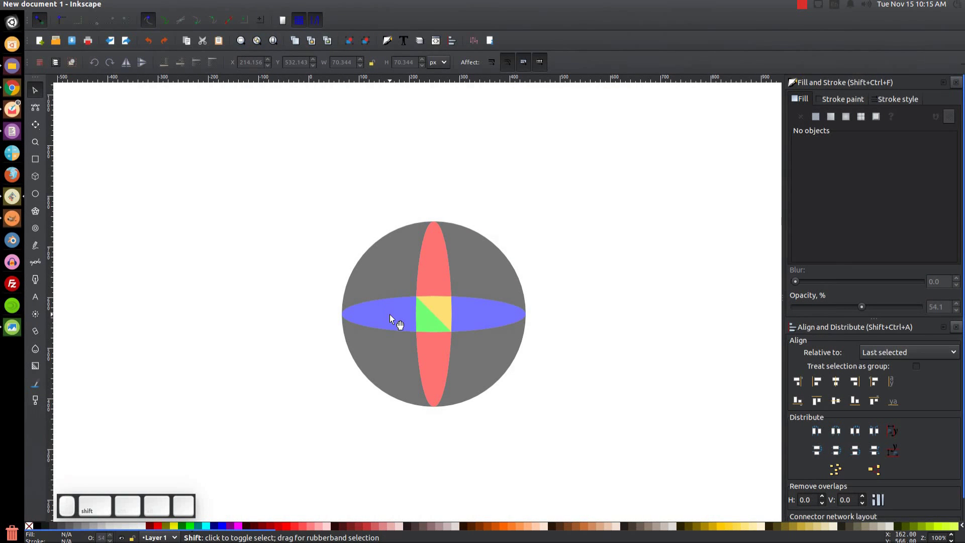
Darken the left blue band half, upper red band and both centre triangles via Extensions > Color > Darker.
left_click(399, 322)
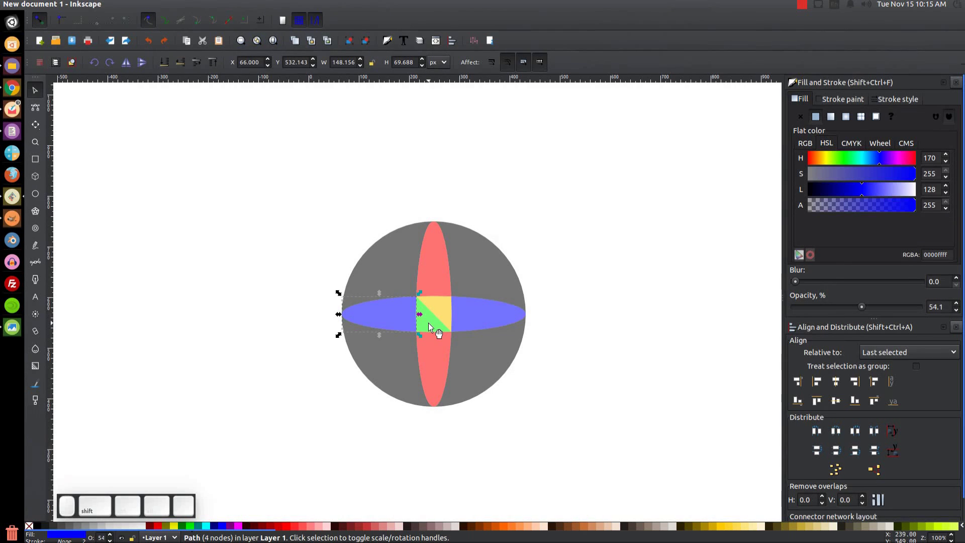
left_click(435, 331)
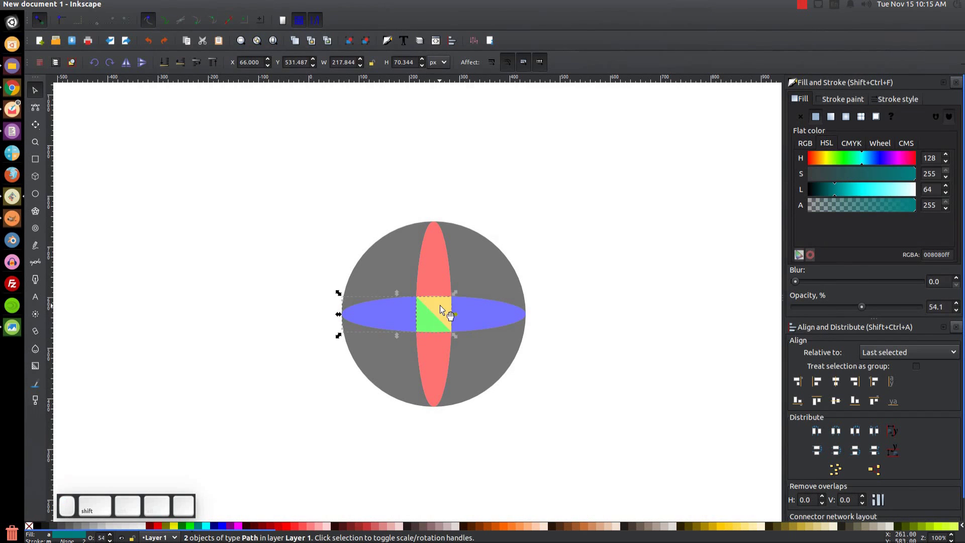
left_click(449, 311)
left_click(443, 272)
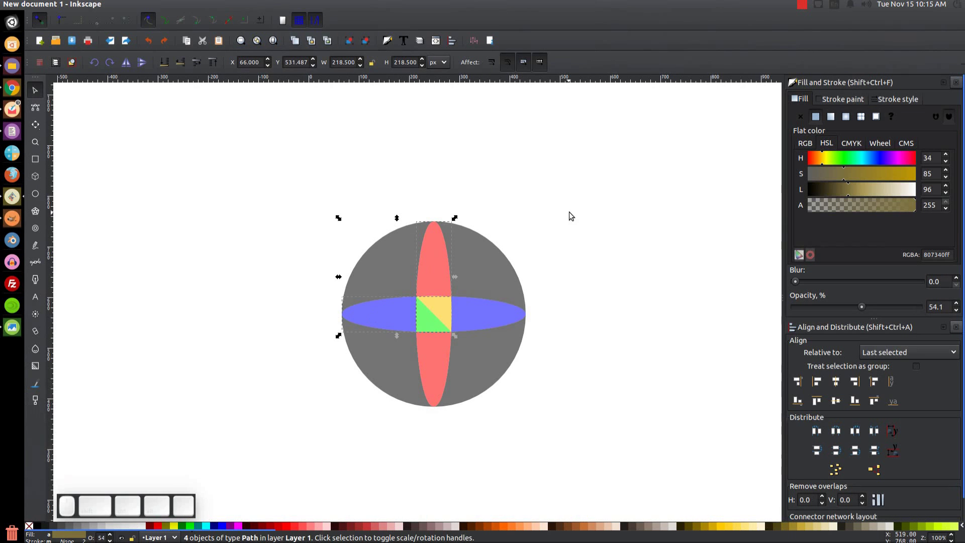
key("ctrl+d")
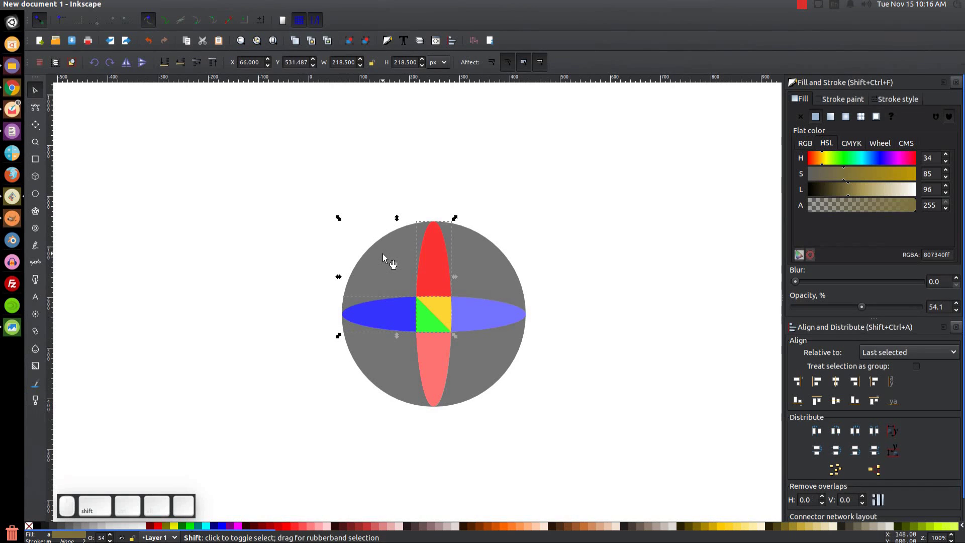
left_click(391, 261)
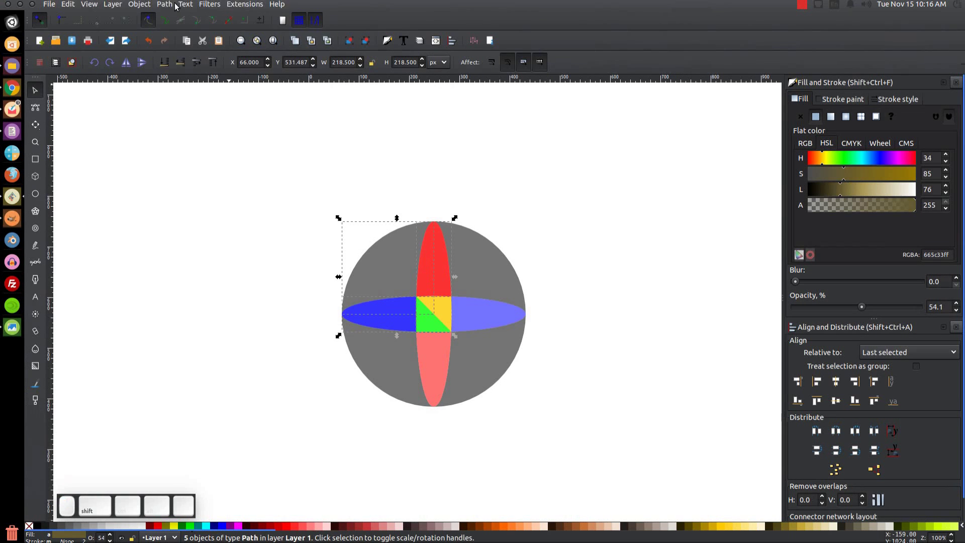
left_click(168, 8)
left_click(180, 63)
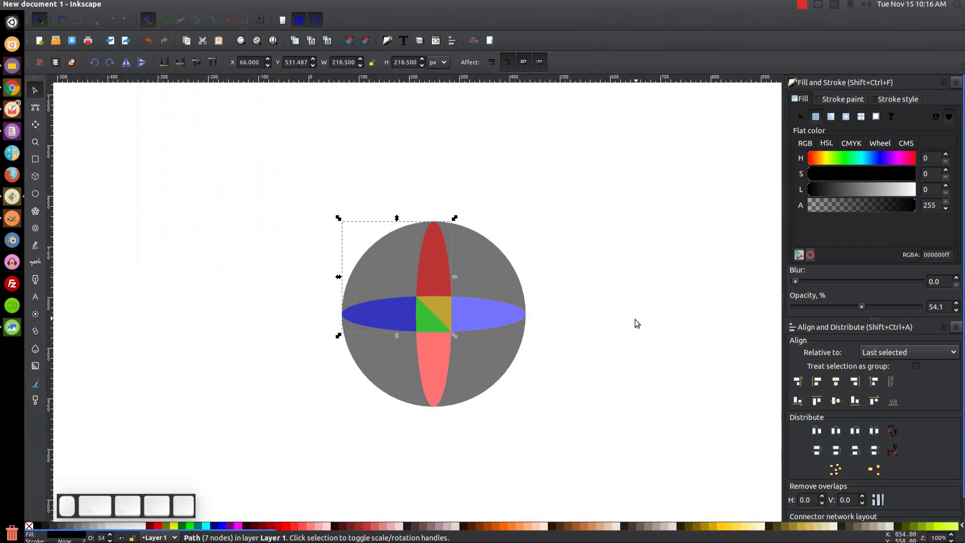
Undo the extra darkening and give the lower red band a brighter red fill.
left_click(408, 279)
key("ctrl+z")
left_click(219, 314)
left_click(192, 64)
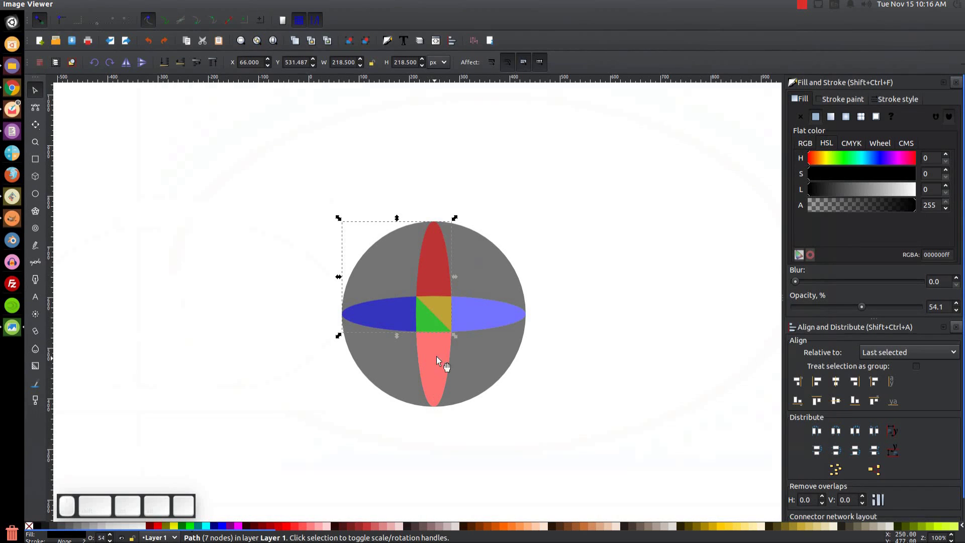
left_click(442, 356)
key("ctrl+d")
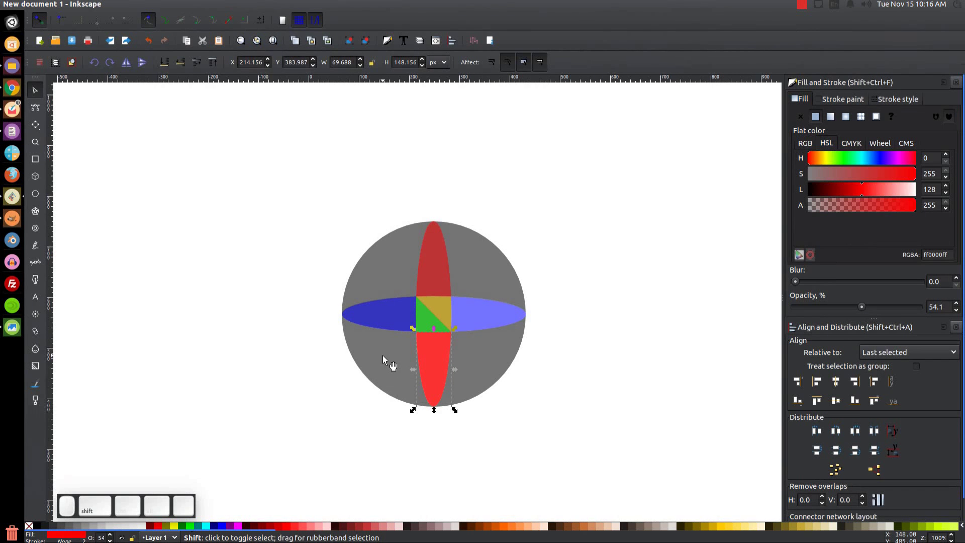
Darken the lower red band, undoing an accidental drag of it.
left_click(386, 361)
left_click(162, 6)
left_click(190, 62)
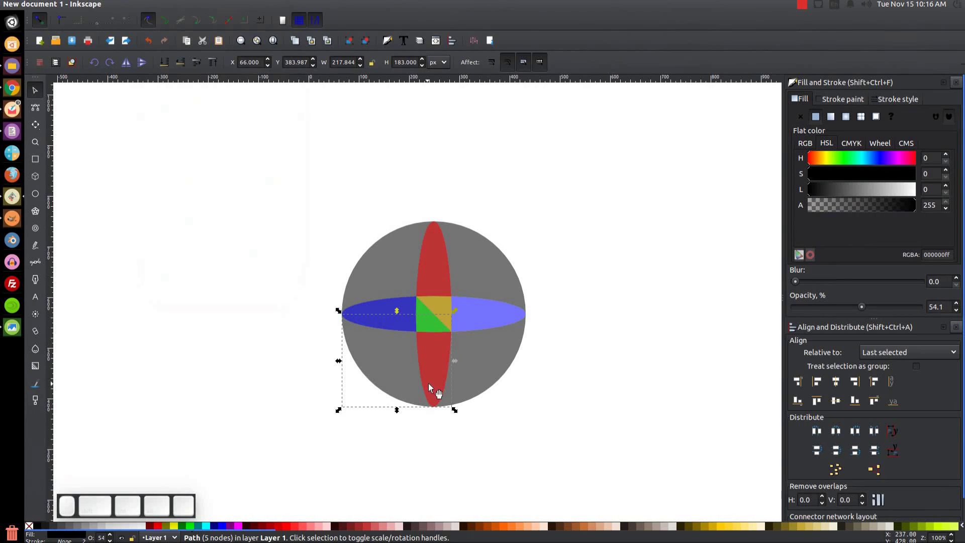
left_click_drag(418, 374, 360, 393)
key("ctrl+z")
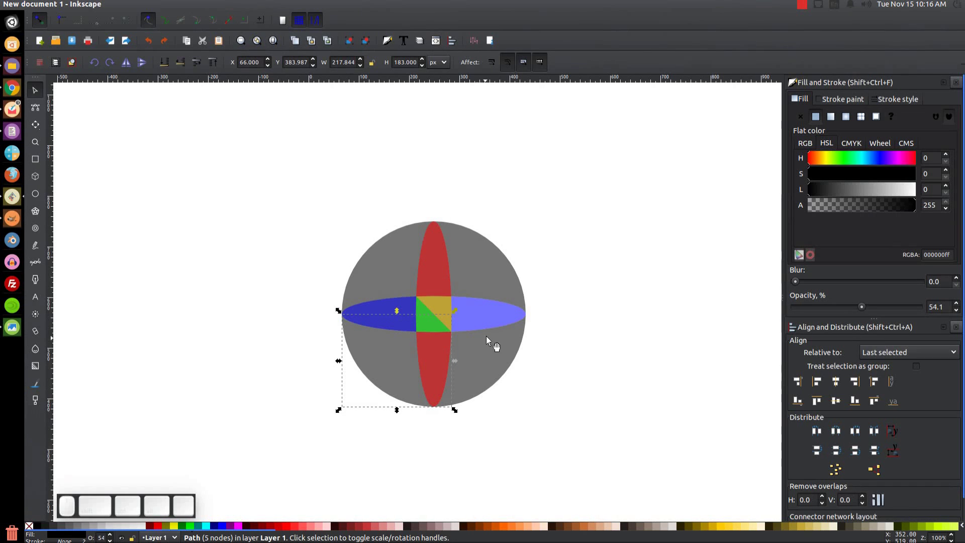
Deepen the right blue band half, pull the upper-right quarter out to inspect it and put it back.
left_click(492, 317)
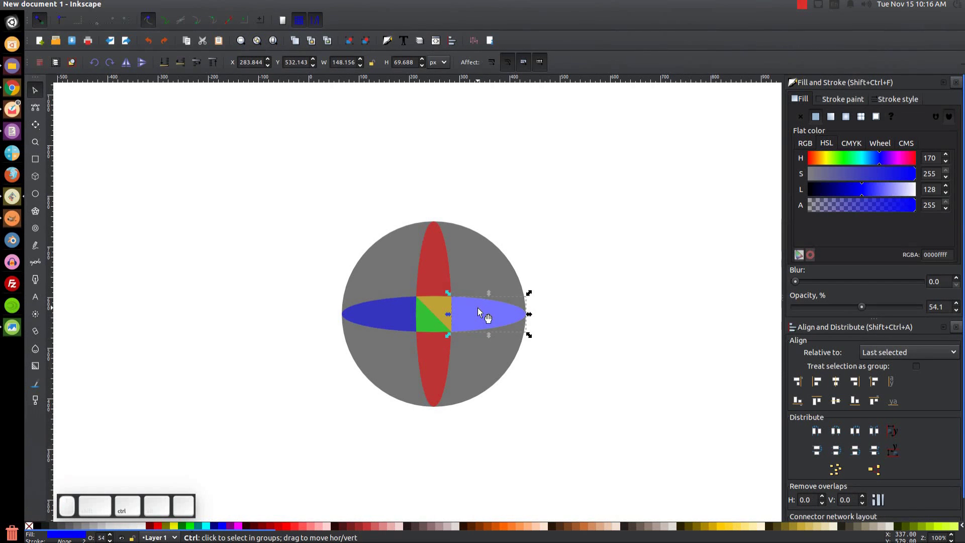
key("ctrl+d")
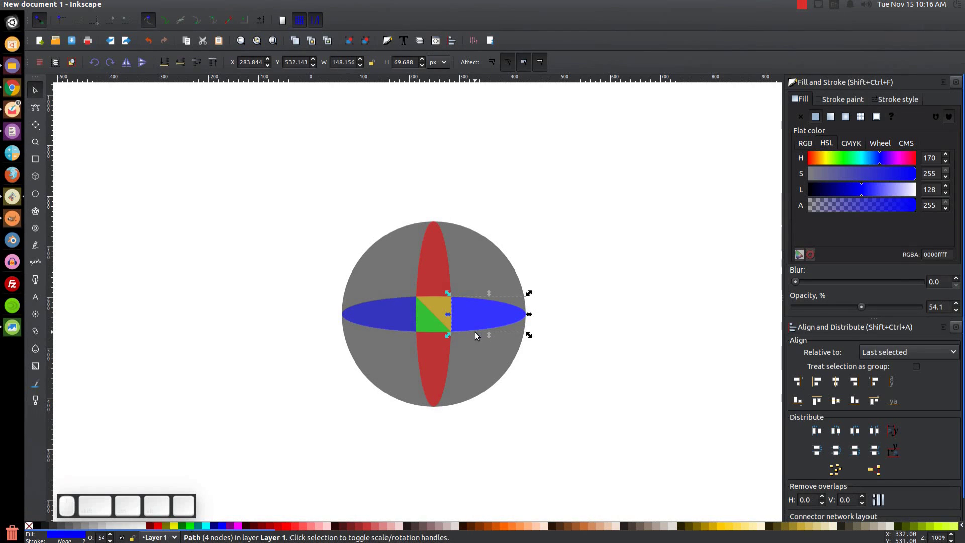
left_click(483, 265)
left_click(528, 220)
left_click(167, 9)
left_click(180, 59)
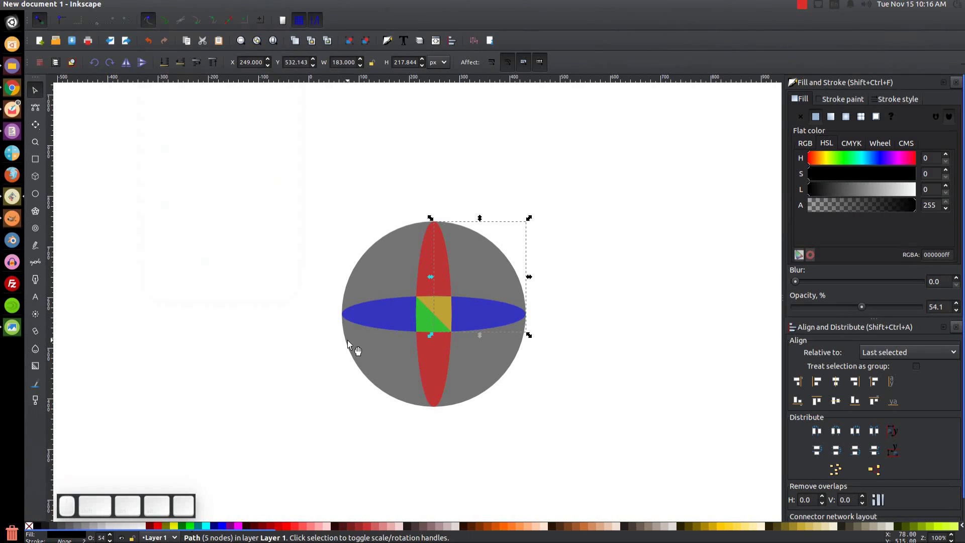
left_click(508, 284)
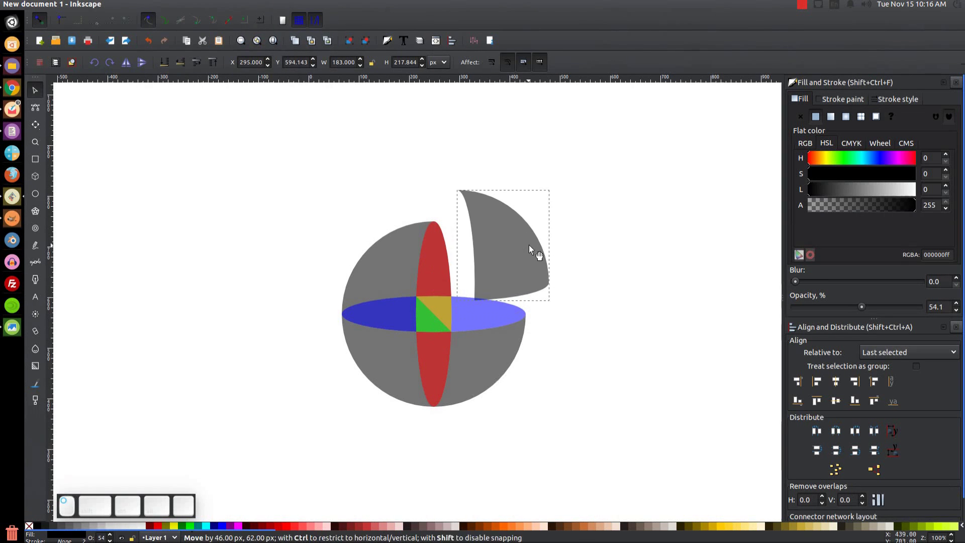
key("ctrl+z")
left_click(661, 222)
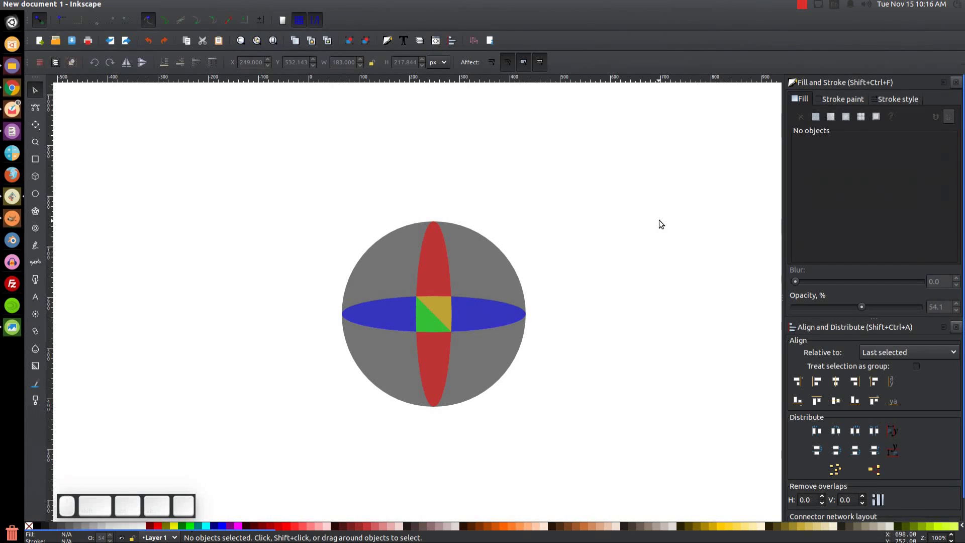
Darken the green centre triangle and select the left blue band, left sphere half and other left pieces.
left_click(440, 327)
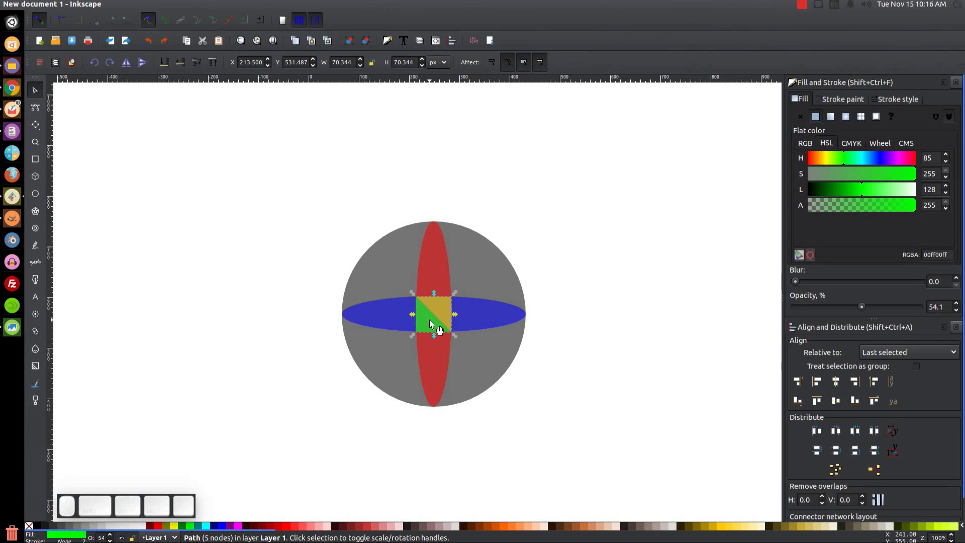
key("ctrl+d")
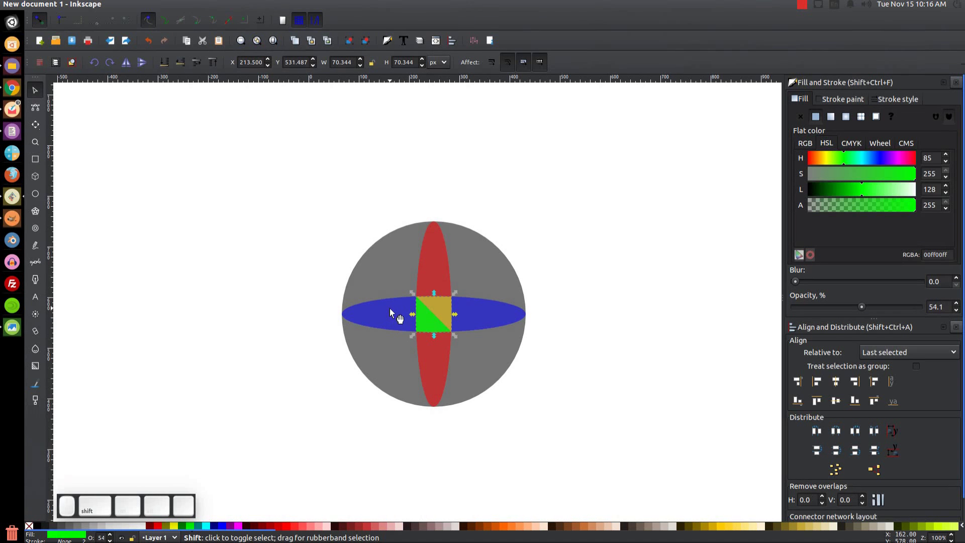
left_click(398, 316)
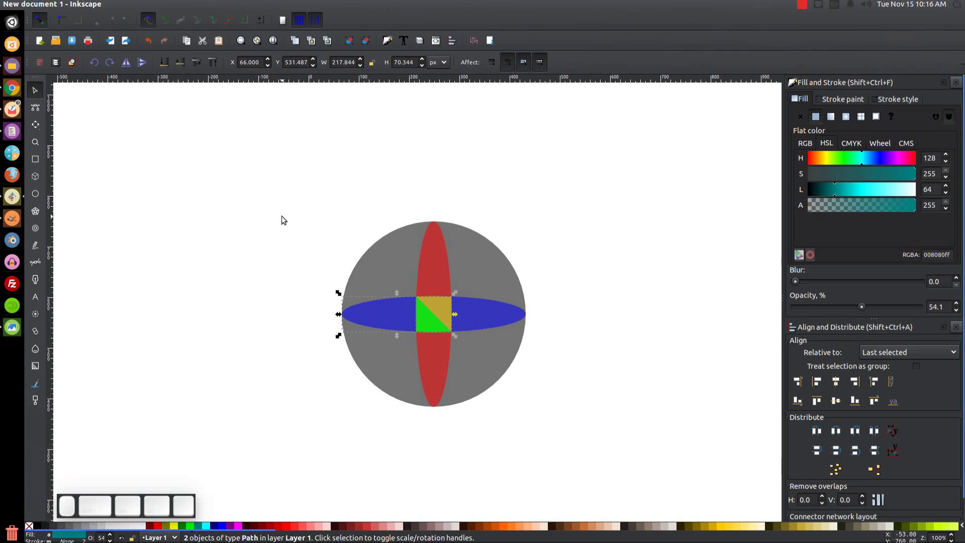
left_click(171, 9)
left_click(187, 57)
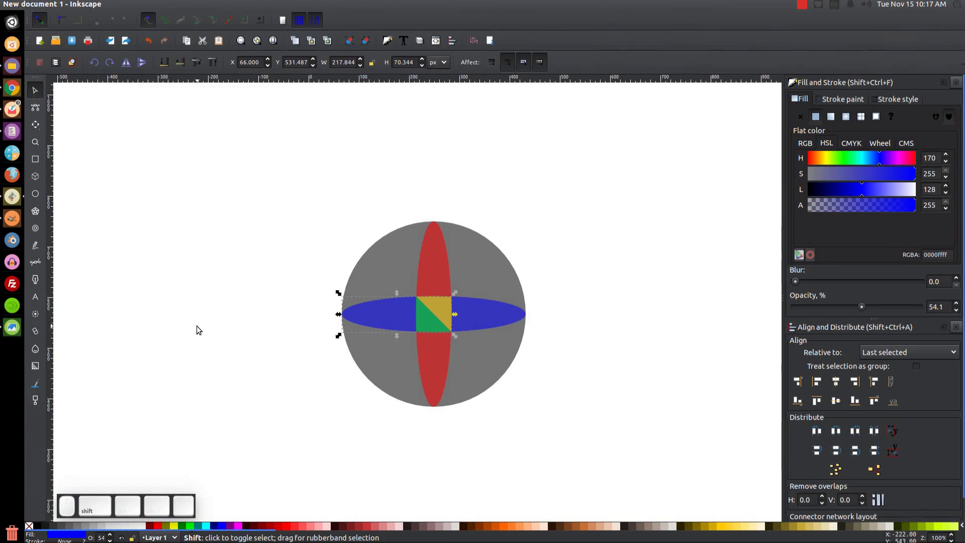
left_click(396, 262)
left_click(391, 381)
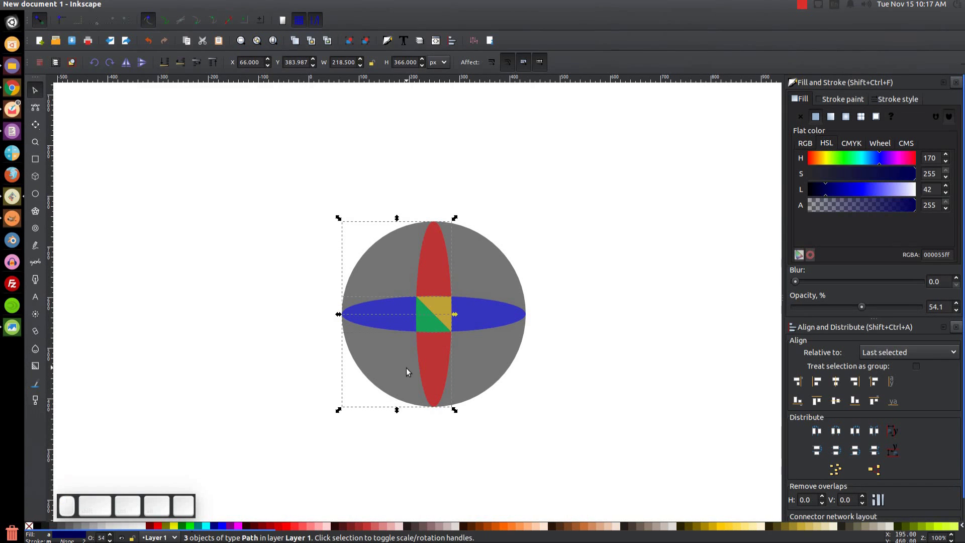
Nudge the left pieces outward and union the yellow centre triangle into the right blue band.
scroll("up", 3)
scroll("up", 3)
scroll("up", 3)
scroll("up", 3)
scroll("up", 3)
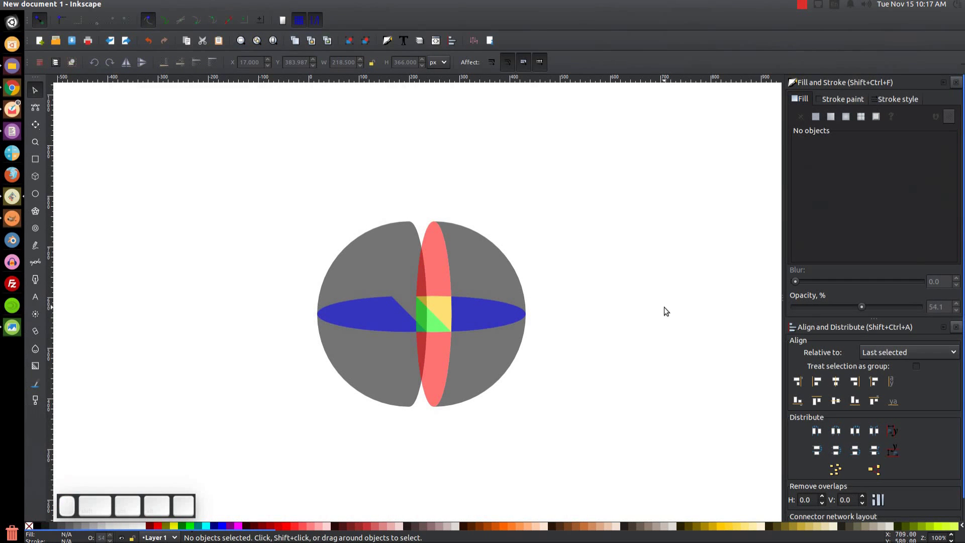
scroll("up", 3)
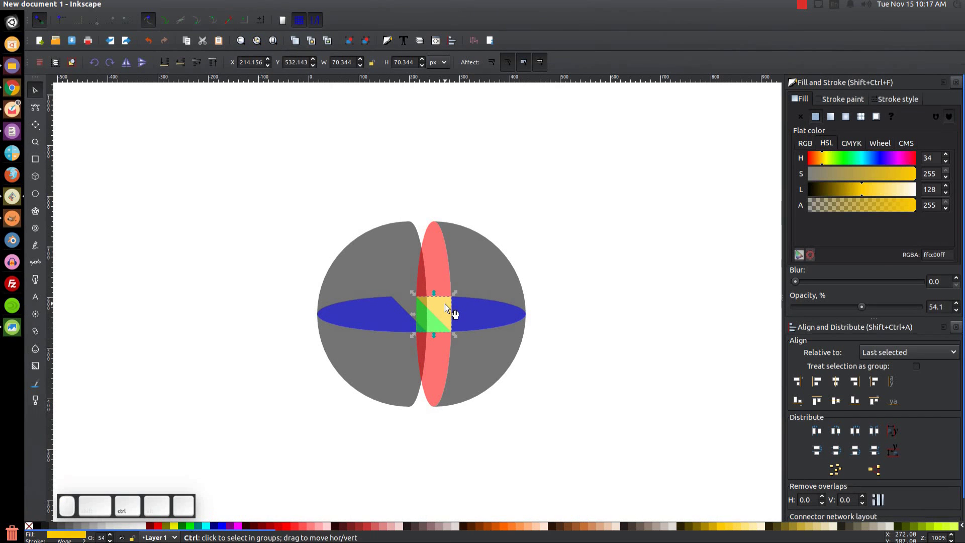
key("ctrl+d")
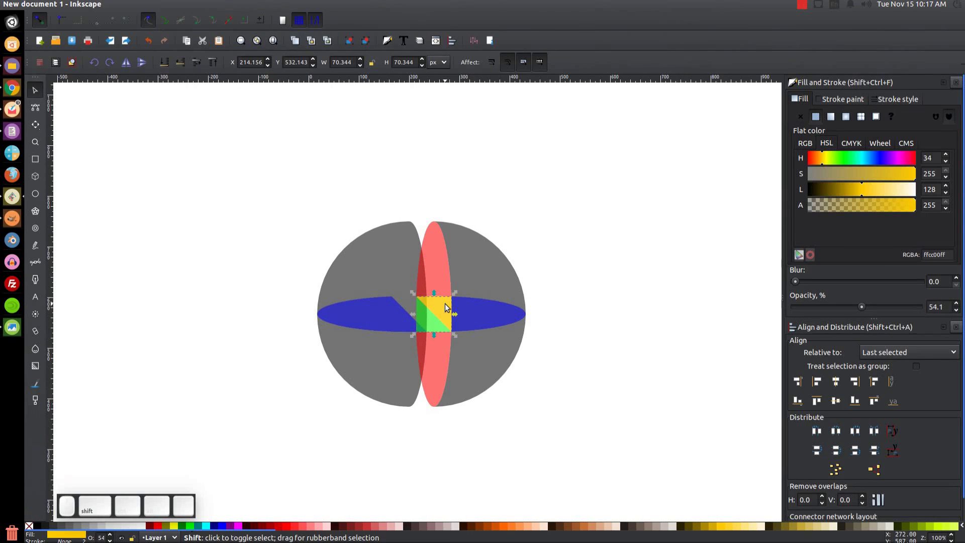
left_click(487, 309)
left_click(161, 5)
left_click(179, 61)
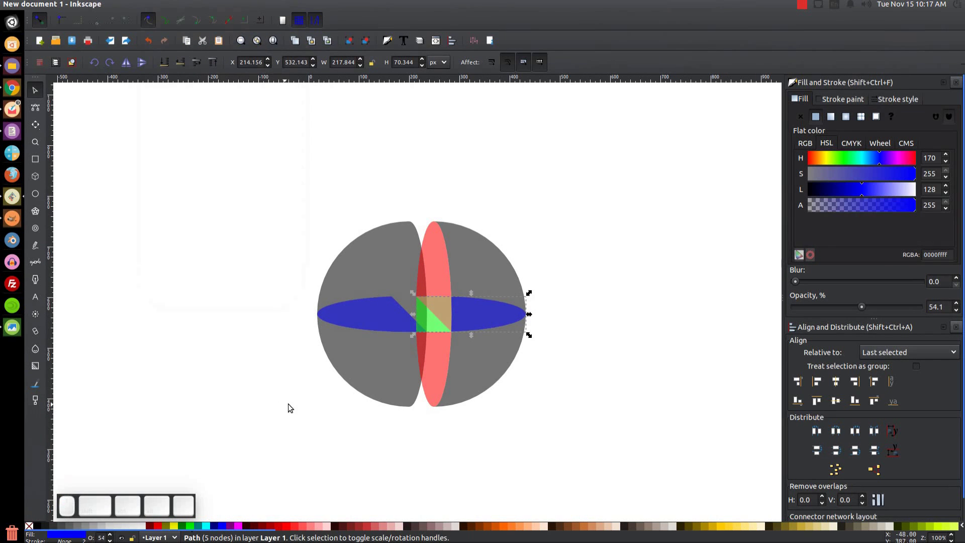
left_click(449, 311)
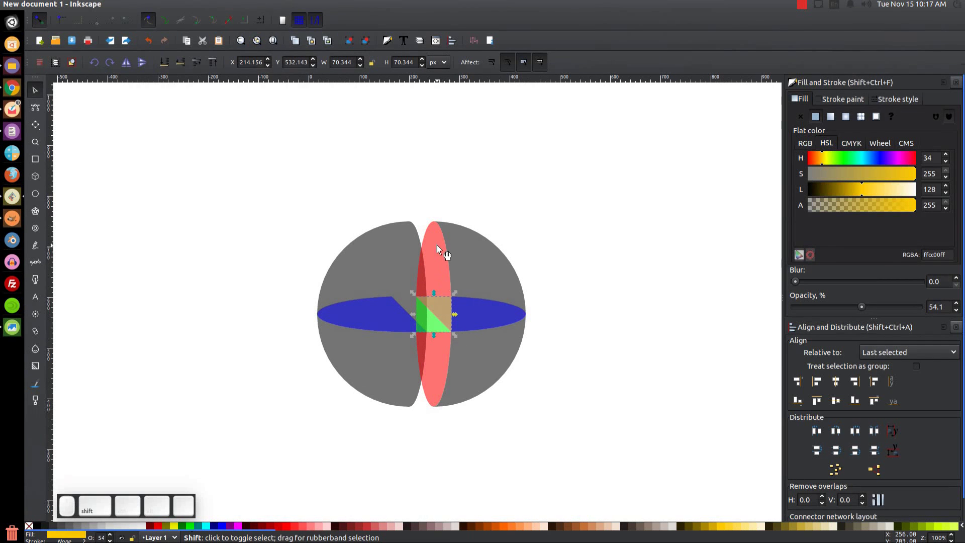
left_click(445, 252)
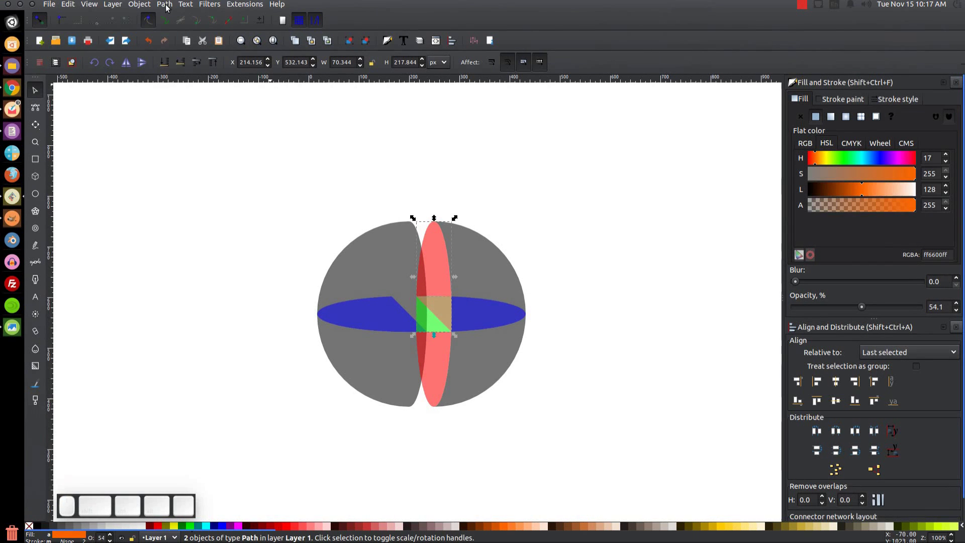
left_click(168, 3)
Union the green centre triangle into its neighbouring band piece.
scroll("up", 3)
scroll("up", 3)
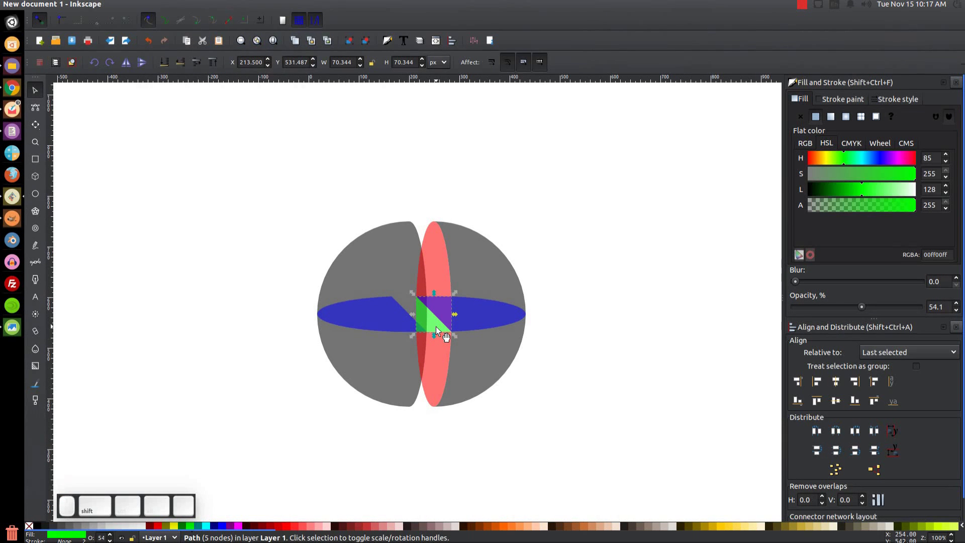
left_click(448, 367)
left_click(173, 6)
left_click(183, 61)
left_click(613, 281)
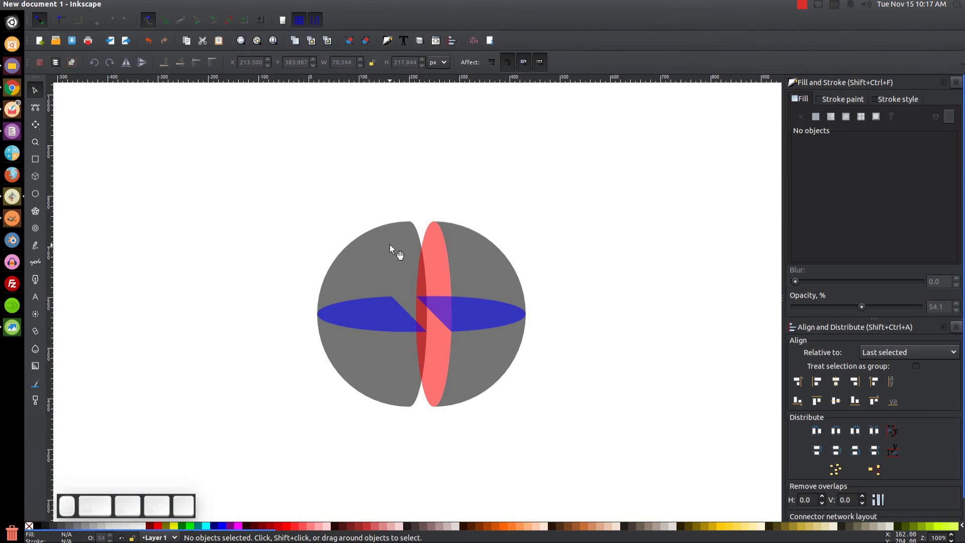
Lift both upper quarters and the upper red band piece above the blue band.
left_click(398, 252)
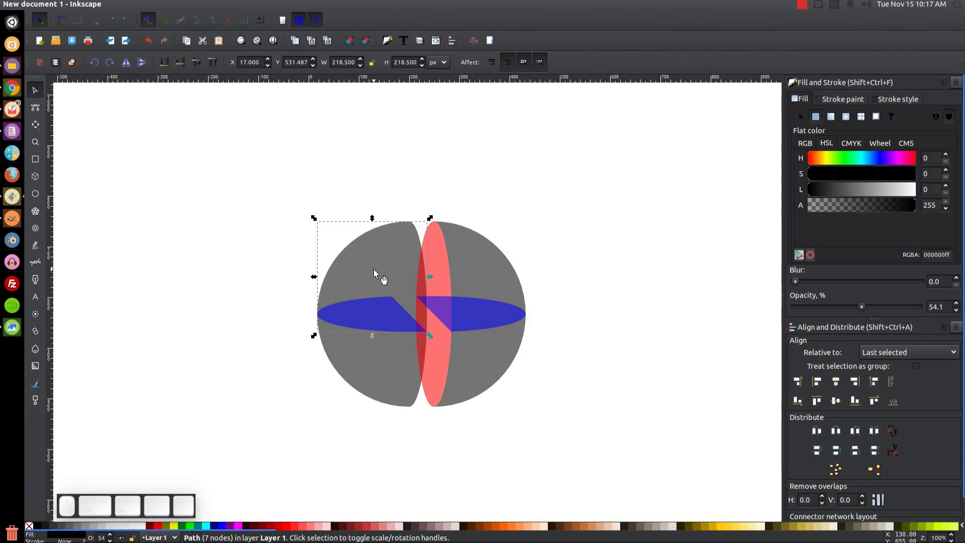
left_click(440, 252)
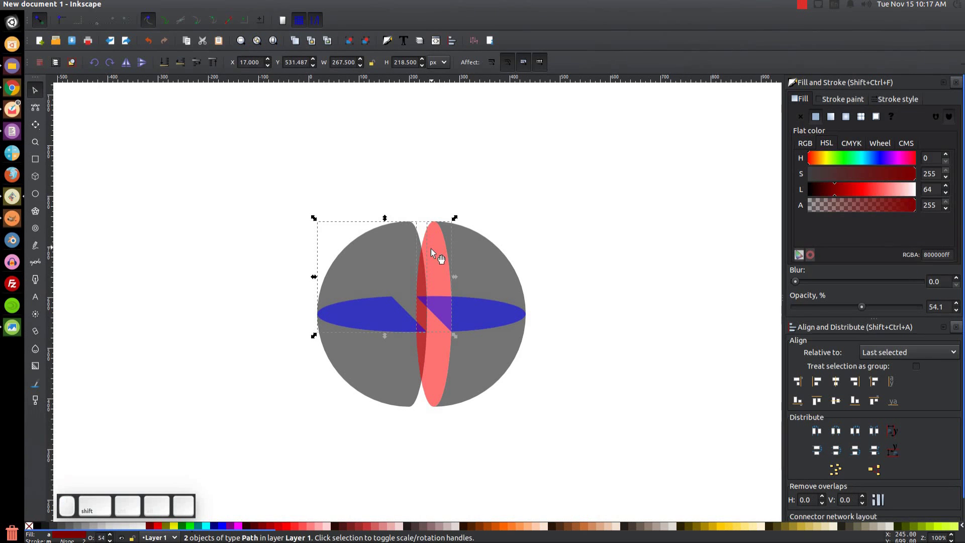
left_click(502, 267)
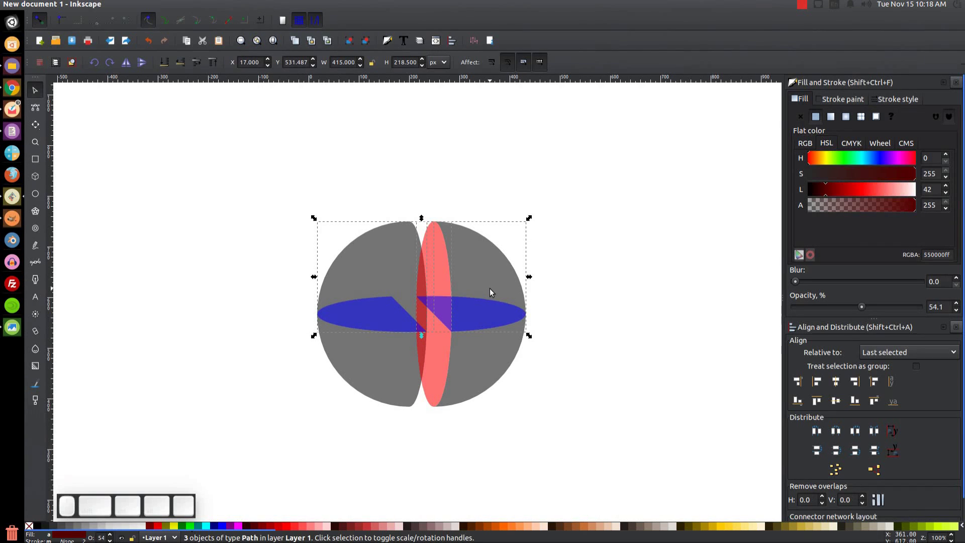
left_click_drag(493, 293, 487, 275)
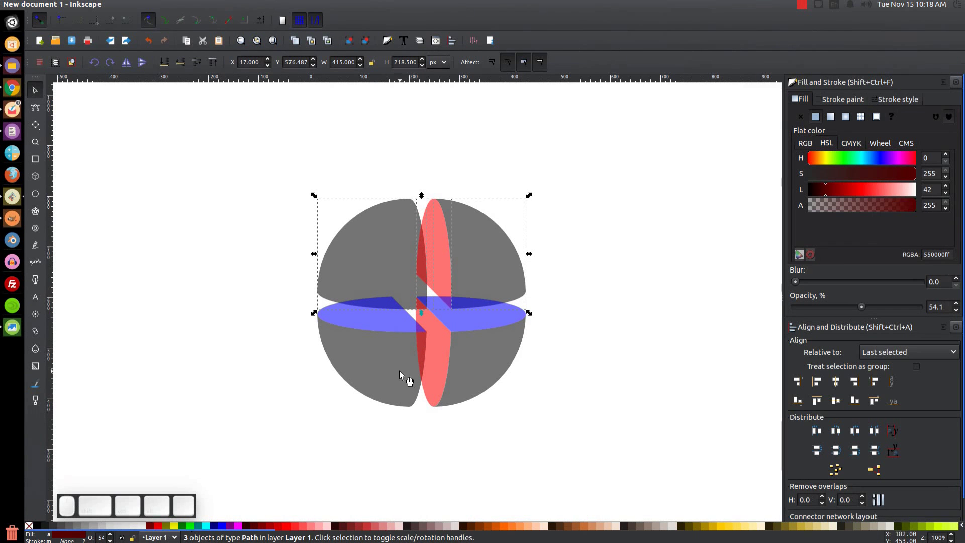
Rubber-band select every sphere piece and set Opacity to 100.
left_click(611, 270)
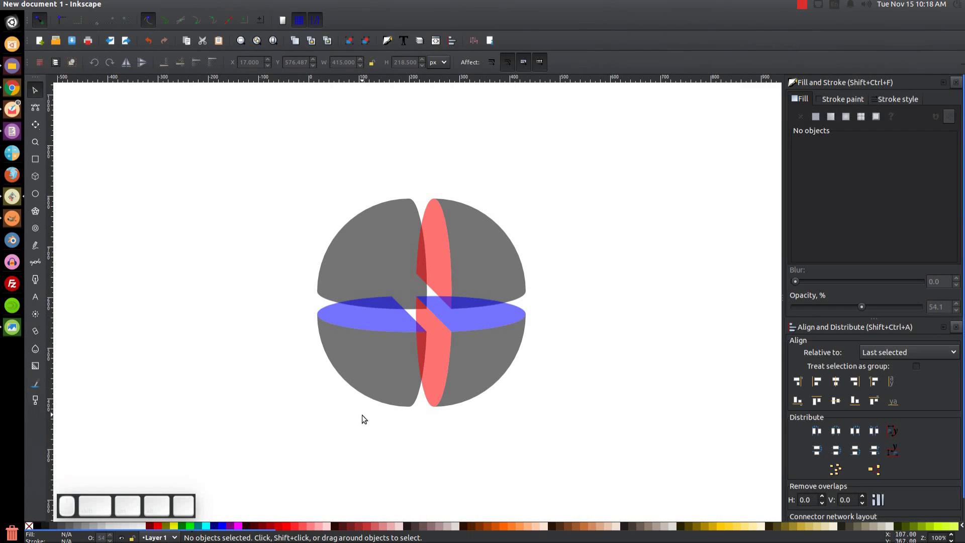
left_click_drag(659, 456, 257, 237)
left_click(866, 308)
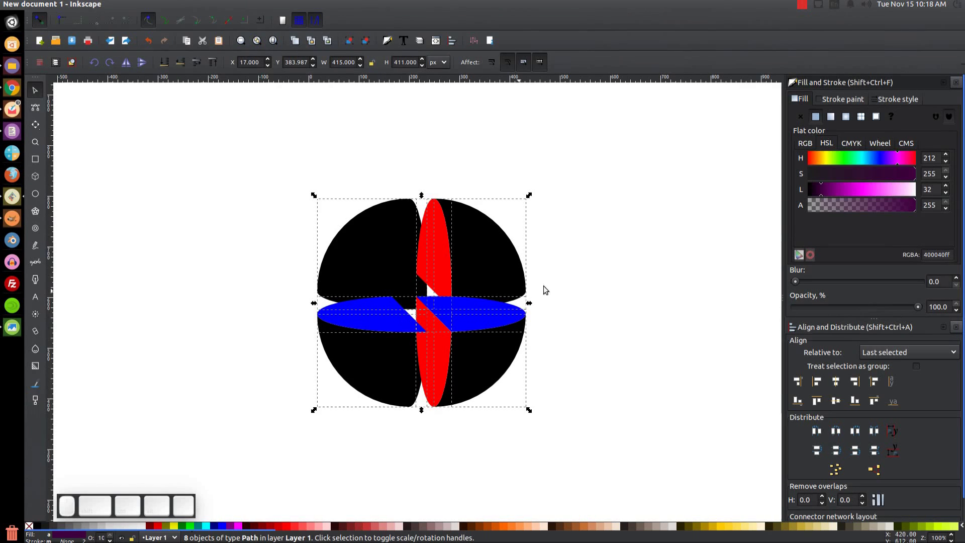
Raise the upper quarters, upper red piece and lower-left quarter to the top (Home).
left_click(675, 238)
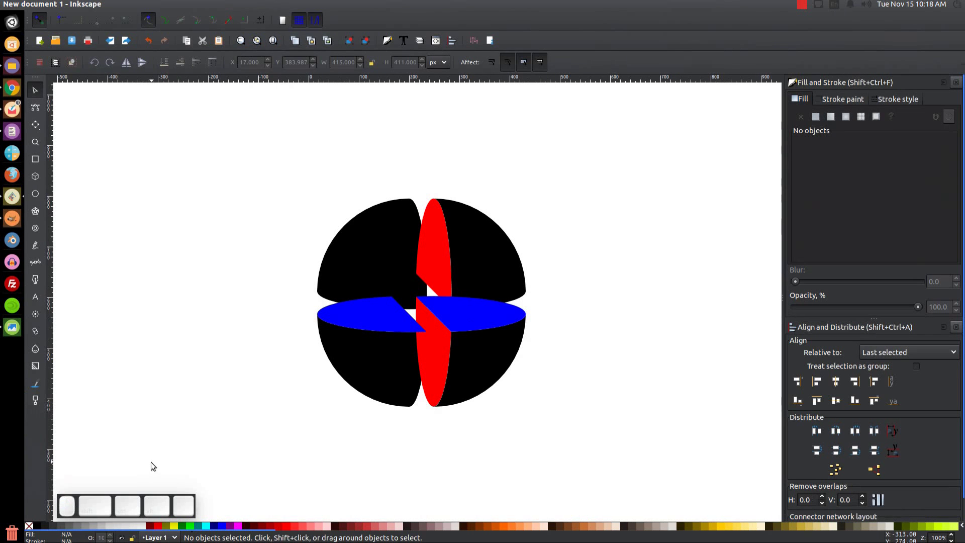
left_click(438, 232)
left_click(480, 241)
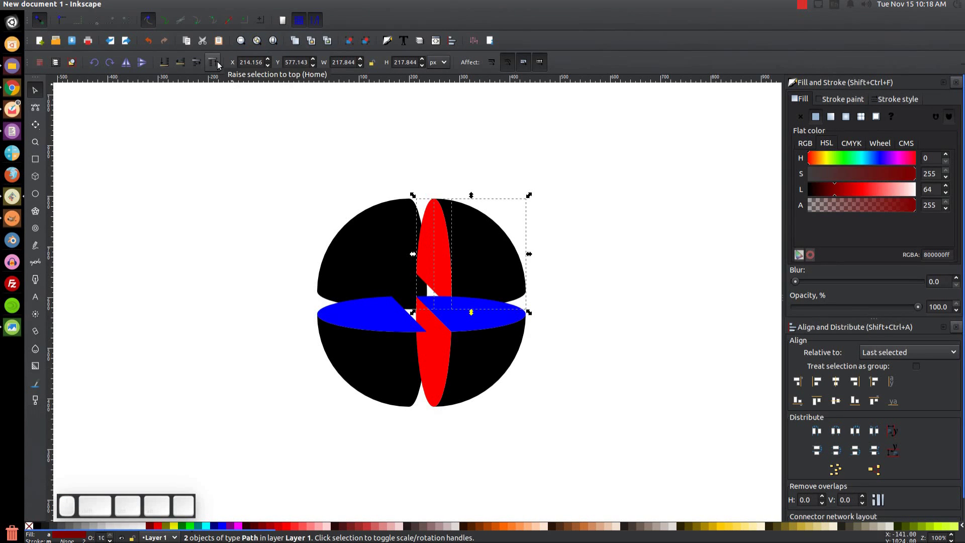
left_click(219, 64)
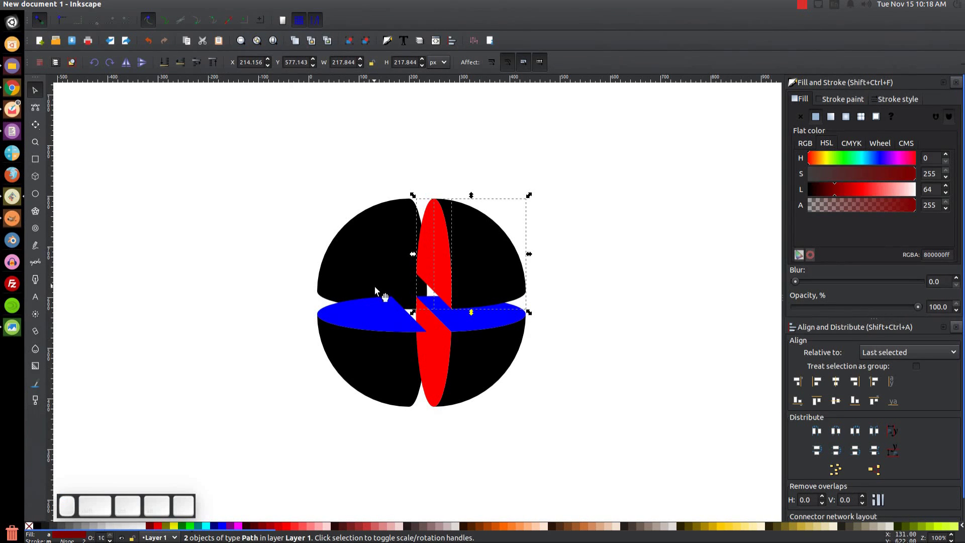
left_click(368, 230)
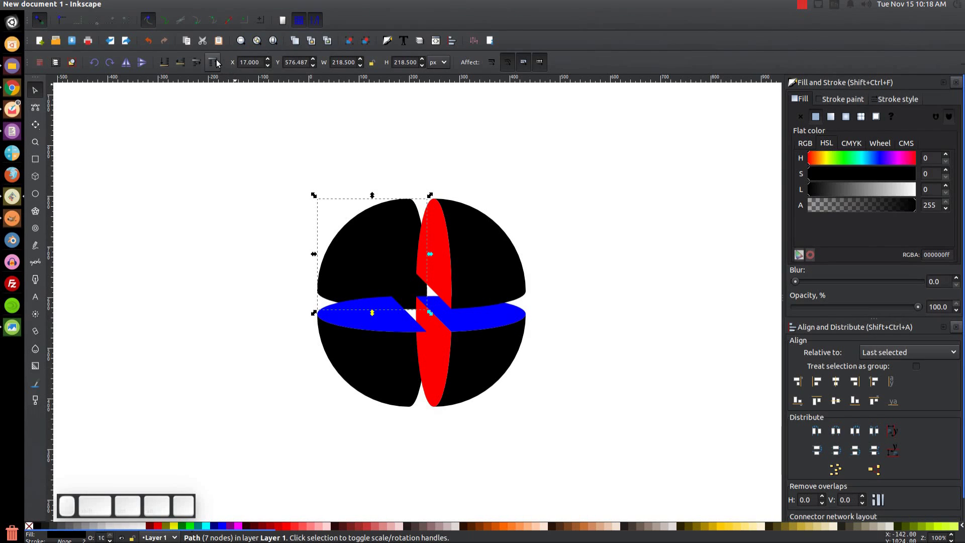
left_click(218, 64)
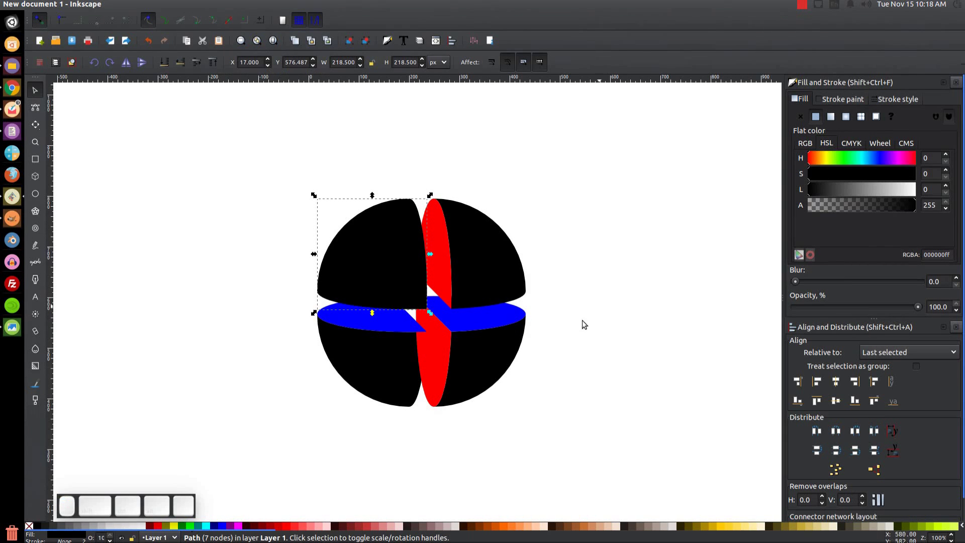
left_click(374, 372)
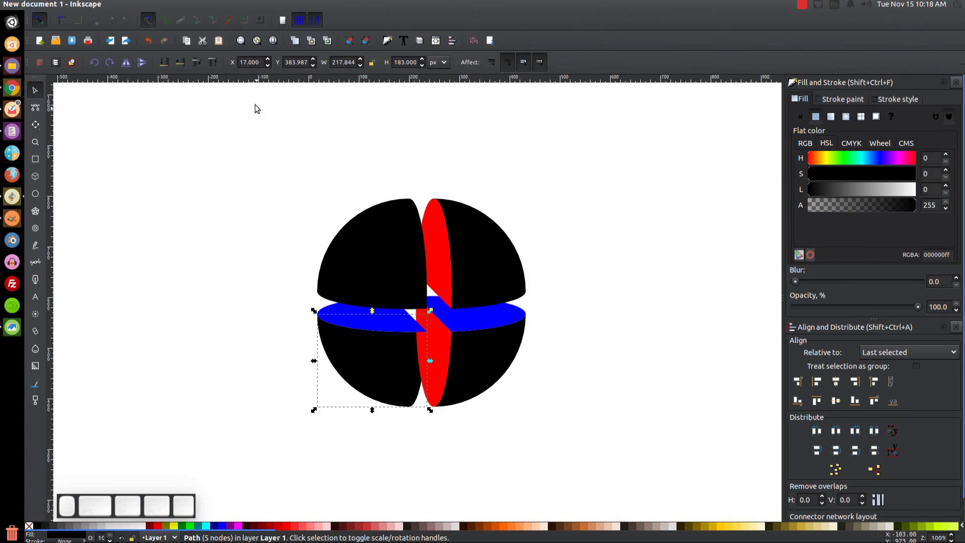
left_click(216, 59)
Deselect and show the thumbnail.png reference of the finished sphere in Image Viewer.
scroll("up", 3)
left_click(658, 191)
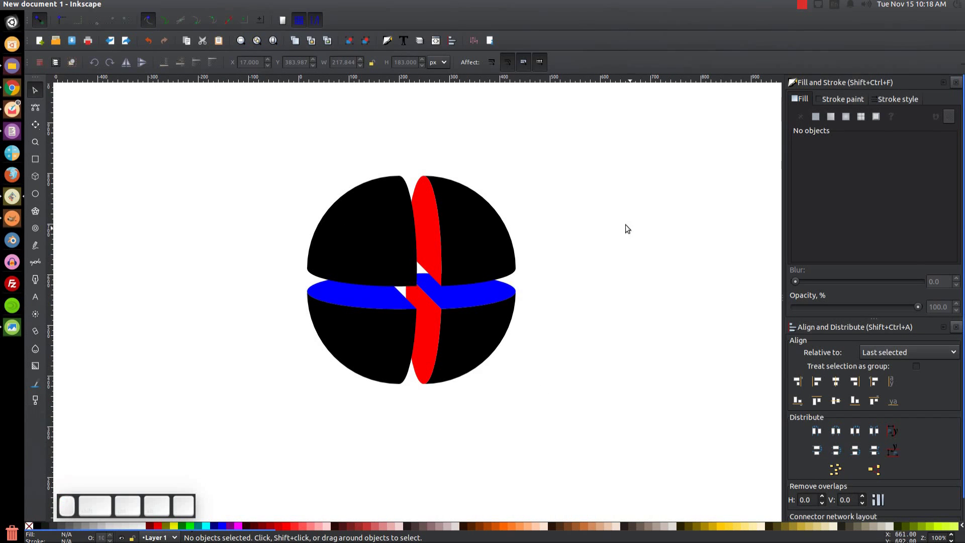
left_click(16, 328)
left_click(189, 66)
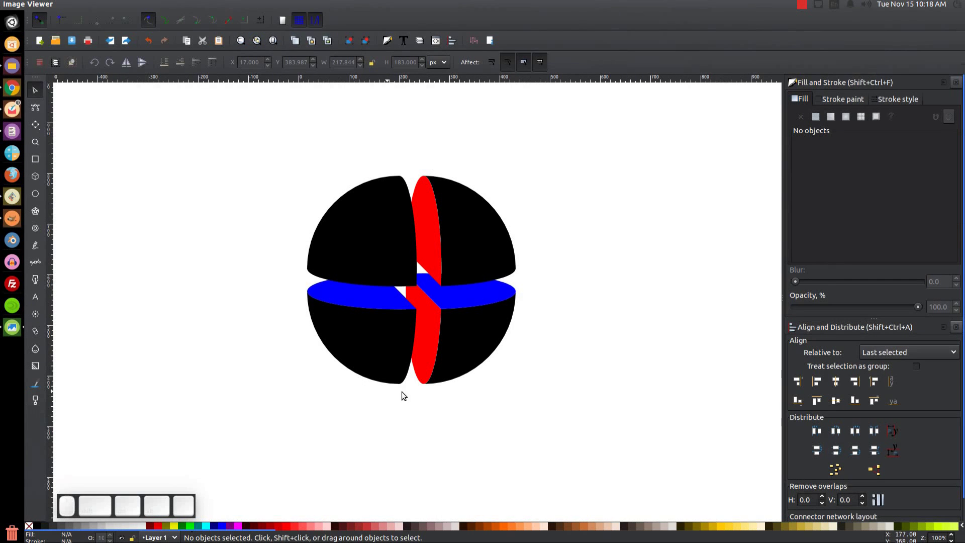
Close the reference picture and select the four black sphere quarters.
left_click(23, 334)
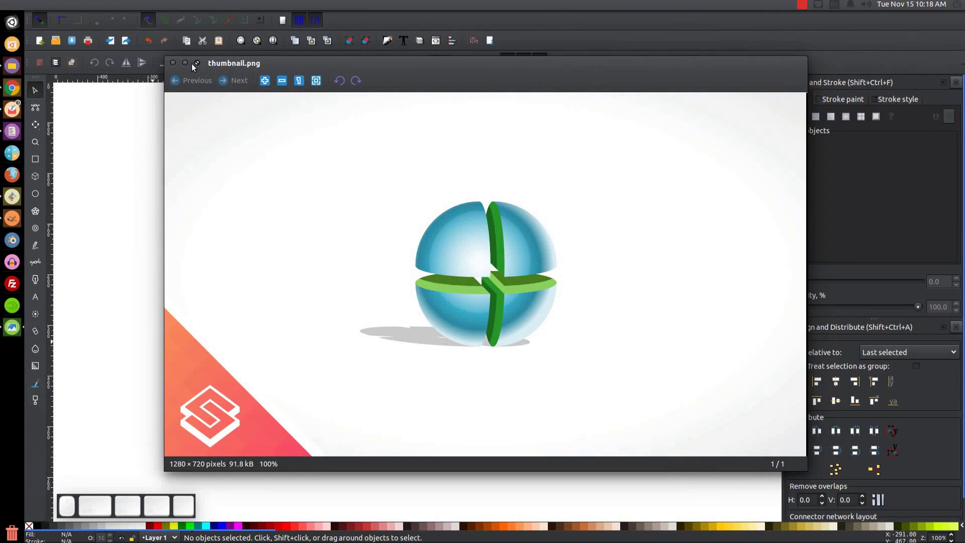
left_click(193, 67)
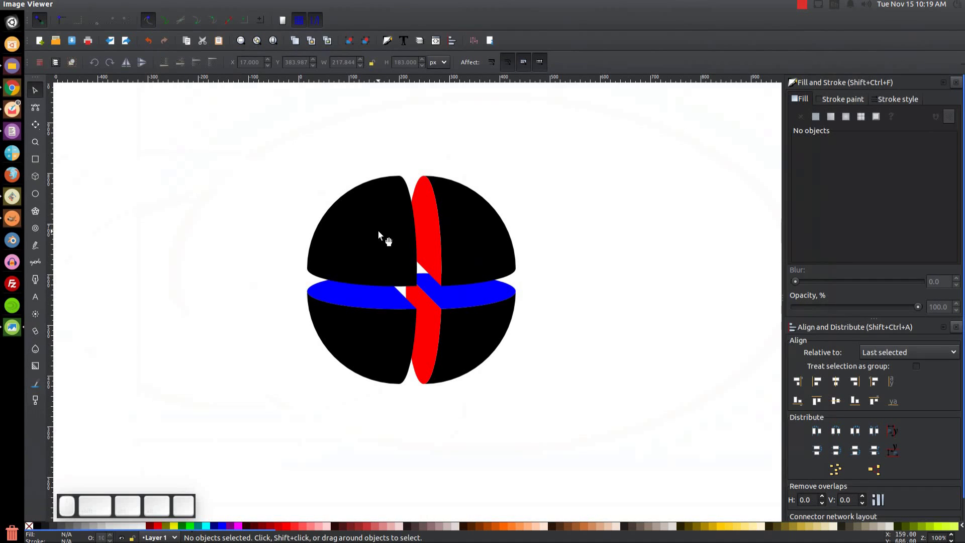
left_click(380, 228)
left_click(480, 225)
left_click(384, 356)
left_click(467, 338)
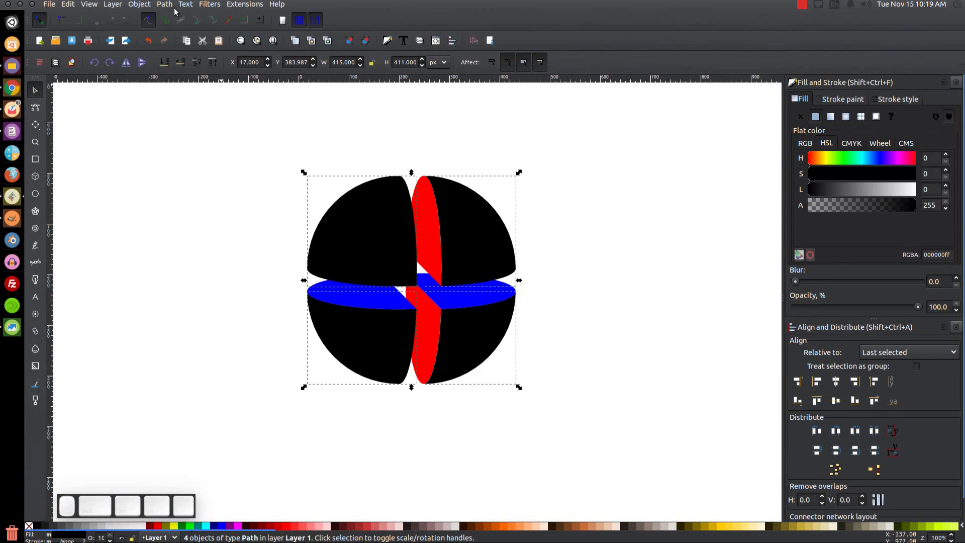
Join the four quarters into a single path with Path > Combine (Ctrl+K).
left_click(174, 6)
left_click(193, 60)
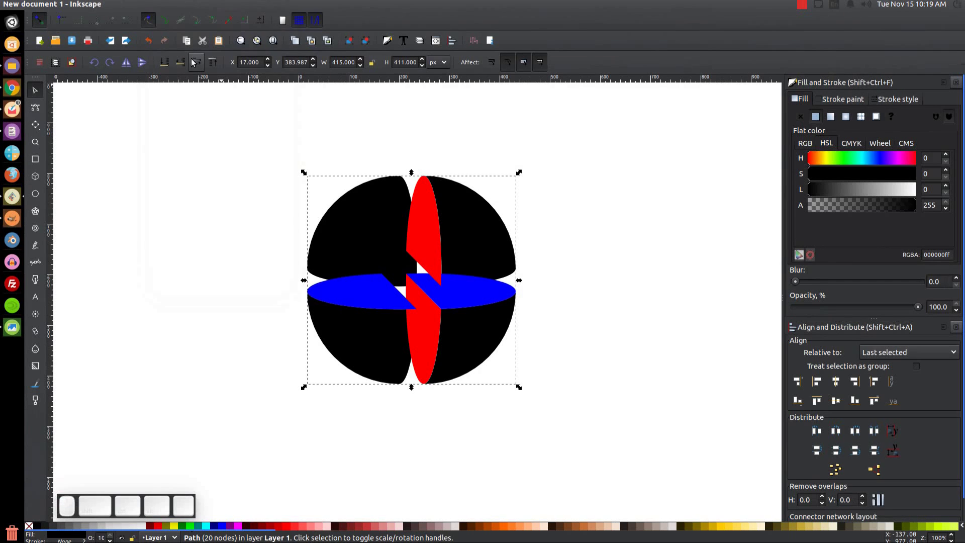
left_click(219, 67)
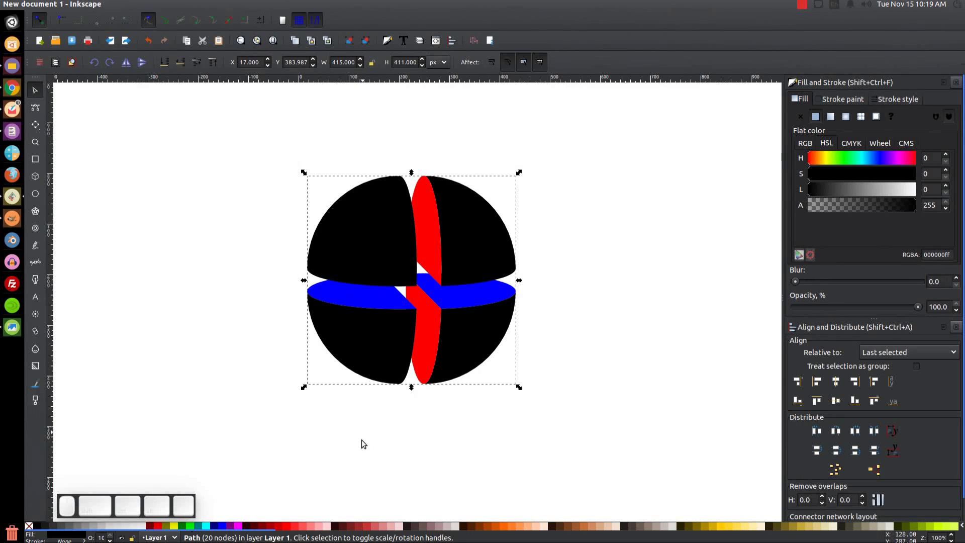
left_click_drag(329, 537, 519, 278)
Fill the sphere with a radial gradient, white at the centre darkening to teal at the rim.
left_click(687, 527)
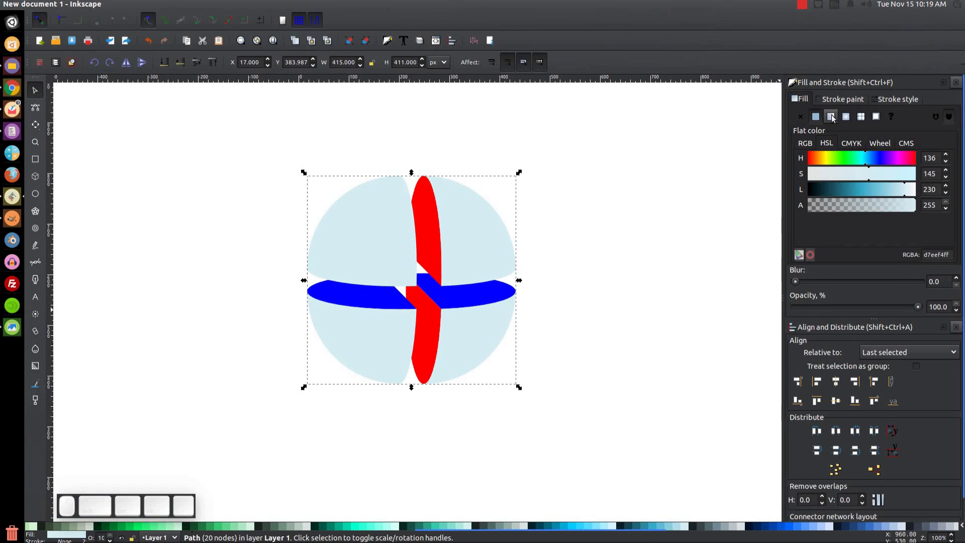
left_click(846, 116)
key("g")
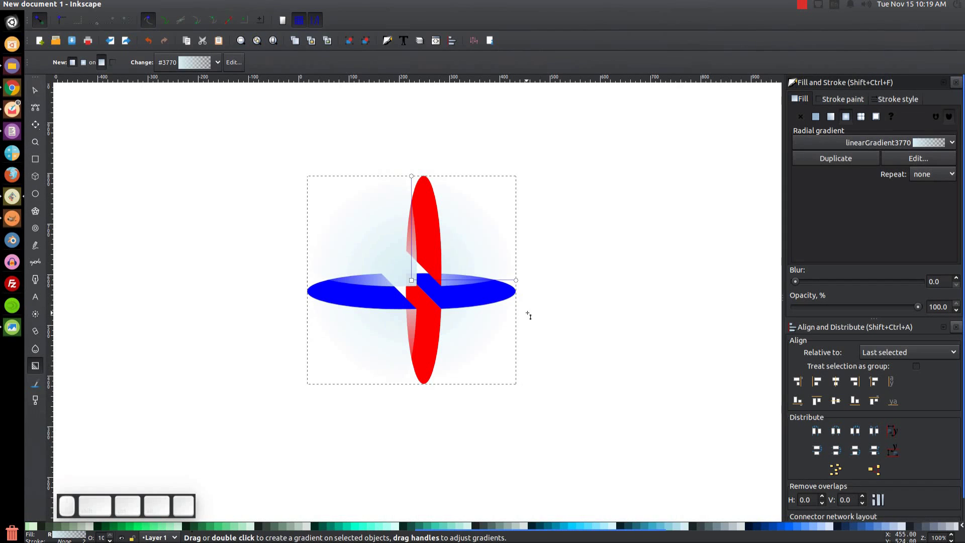
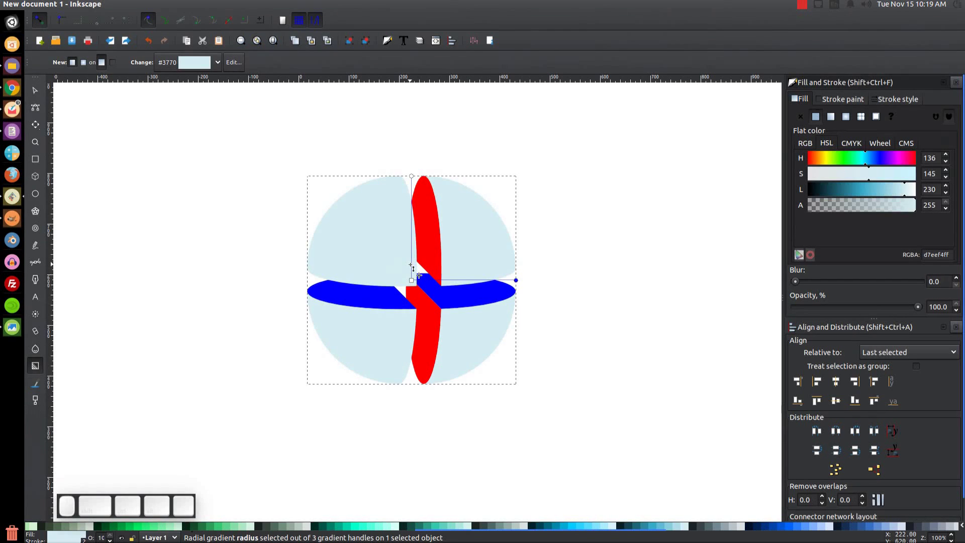
left_click(415, 269)
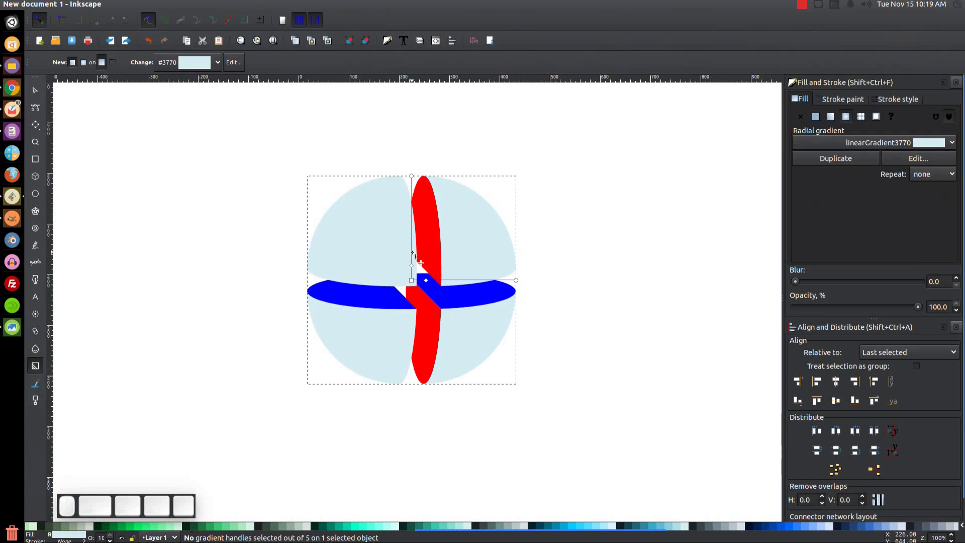
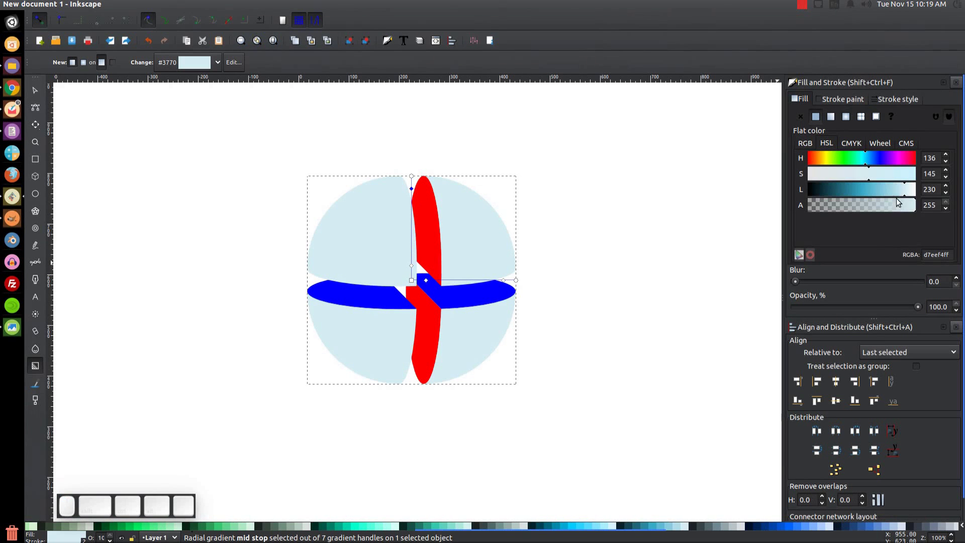
left_click_drag(887, 195, 812, 190)
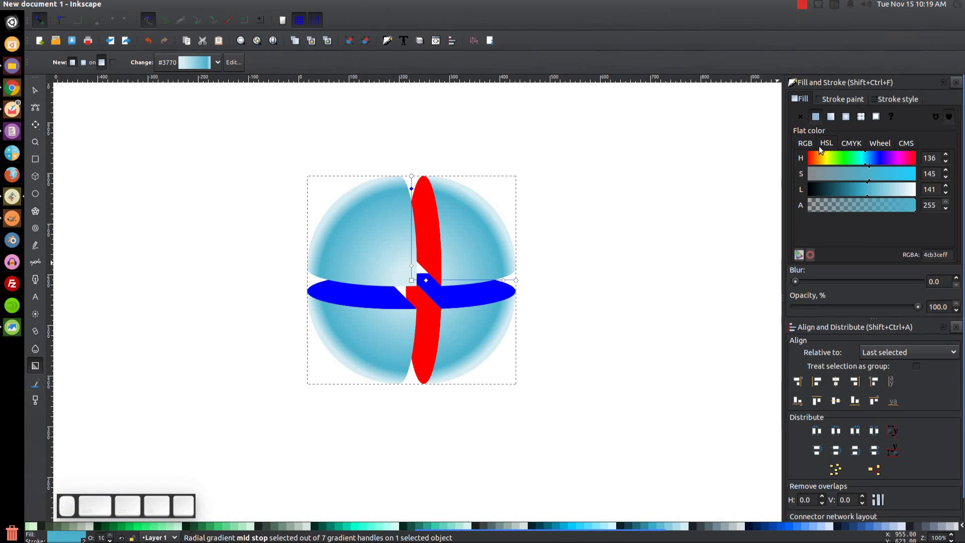
left_click(827, 145)
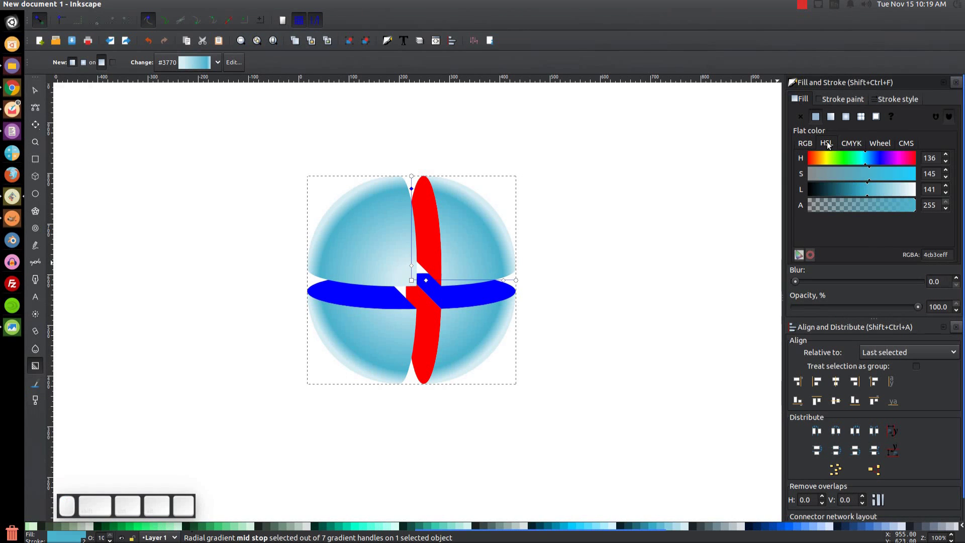
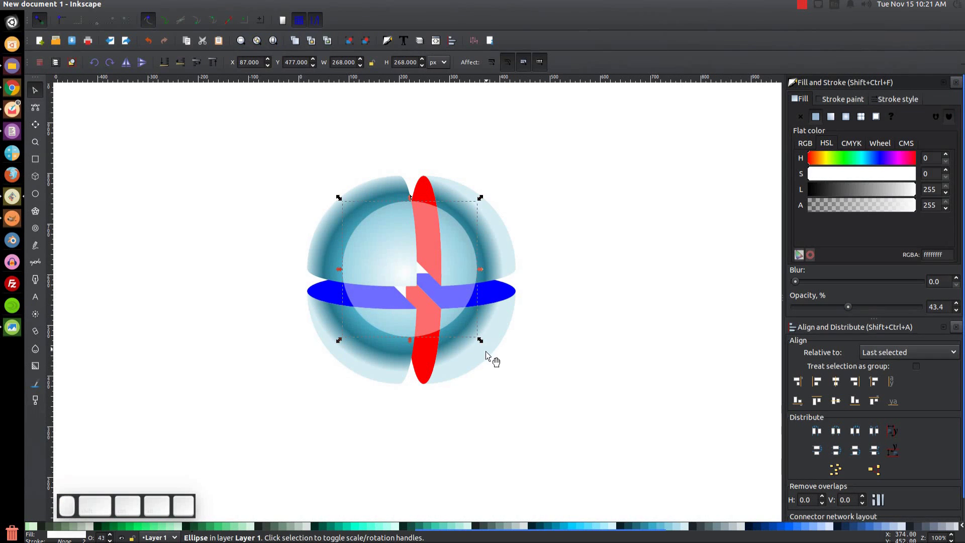
Enlarge the white inner circle over the sphere centre and select it.
left_click_drag(483, 343, 437, 498)
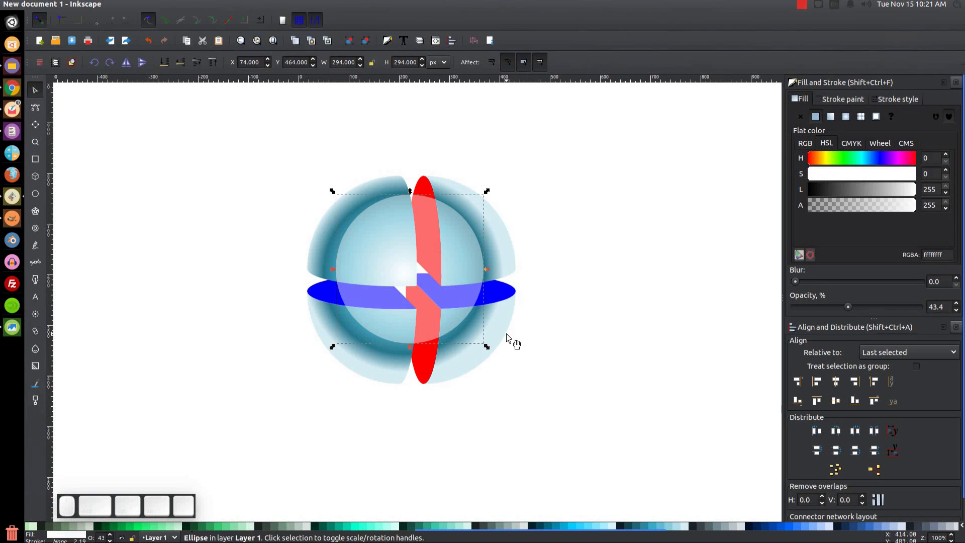
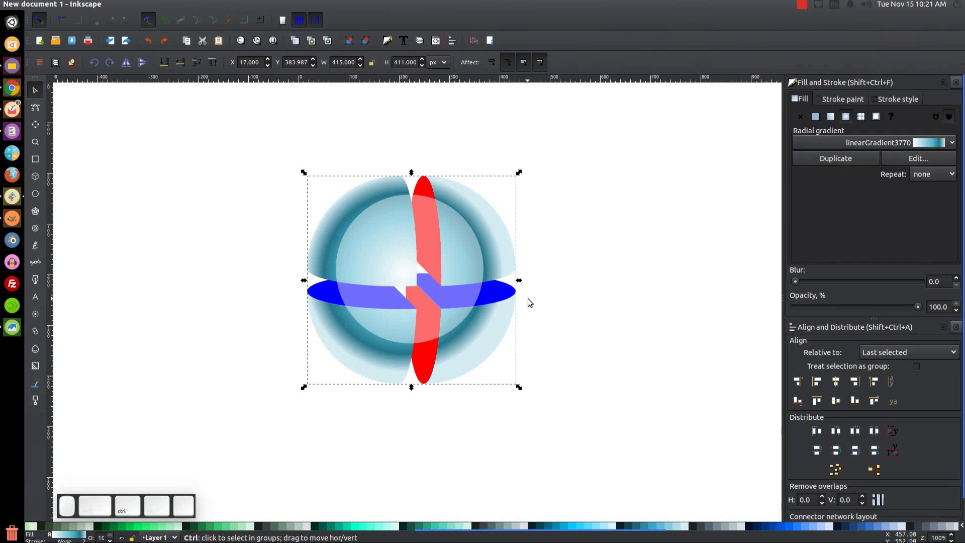
key("ctrl+d")
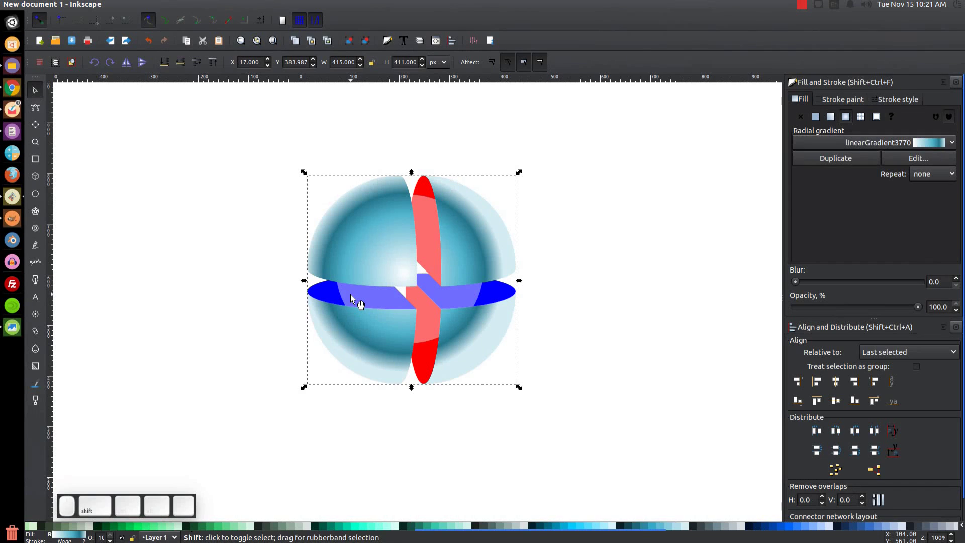
left_click(354, 300)
left_click(167, 2)
left_click(167, 4)
left_click(183, 87)
Lower the inner circle's opacity to about 16% and deselect.
scroll("up", 3)
scroll("up", 3)
scroll("up", 3)
left_click_drag(811, 311, 817, 310)
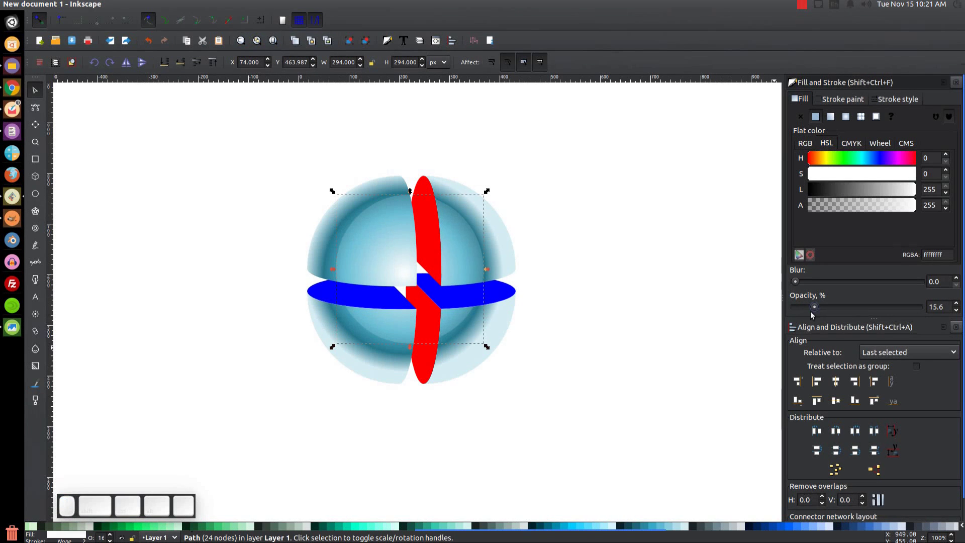
left_click(703, 268)
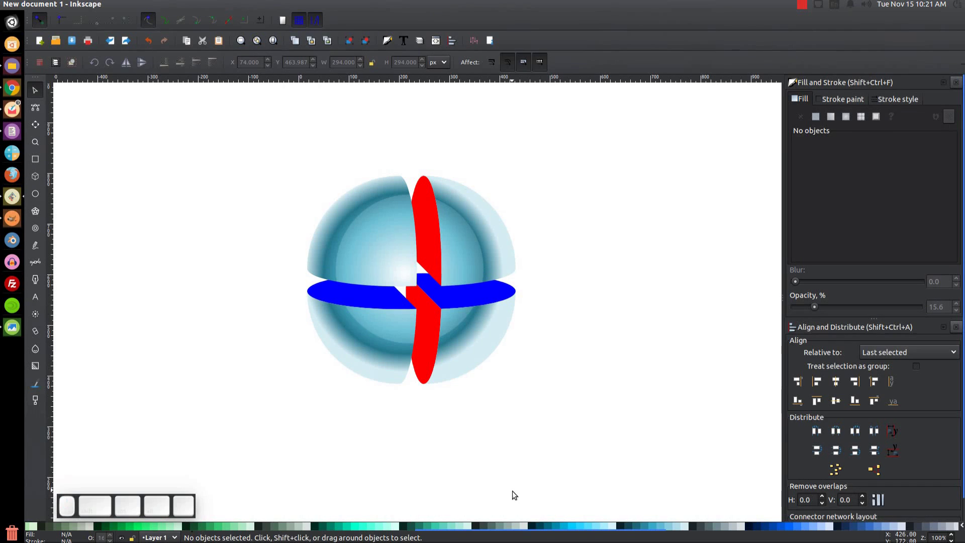
key("g")
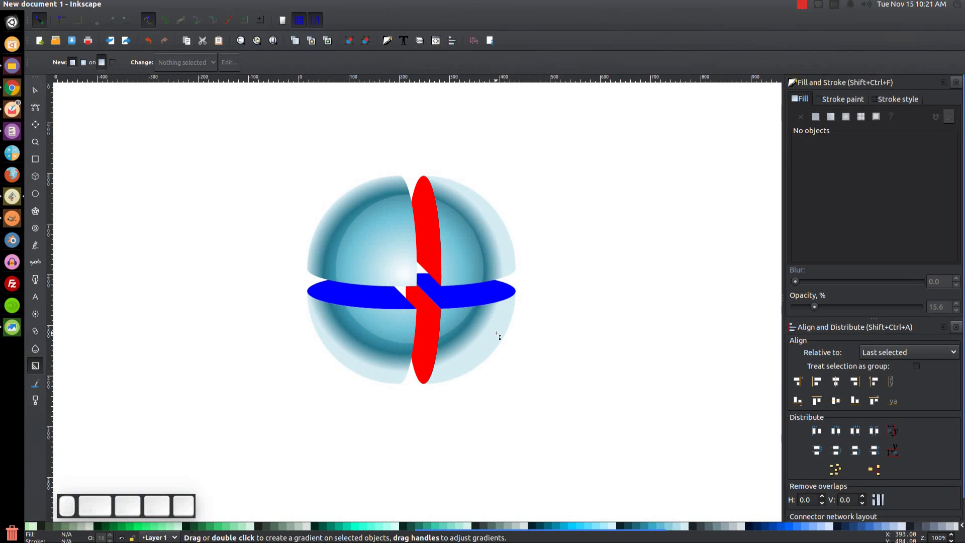
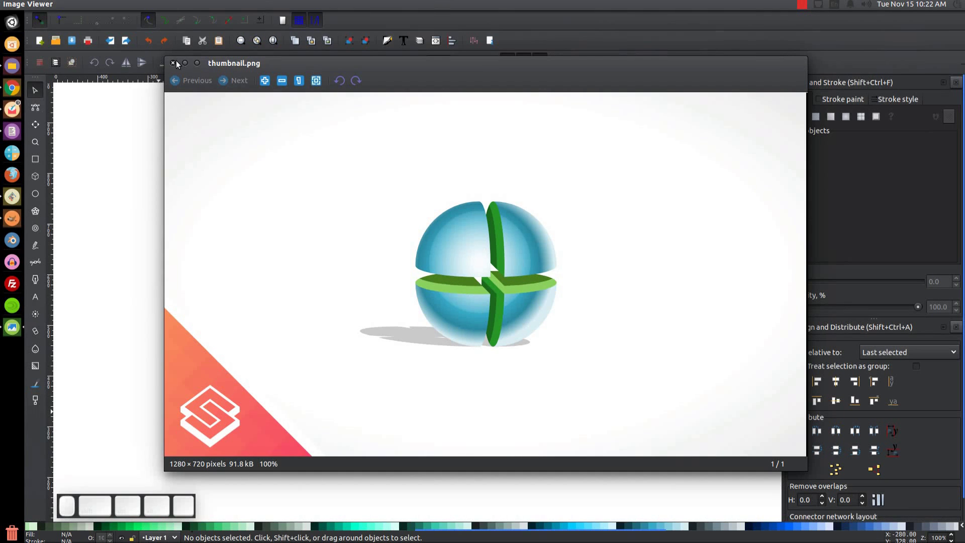
left_click(187, 66)
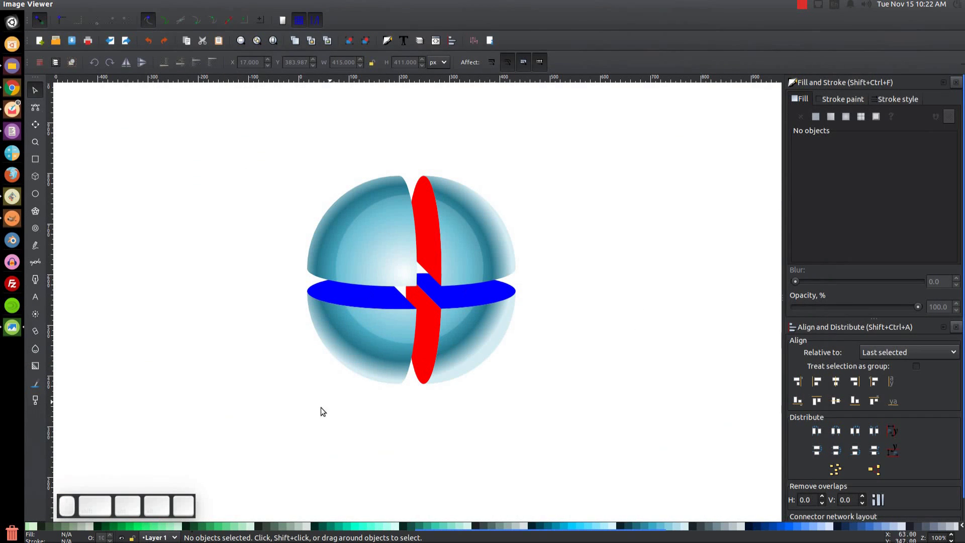
Recolour the horizontal blue band a soft light green.
left_click(331, 293)
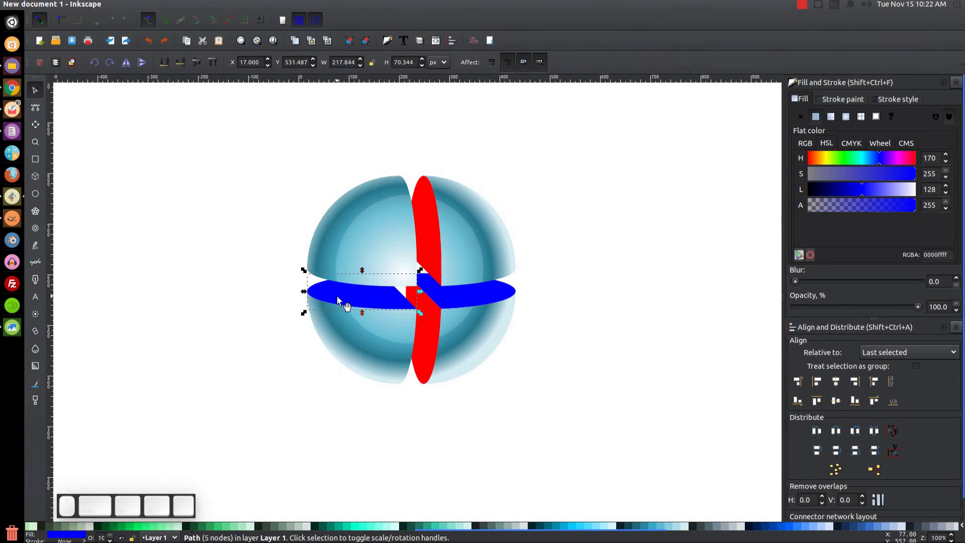
scroll("down", 3)
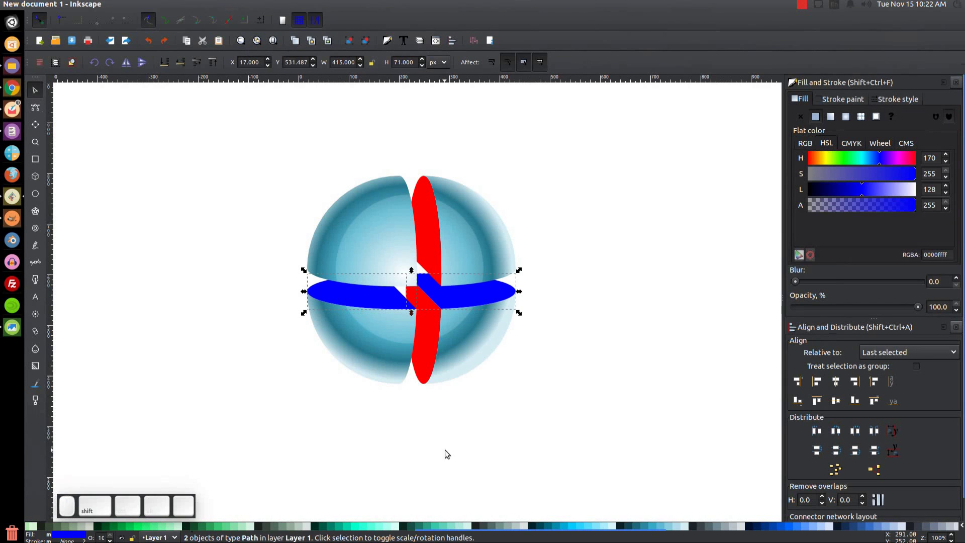
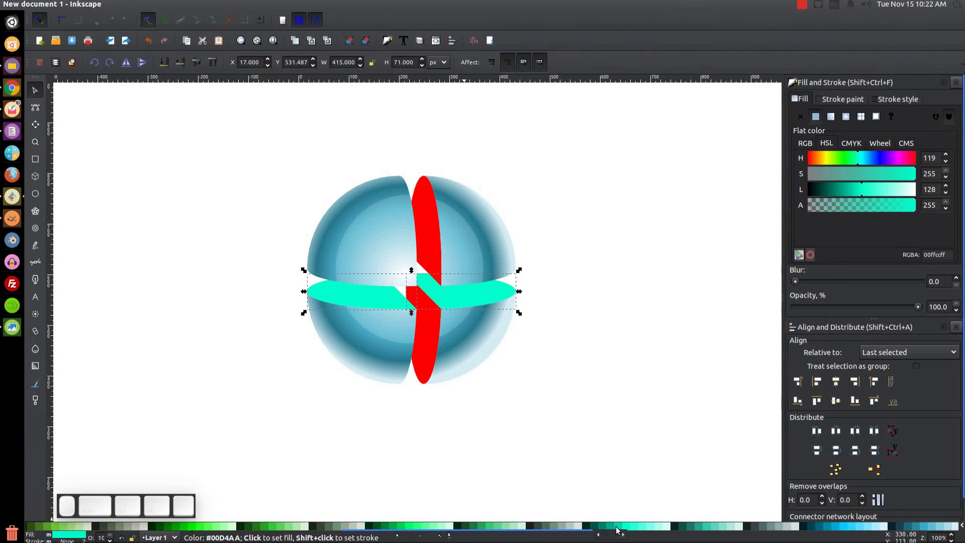
left_click(491, 529)
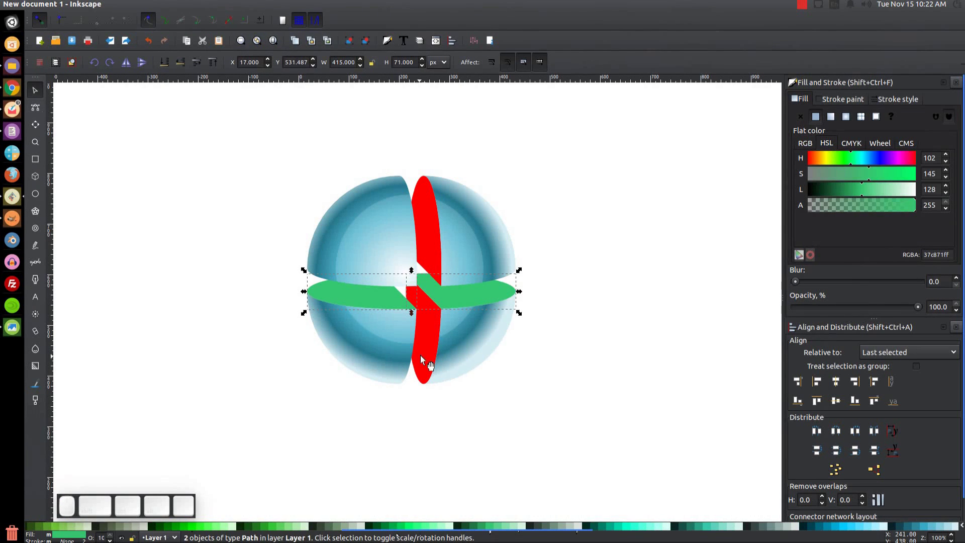
Fill both vertical red band pieces green and lower Lightness to a deep dark green.
left_click(435, 342)
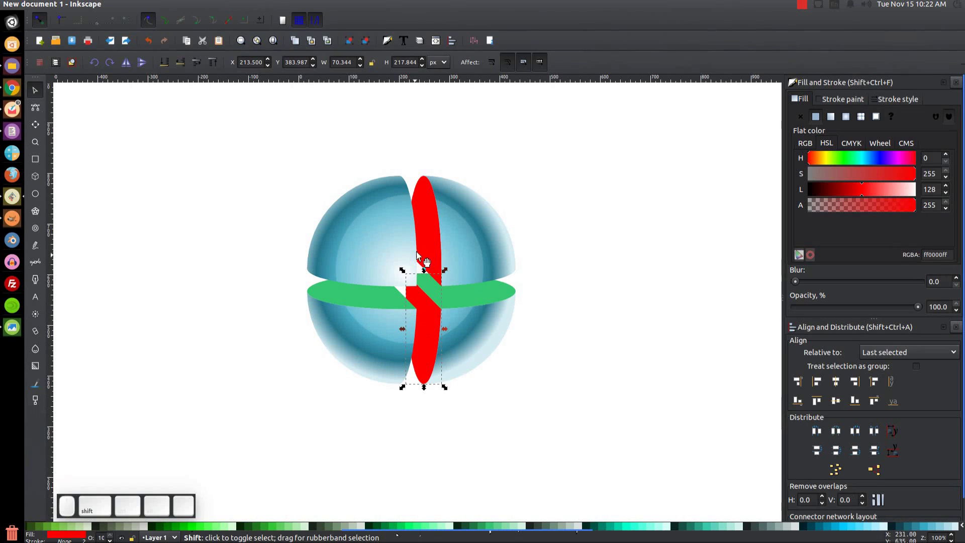
left_click(431, 215)
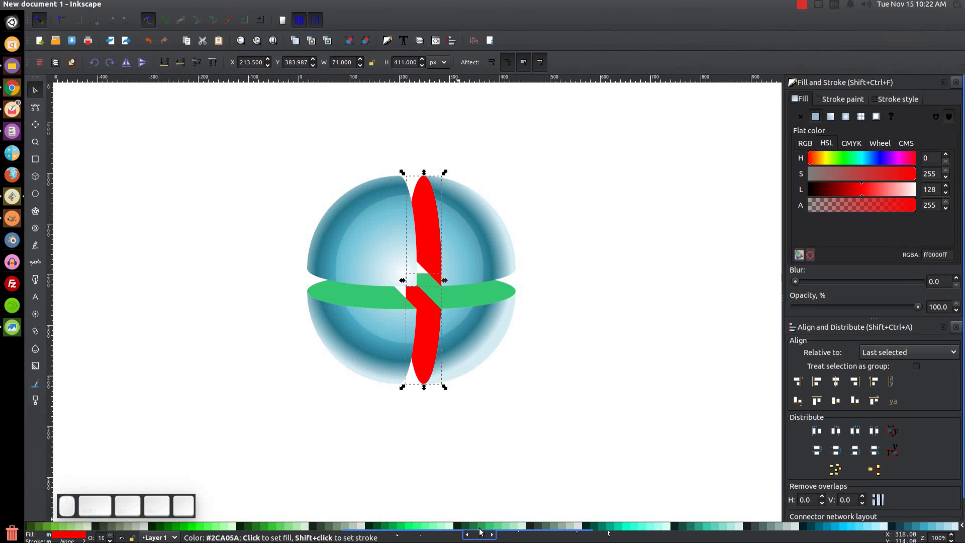
left_click(486, 531)
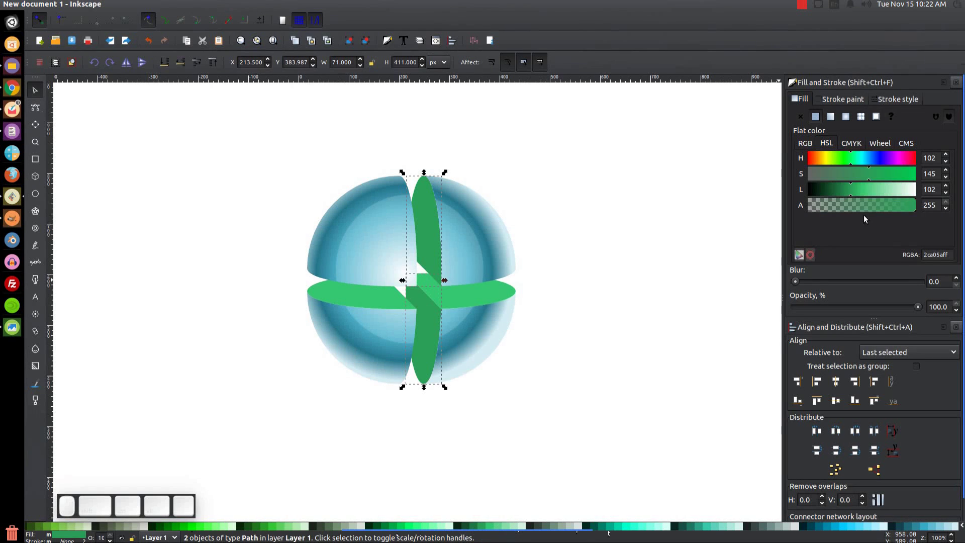
left_click_drag(854, 191, 378, 421)
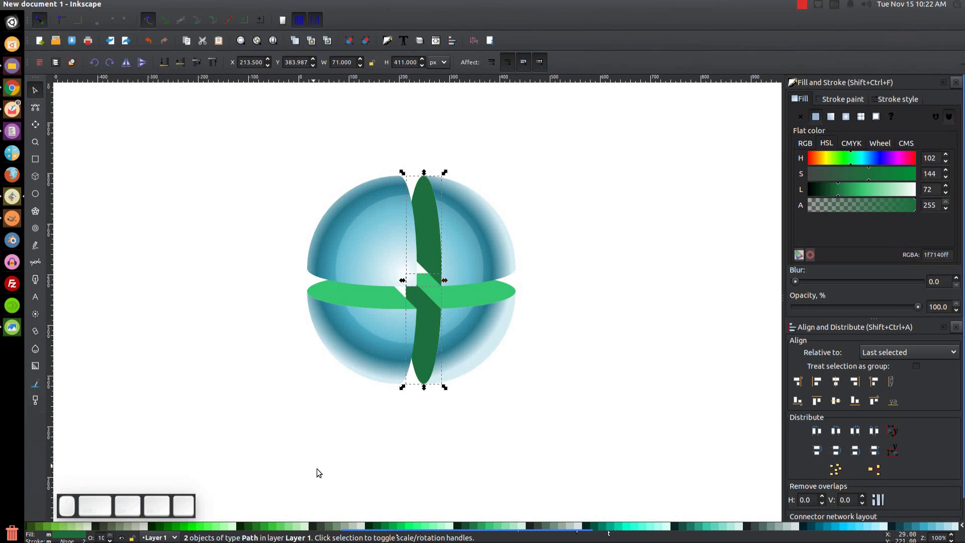
left_click(694, 212)
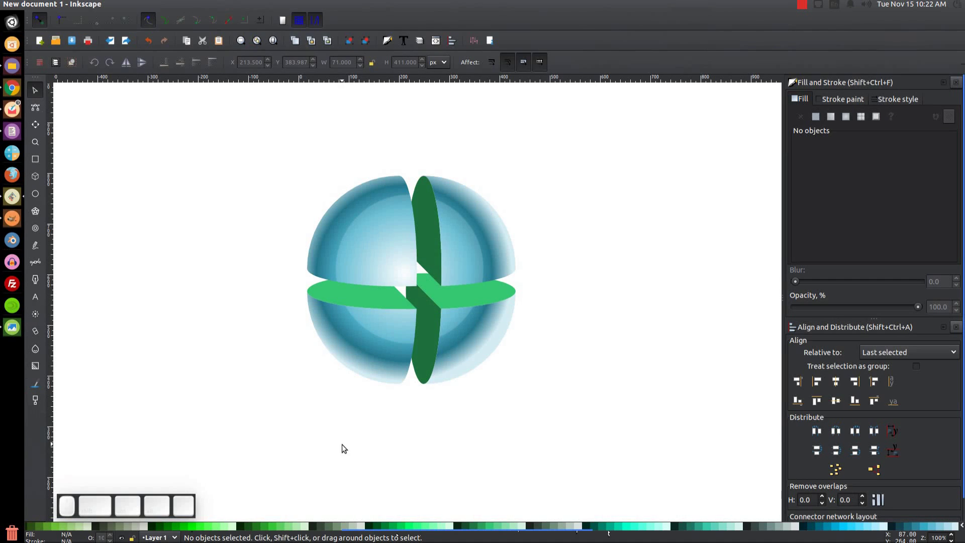
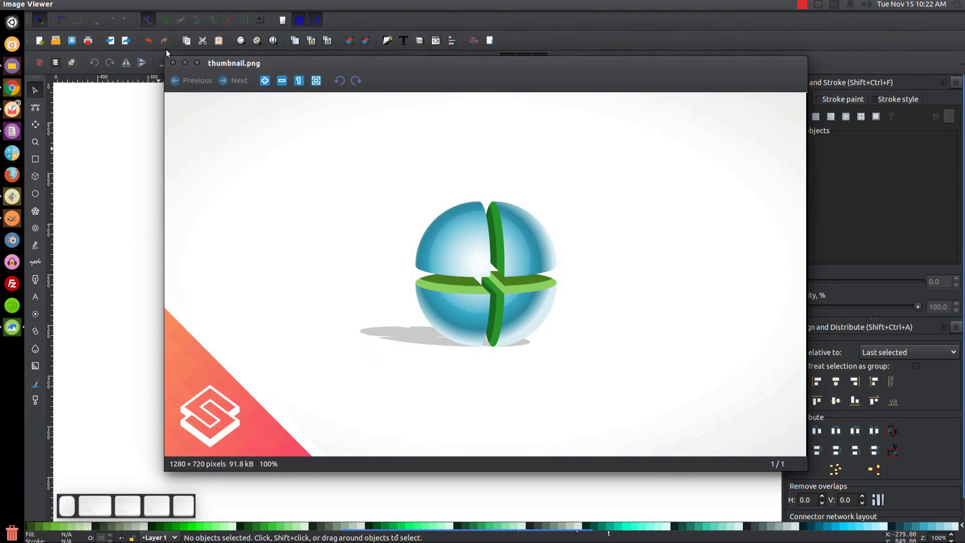
Close the reference picture and clear the selection of sphere and band pieces.
left_click(187, 67)
left_click(496, 230)
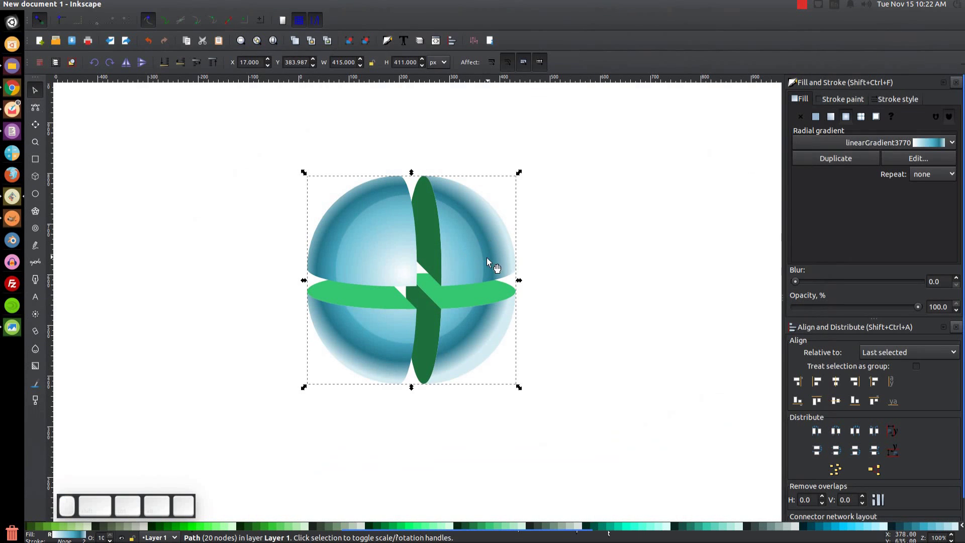
left_click(170, 6)
left_click(192, 159)
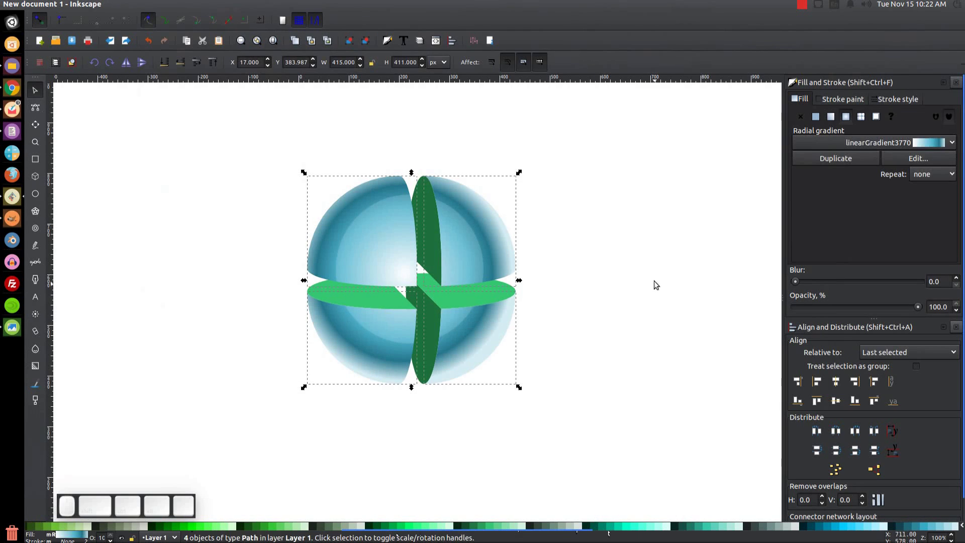
left_click(650, 252)
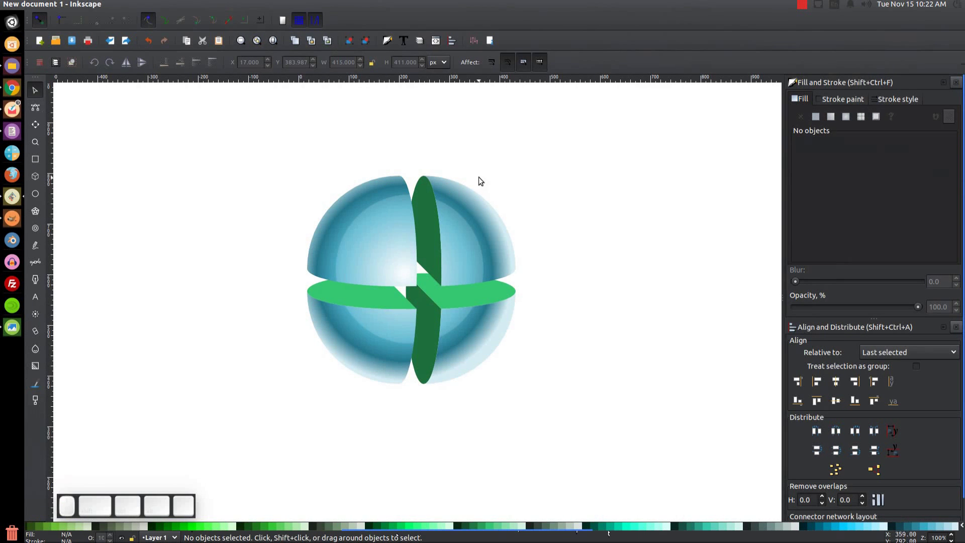
Duplicate the two upper quarters (Ctrl+D) and union the copies into one top-half path.
left_click(372, 192)
scroll("up", 3)
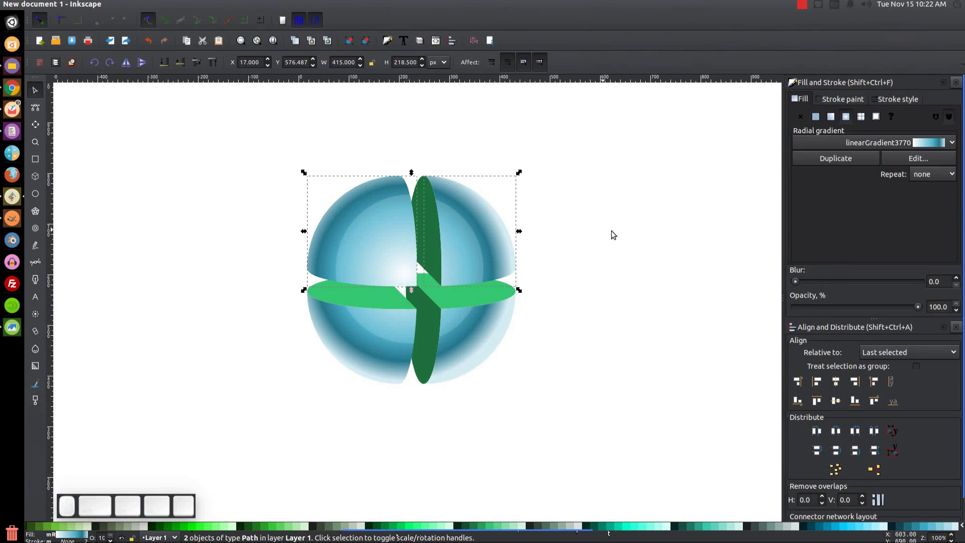
key("ctrl+d")
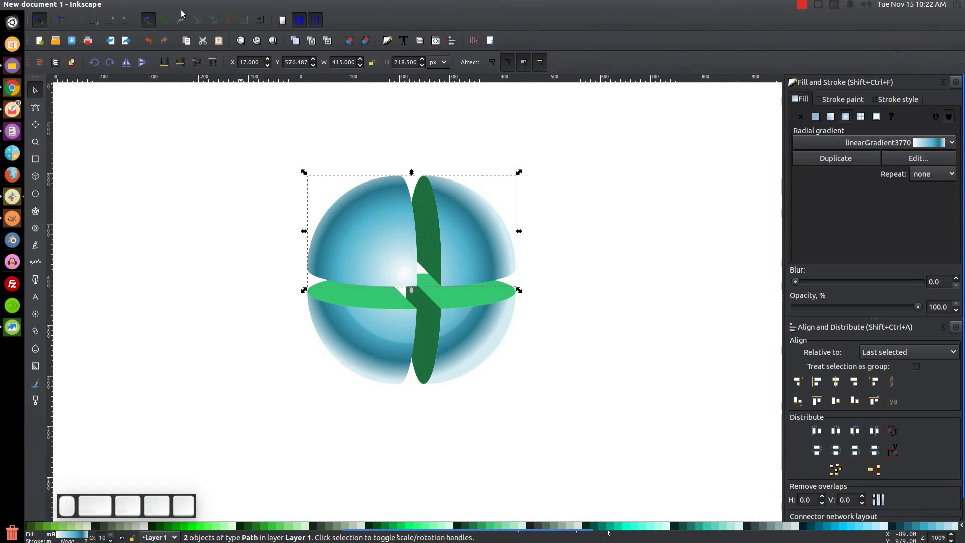
left_click(169, 8)
left_click(175, 56)
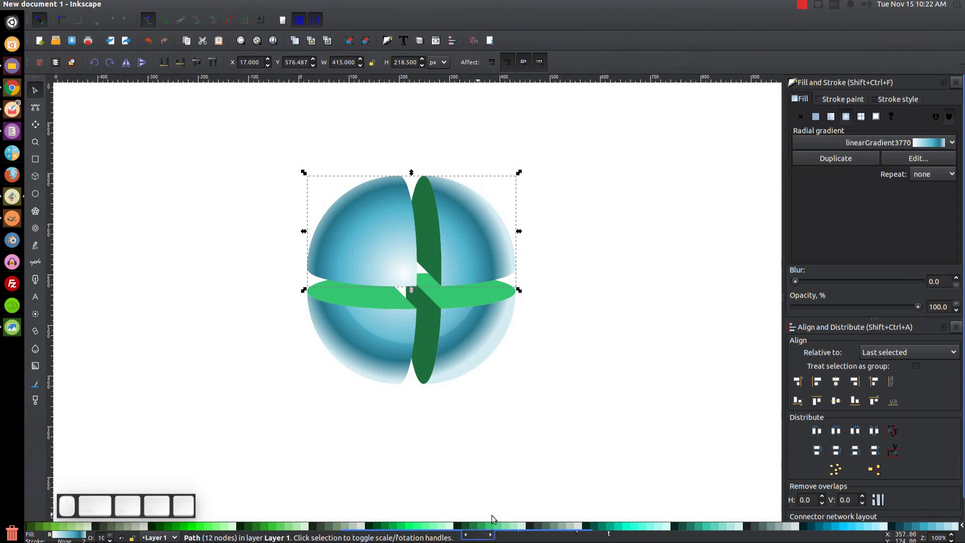
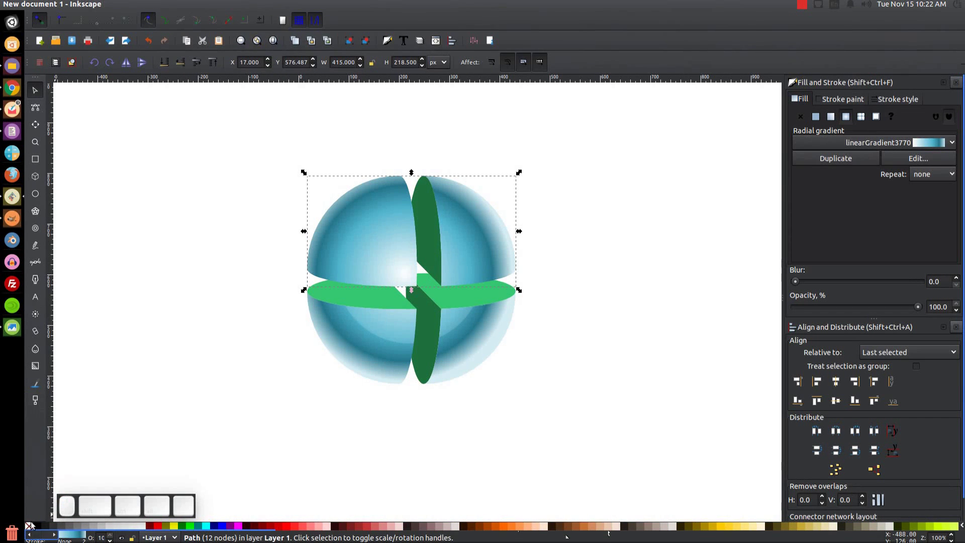
Fill the merged upper-half shape black and lower its opacity to about 45%.
left_click(37, 527)
left_click_drag(920, 308, 861, 311)
left_click(861, 311)
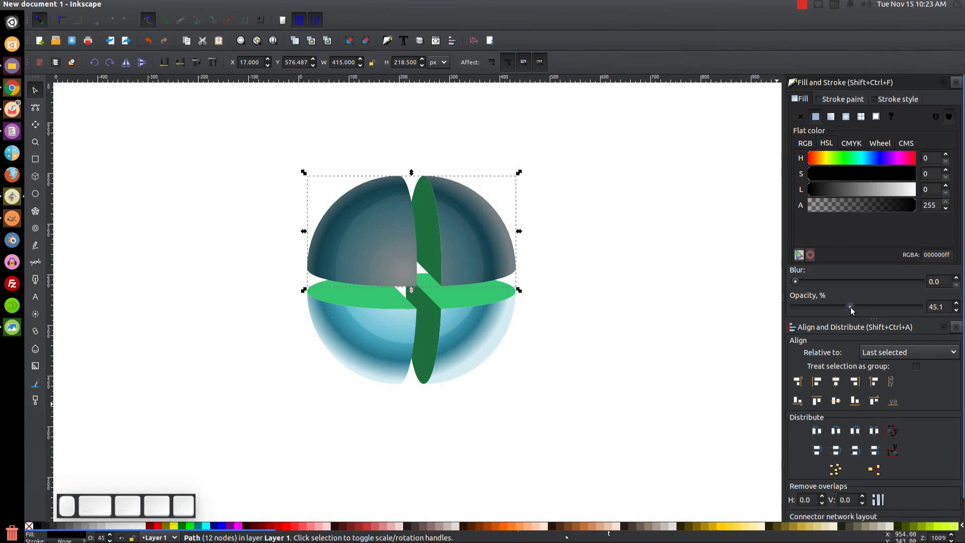
left_click_drag(488, 224, 492, 254)
key("ctrl+z")
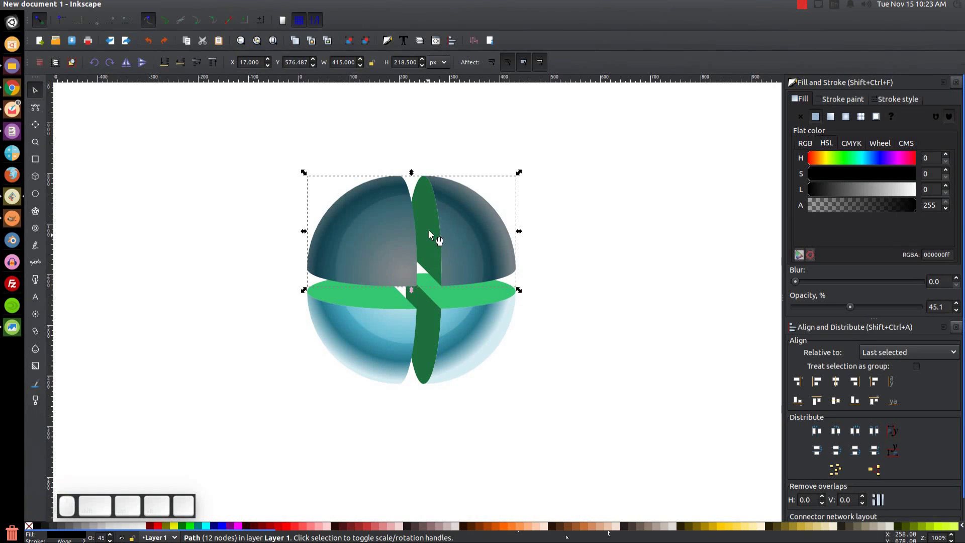
Duplicate the vertical band's upper piece and trim the dark overlay against it with a Path operation.
left_click(427, 204)
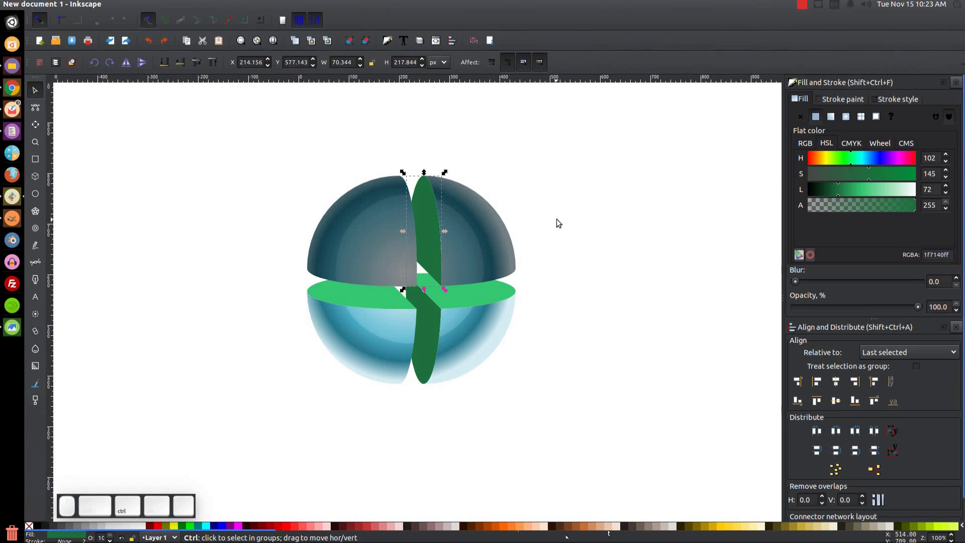
key("ctrl+d")
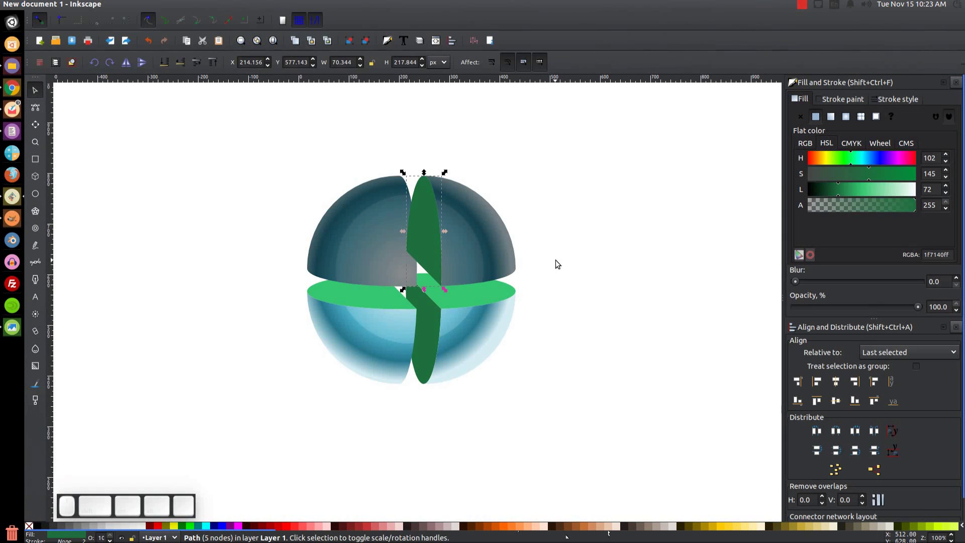
left_click(493, 223)
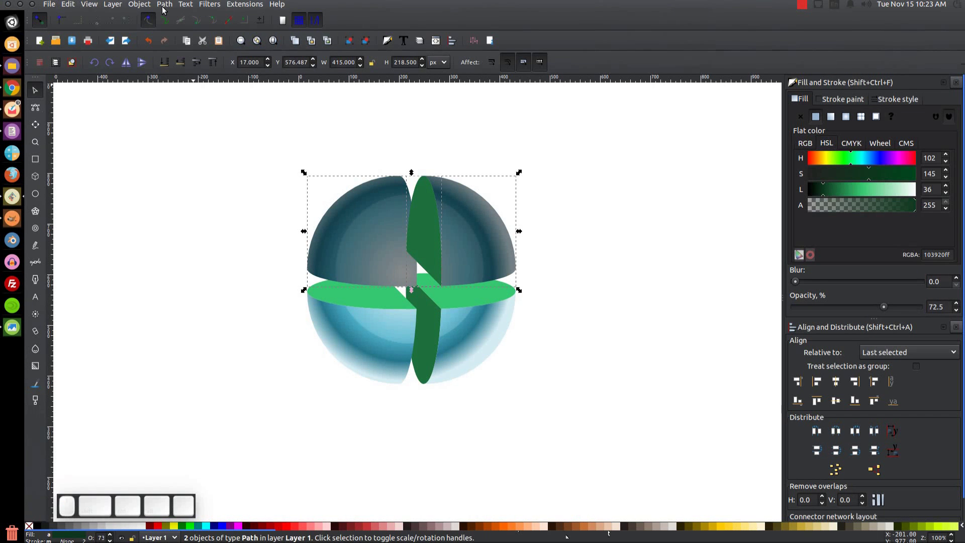
left_click(164, 9)
left_click(179, 60)
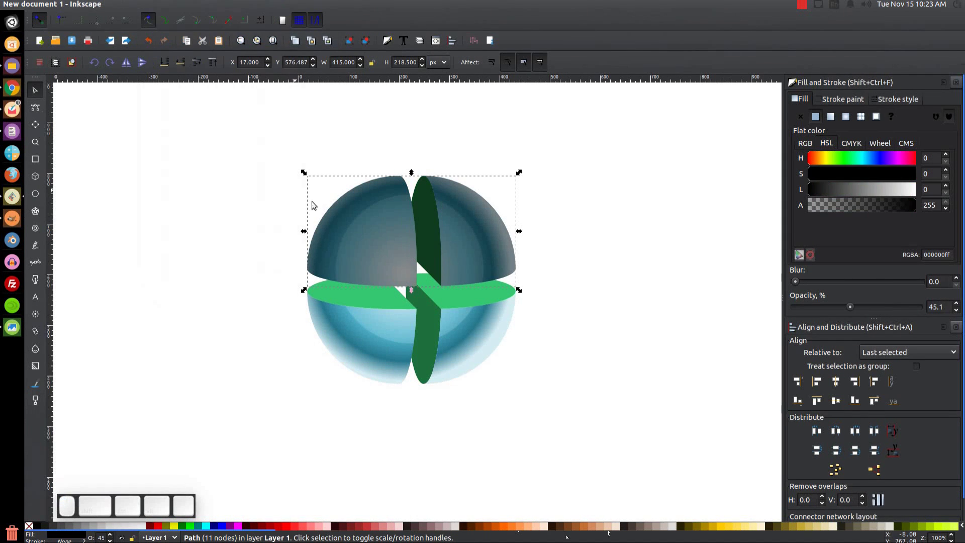
Move the overlay down, then duplicate both halves of the horizontal band and raise them above it.
left_click_drag(484, 227, 450, 290)
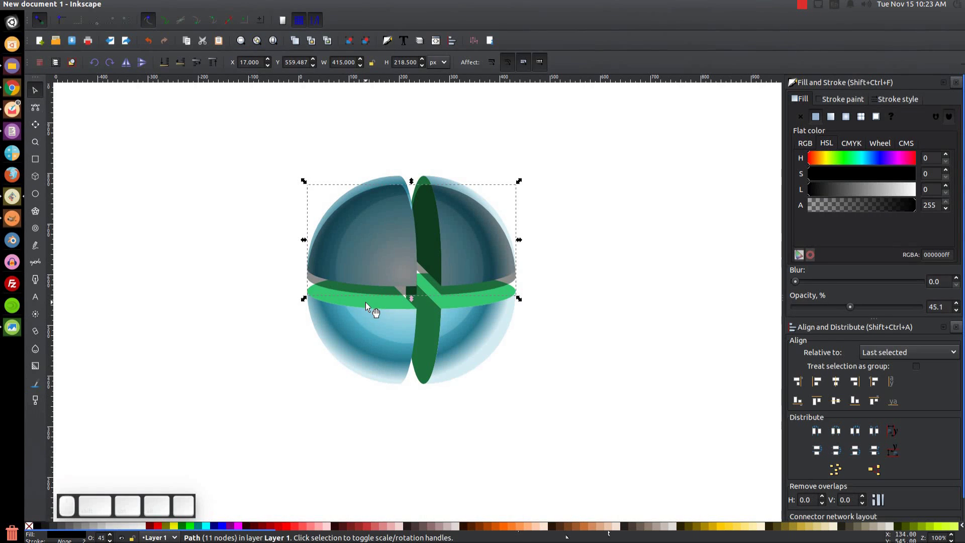
left_click(375, 310)
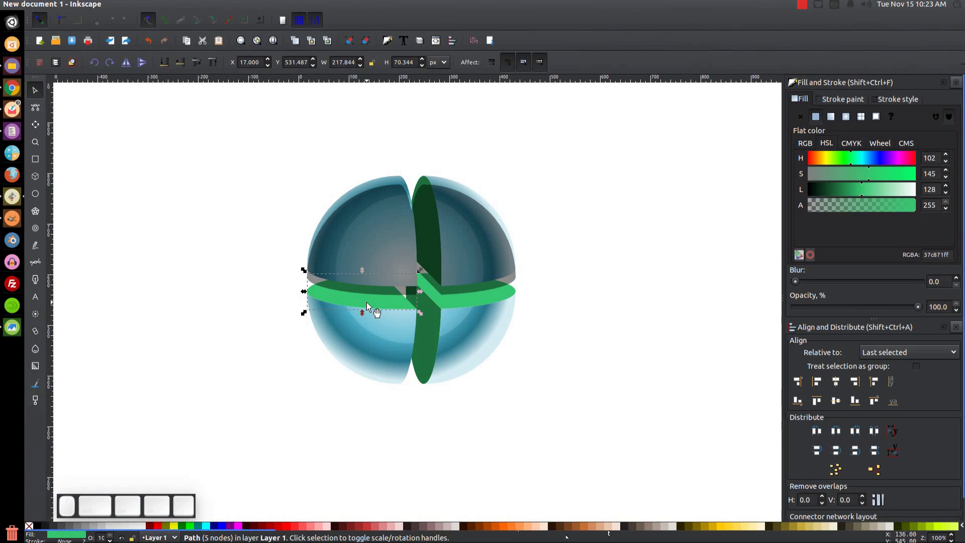
left_click(494, 305)
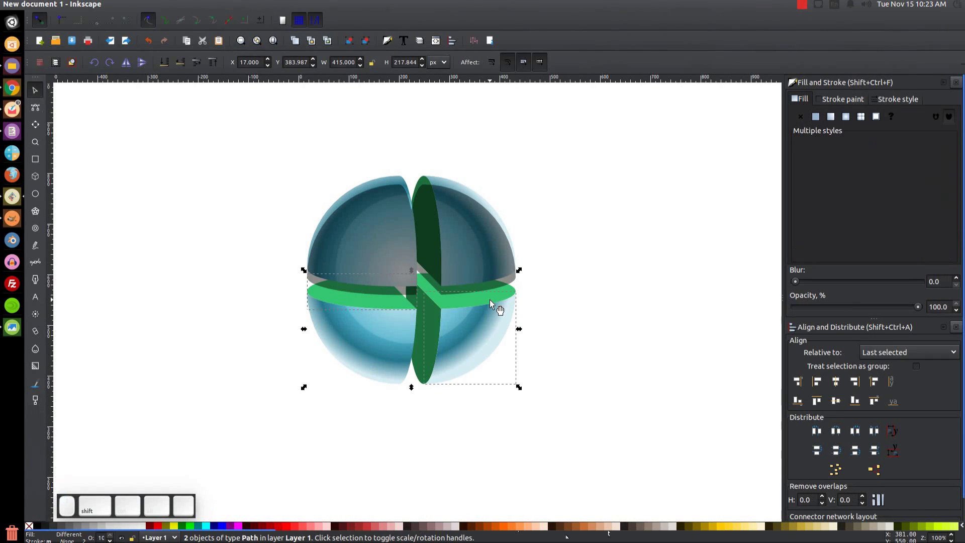
left_click(494, 305)
left_click(493, 303)
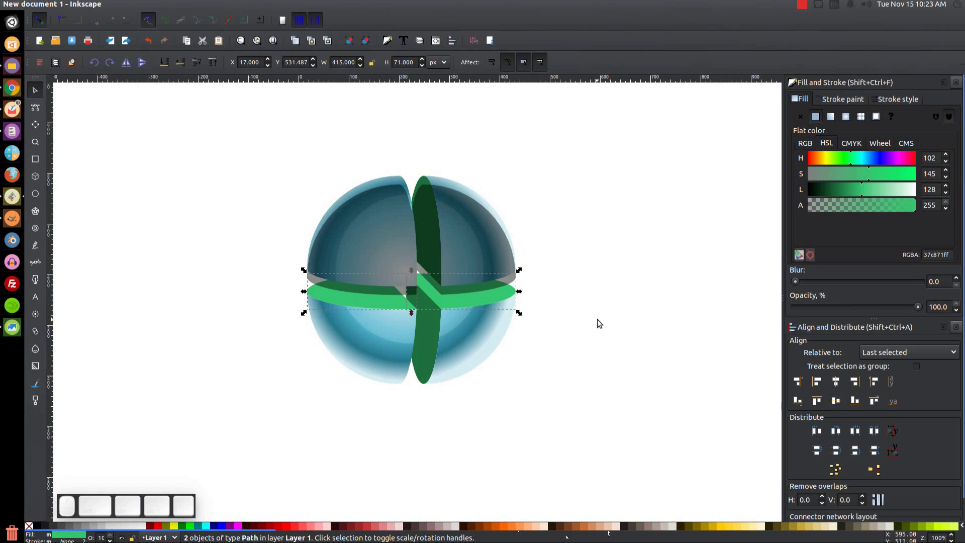
key("ctrl+d")
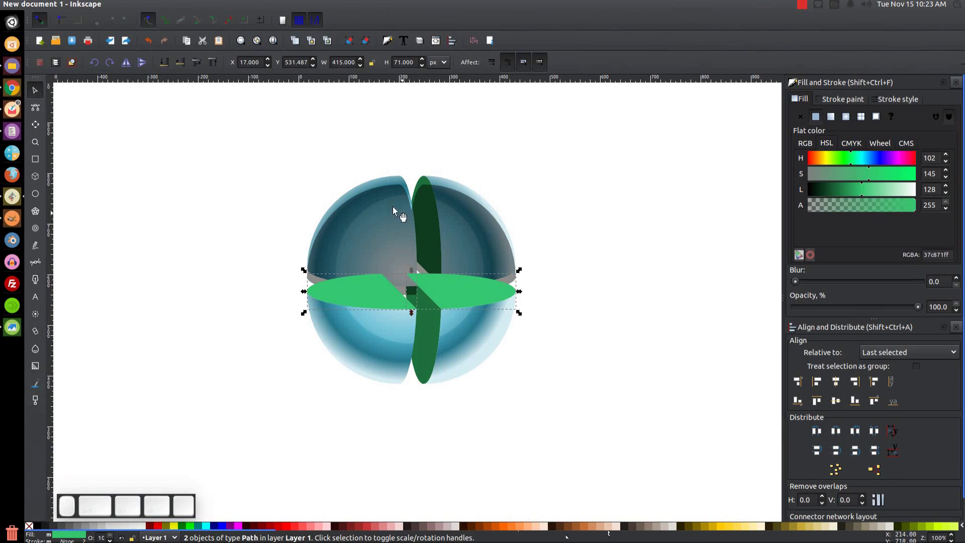
left_click(168, 7)
left_click(190, 59)
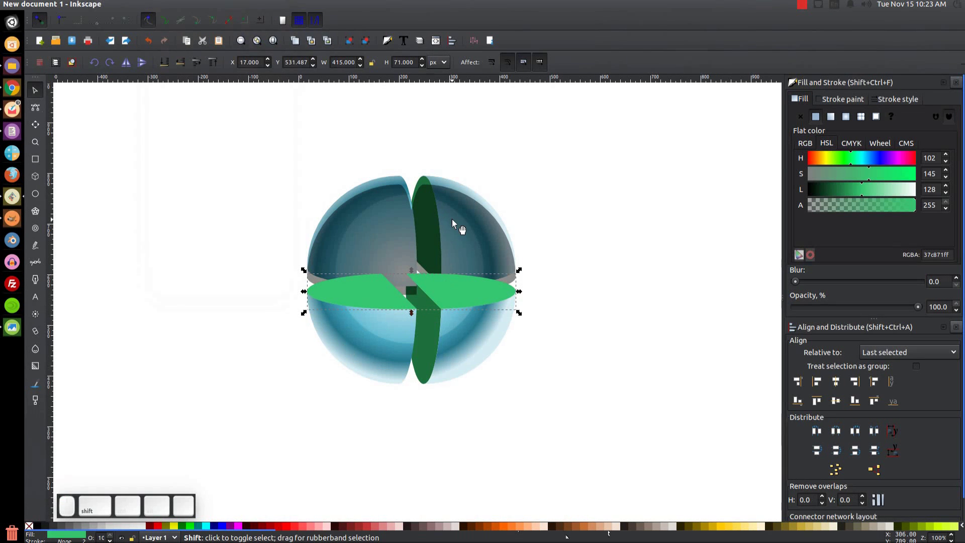
Cut the overlay down to a strip along the horizontal band and lower it several steps in the stack.
left_click(461, 226)
left_click(167, 4)
left_click(187, 85)
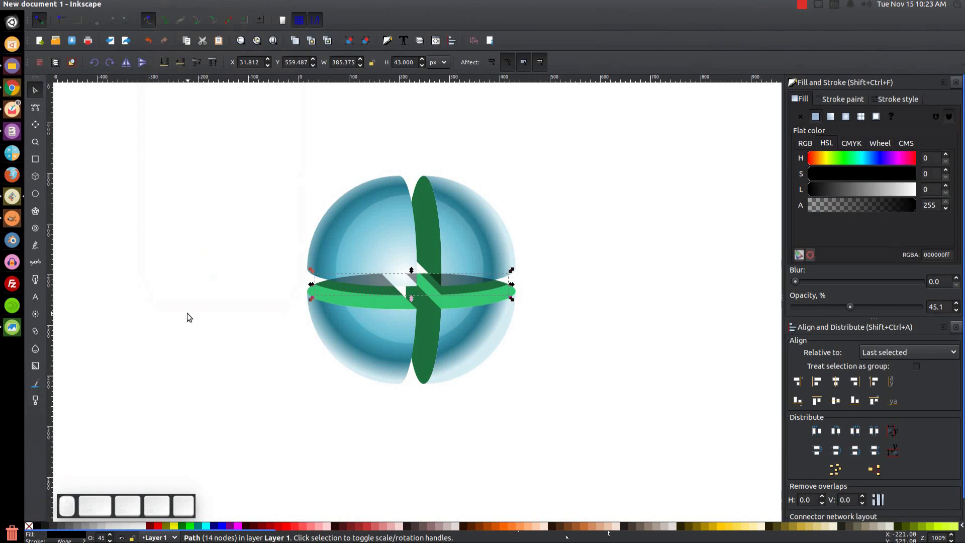
left_click(186, 67)
left_click(185, 67)
left_click(185, 67)
left_click(185, 67)
left_click(185, 67)
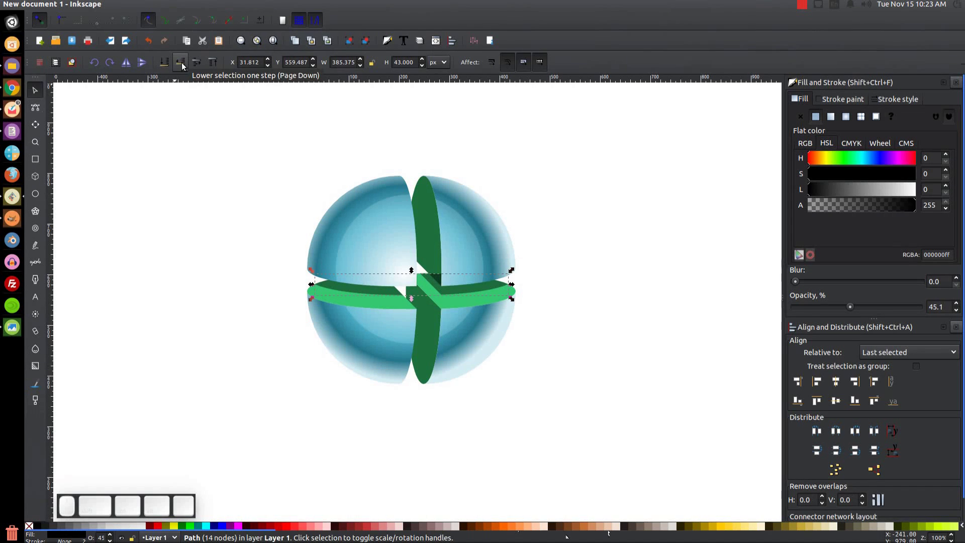
left_click(185, 67)
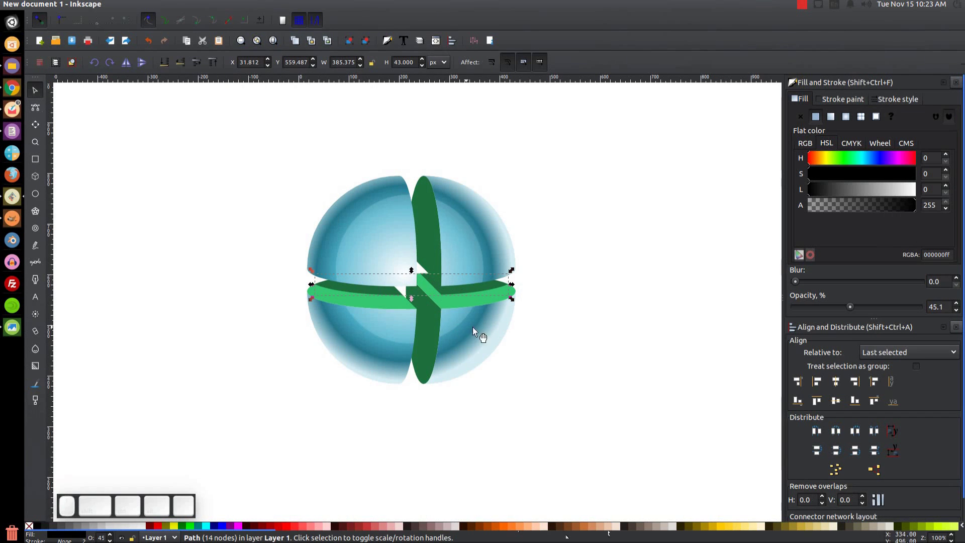
Fade the dark strip to 25% opacity and deselect everything.
left_click_drag(854, 308, 838, 305)
left_click_drag(839, 305, 455, 282)
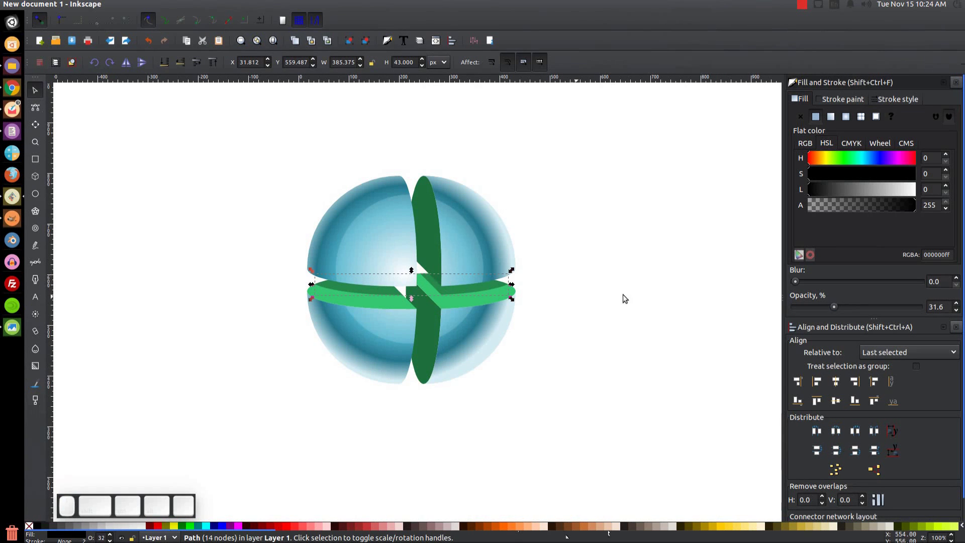
left_click(834, 309)
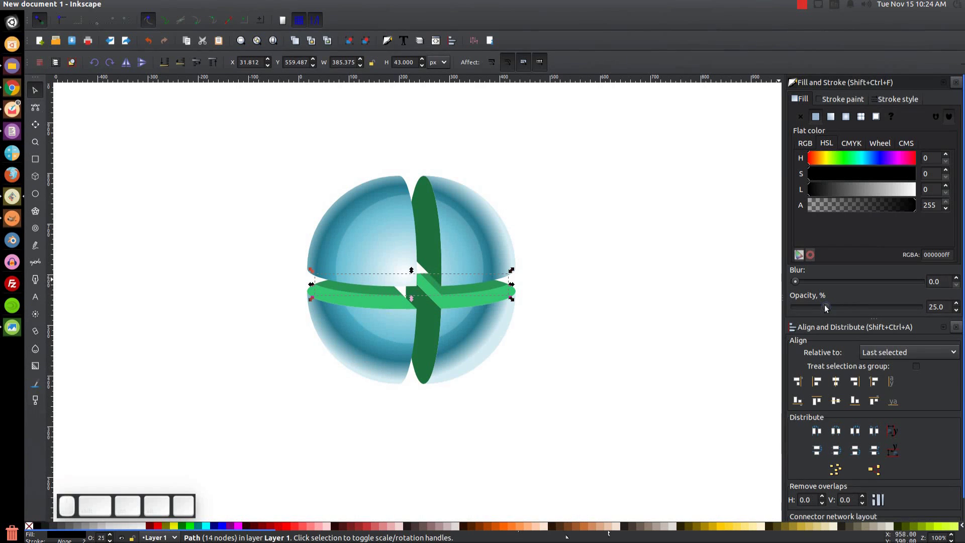
left_click(637, 175)
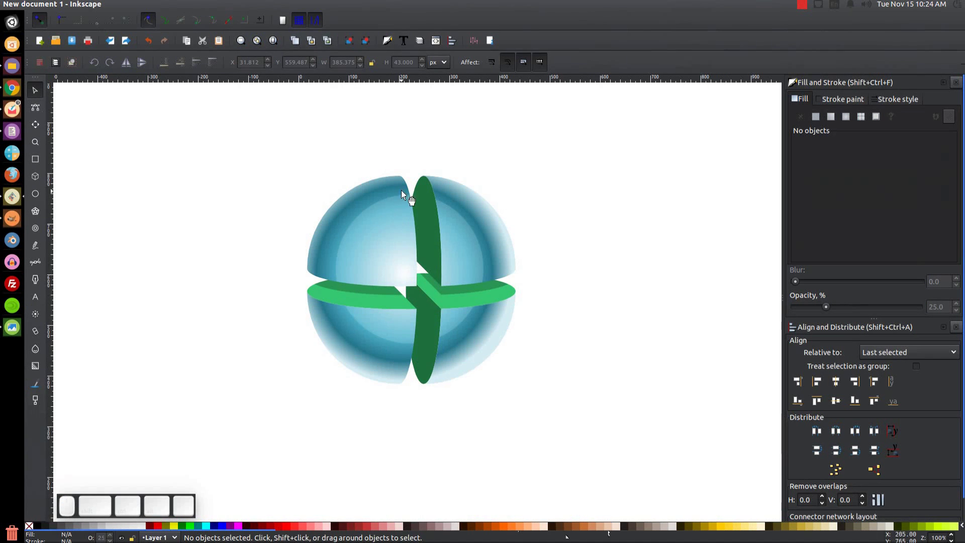
Duplicate the sphere's left-side quarters and union the copies into one left-half shape.
left_click(347, 332)
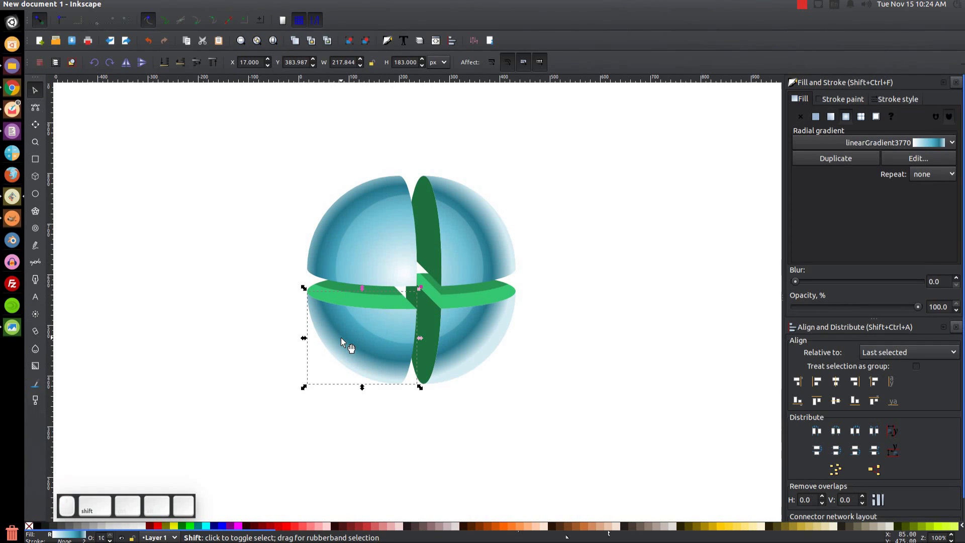
left_click(333, 235)
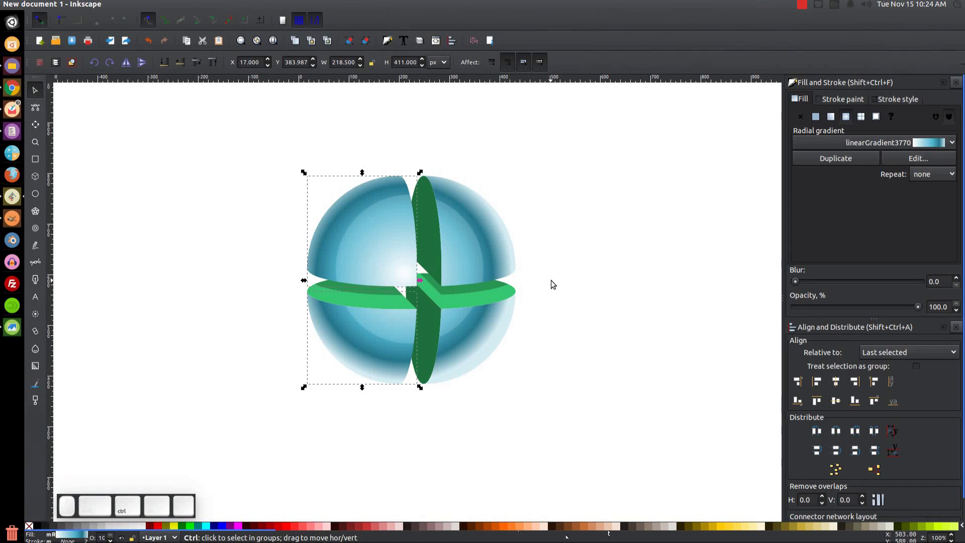
left_click(348, 307)
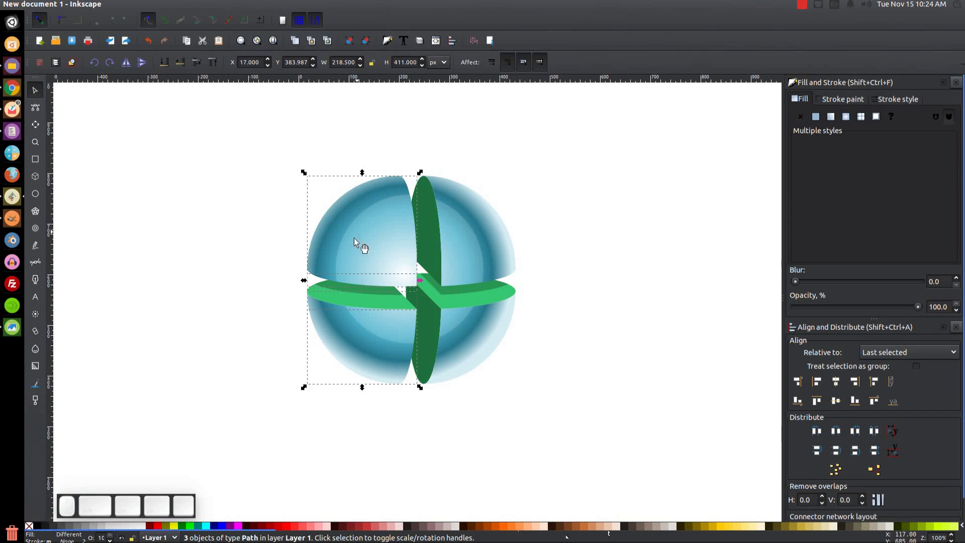
key("ctrl+d")
left_click(173, 10)
scroll("up", 3)
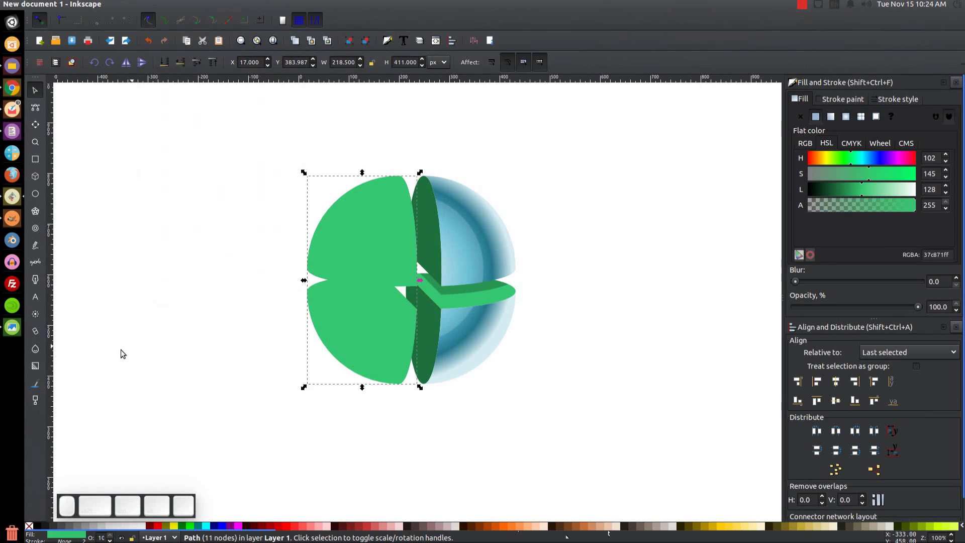
Fill the left-half shape black at about 57% opacity and shift it slightly right.
left_click(40, 528)
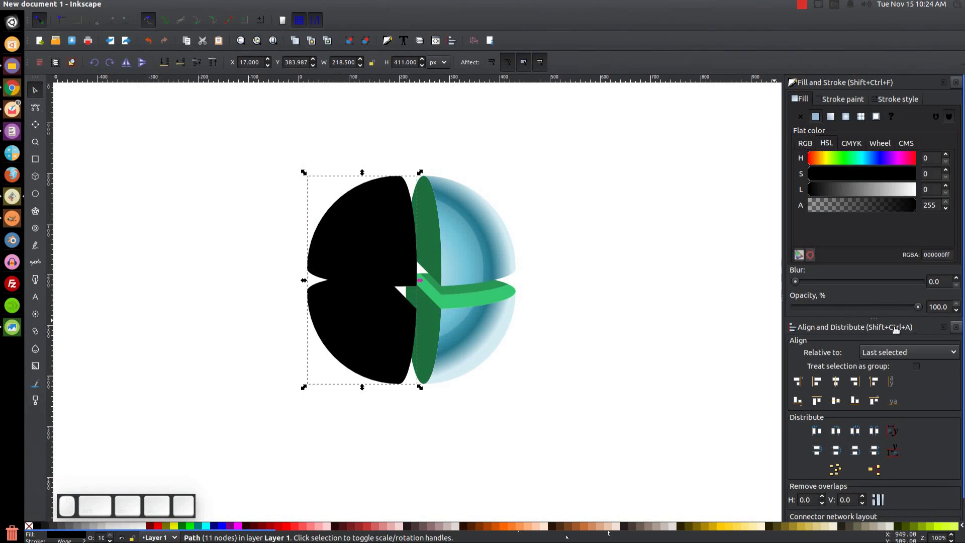
left_click_drag(921, 309, 631, 370)
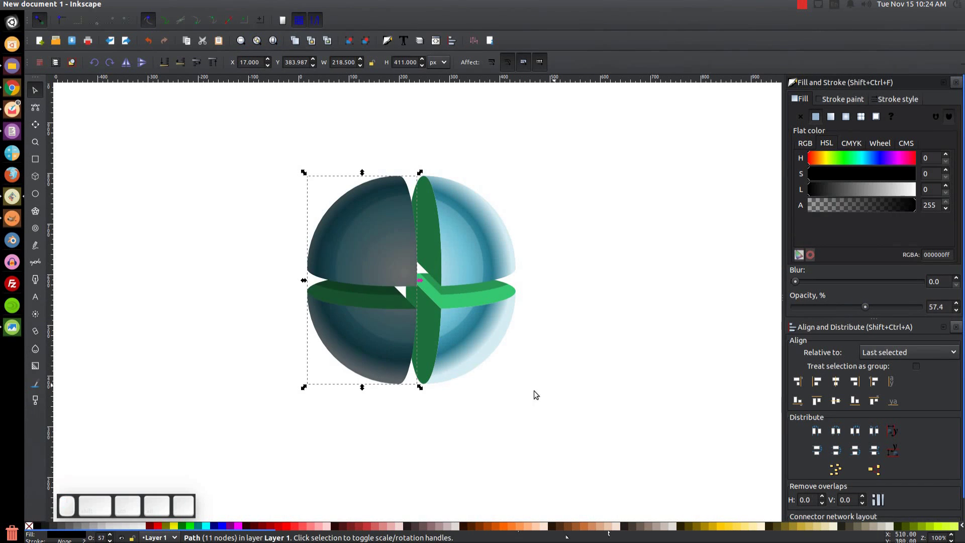
left_click_drag(378, 345, 406, 387)
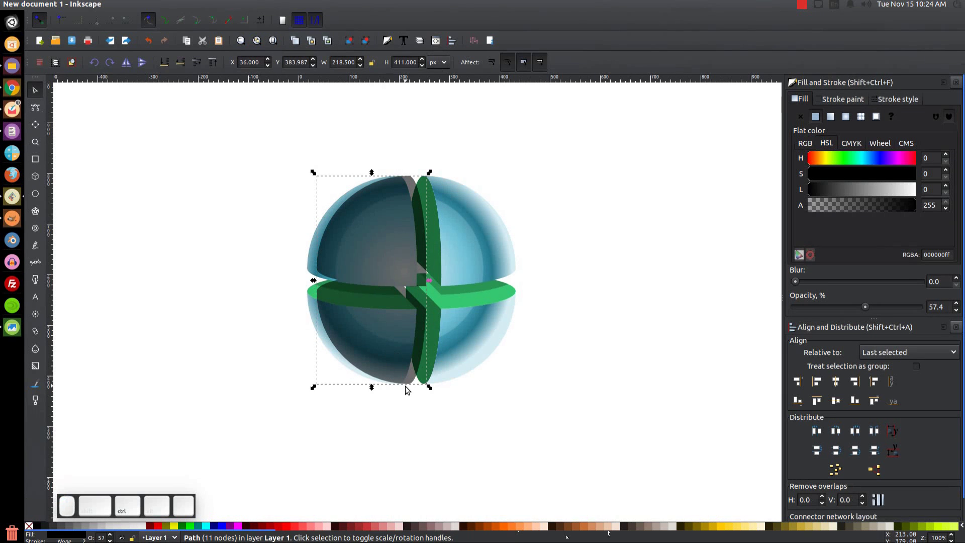
Duplicate the vertical band's shaded pieces and combine them with the full-length band via a Path operation.
left_click(445, 326)
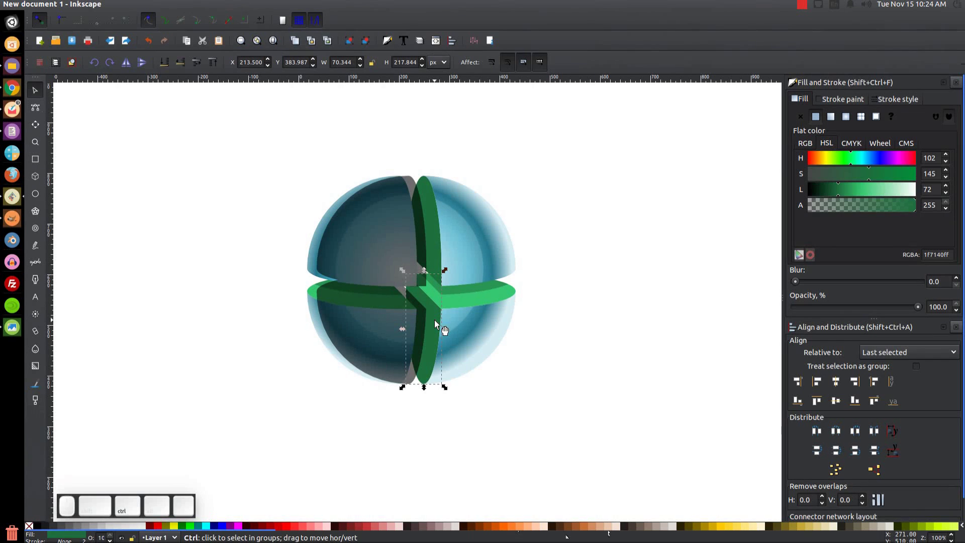
key("ctrl+d")
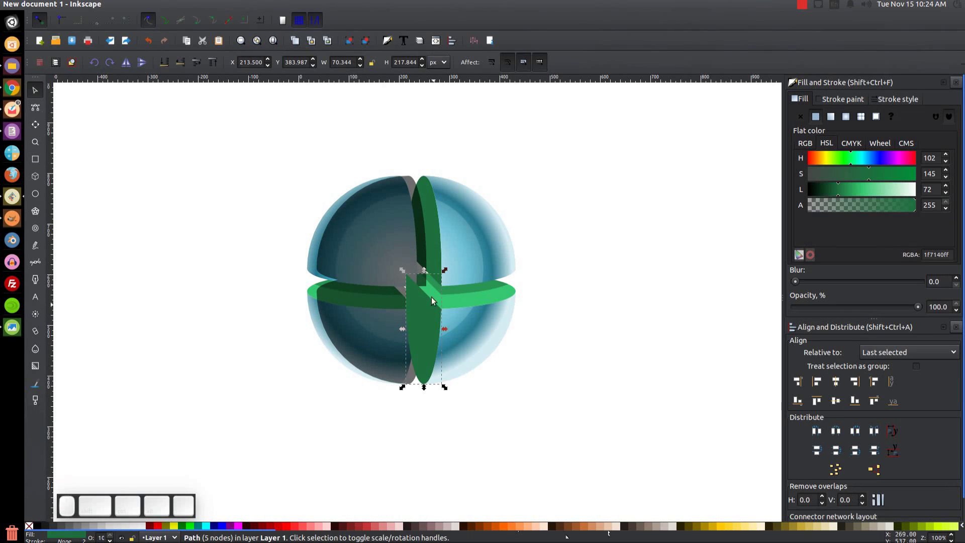
left_click(436, 201)
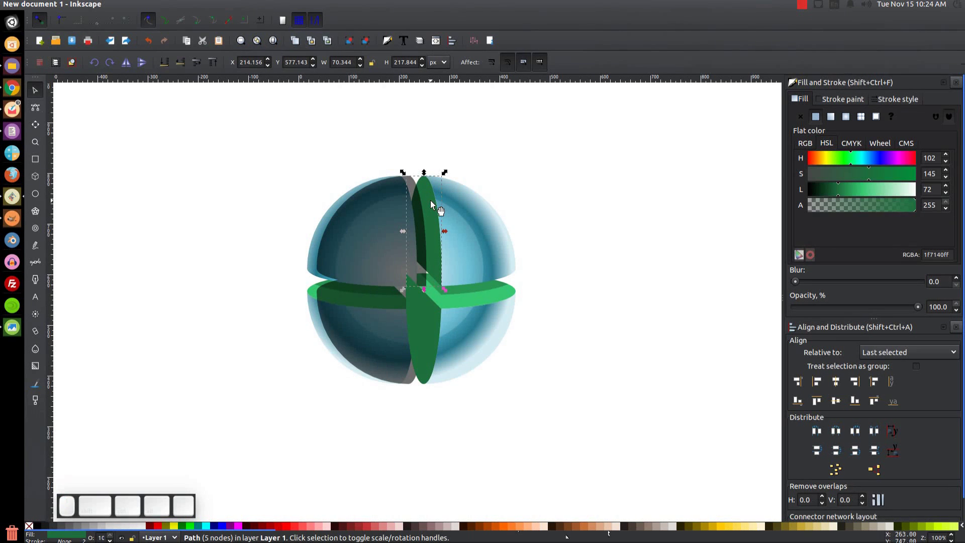
key("ctrl+d")
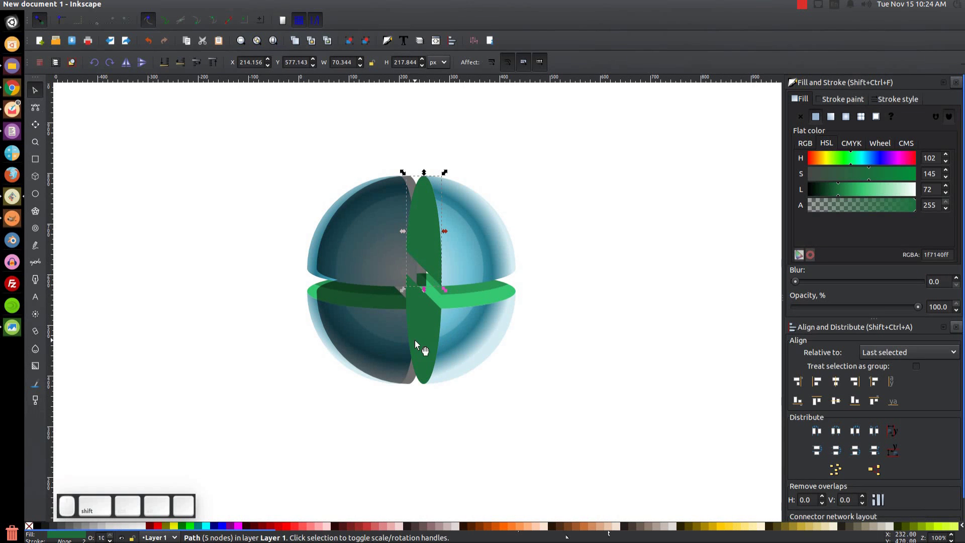
left_click(420, 343)
left_click(169, 5)
left_click(172, 63)
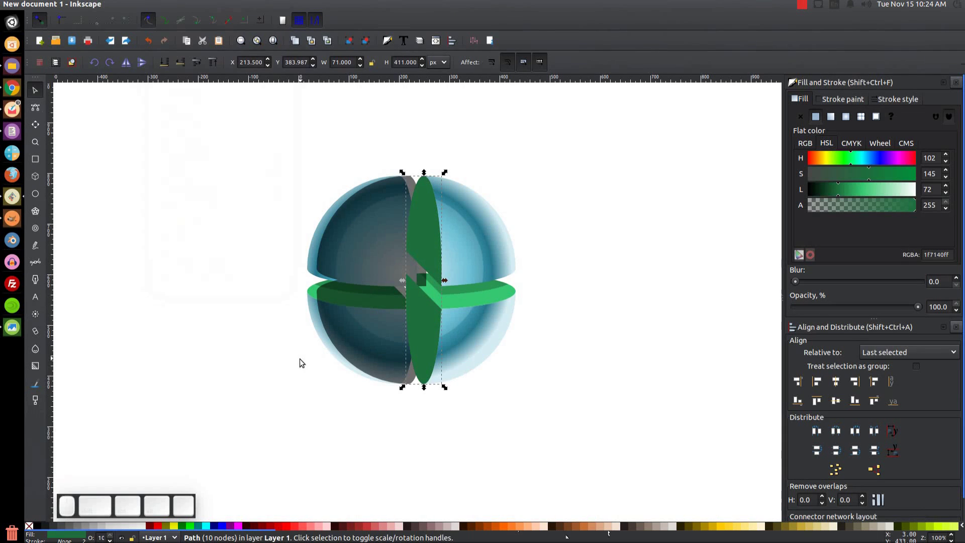
Lower the translucent black shading strip nine steps so the band sits over the sphere.
left_click(365, 339)
left_click(177, 6)
scroll("up", 3)
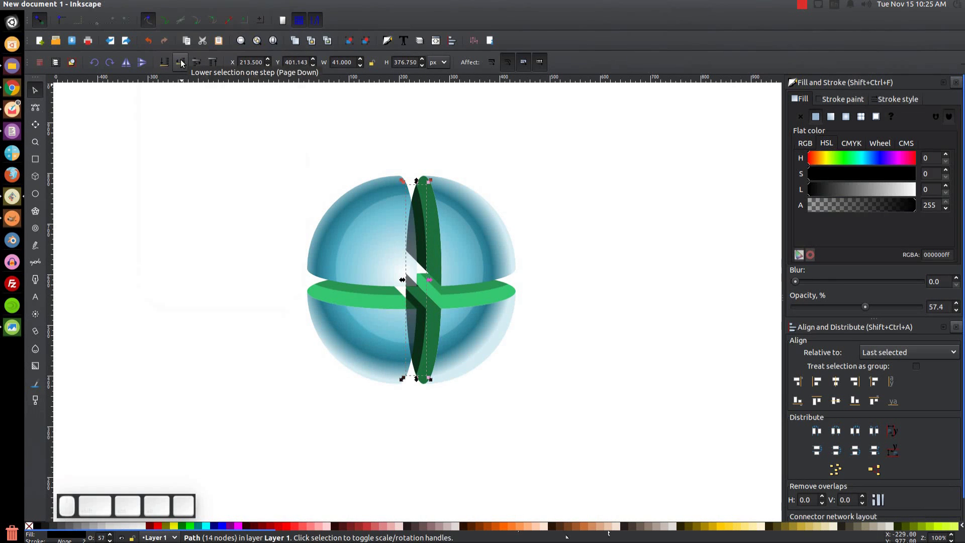
left_click(185, 63)
left_click(185, 63)
left_click(185, 64)
left_click(184, 64)
left_click(185, 63)
left_click(184, 63)
left_click(185, 63)
left_click(184, 64)
left_click(184, 63)
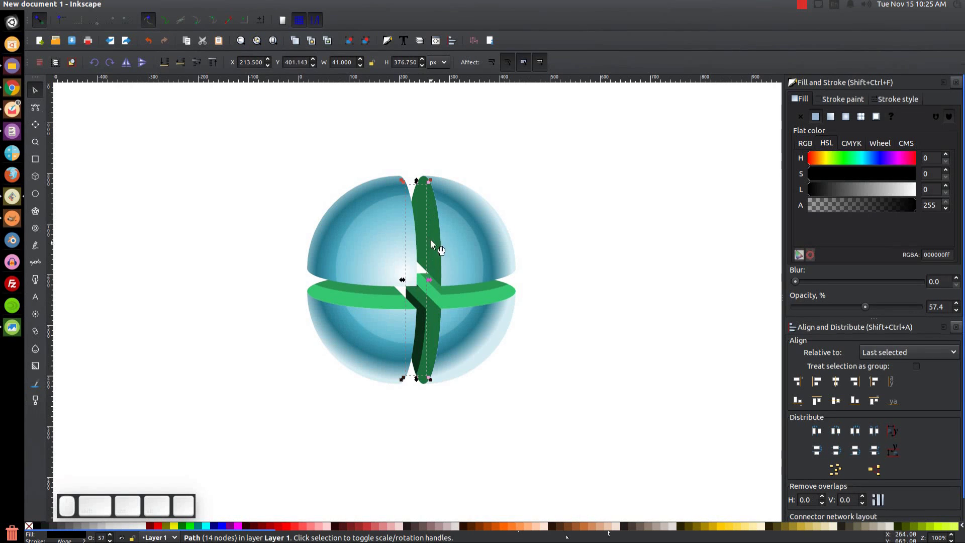
Reduce the strip beside the vertical band to about 20.9% opacity and deselect to review.
left_click(434, 199)
left_click(169, 57)
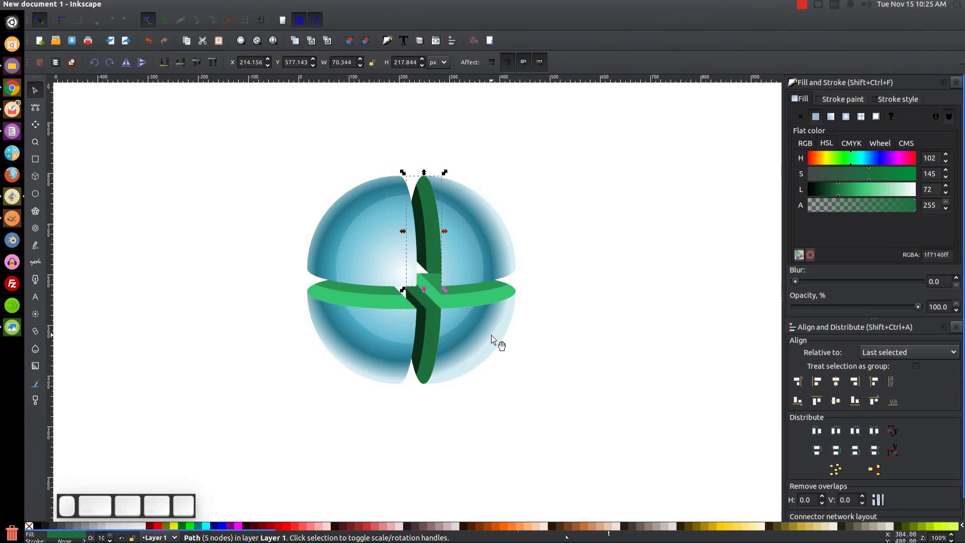
left_click(431, 225)
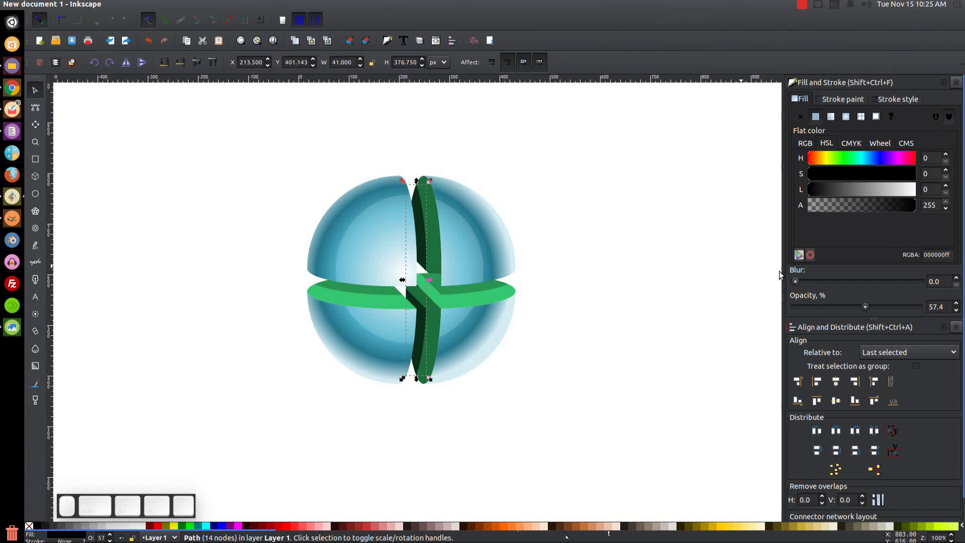
left_click(867, 306)
left_click(833, 304)
left_click(824, 302)
left_click(827, 303)
middle_click(793, 299)
left_click(614, 301)
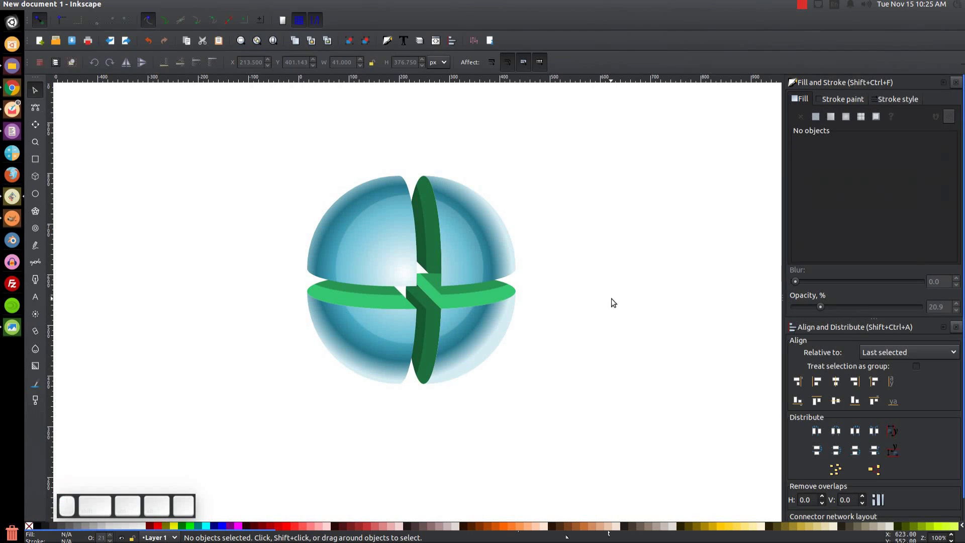
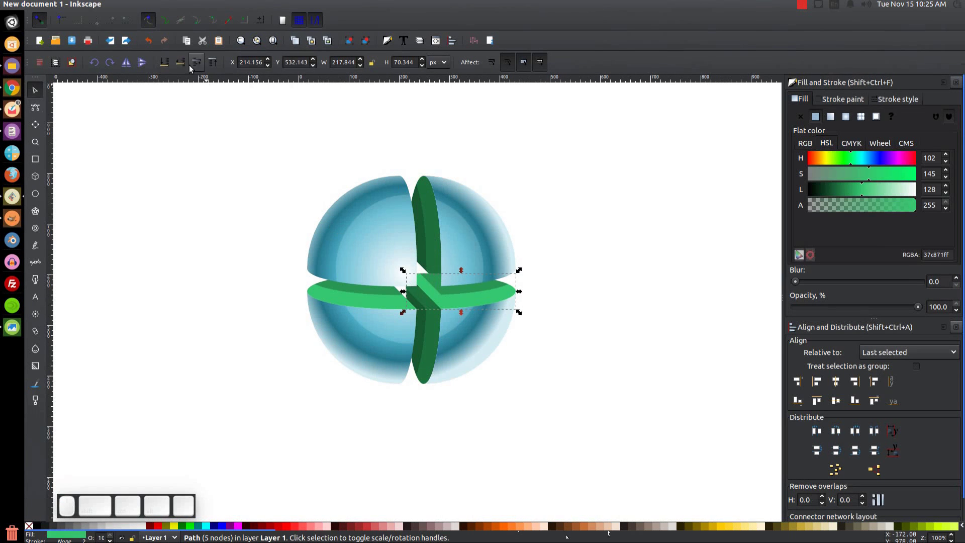
Inspect the horizontal band's bright piece, then zoom in on where the two bands cross.
left_click(173, 67)
middle_click(173, 67)
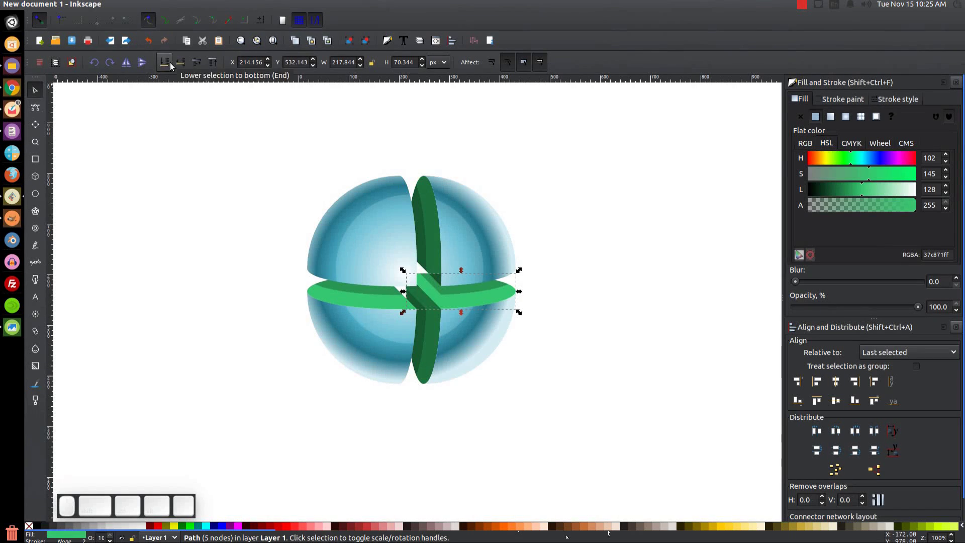
scroll("up", 3)
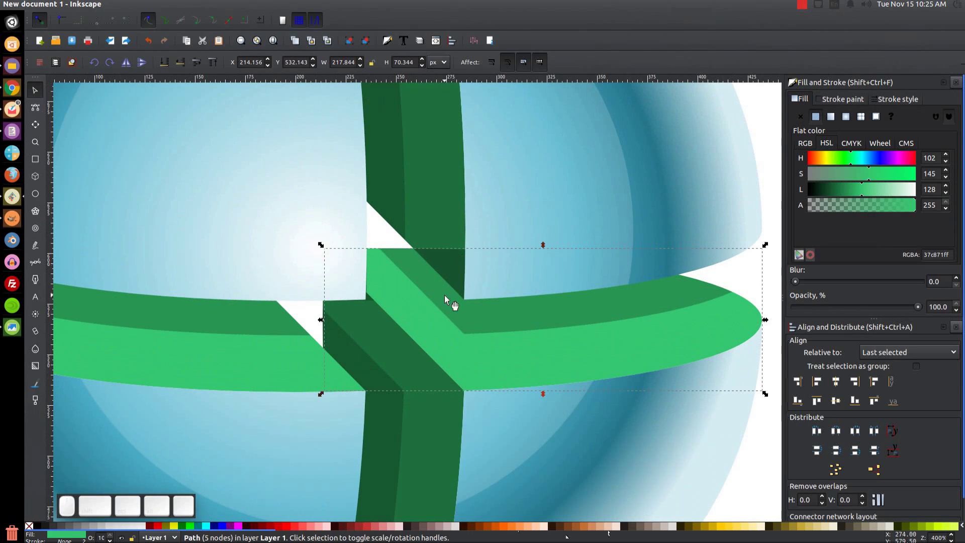
key("1")
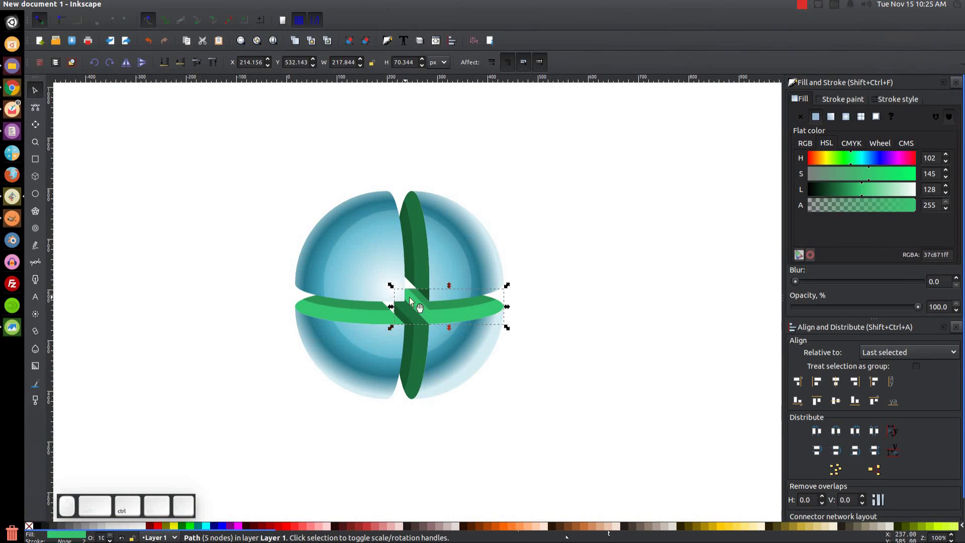
left_click(614, 275)
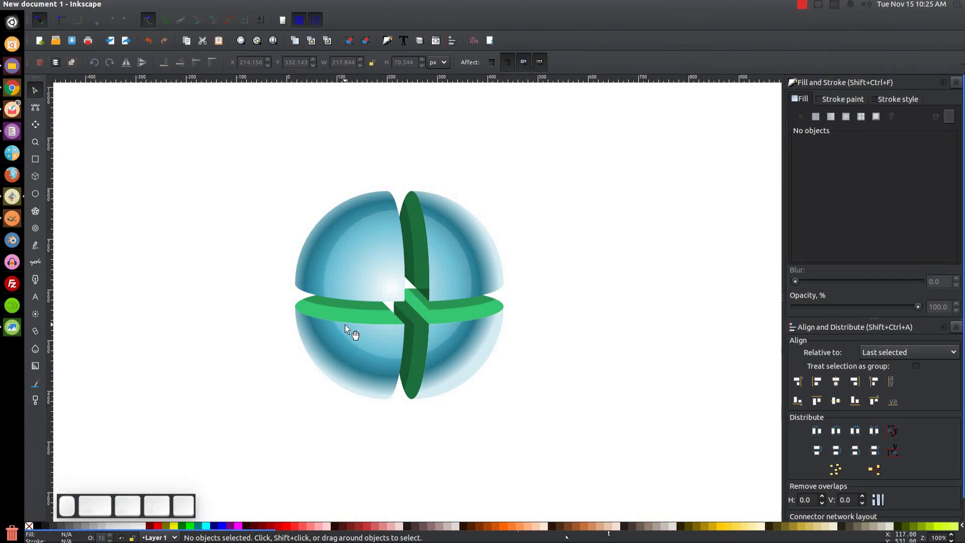
key("=")
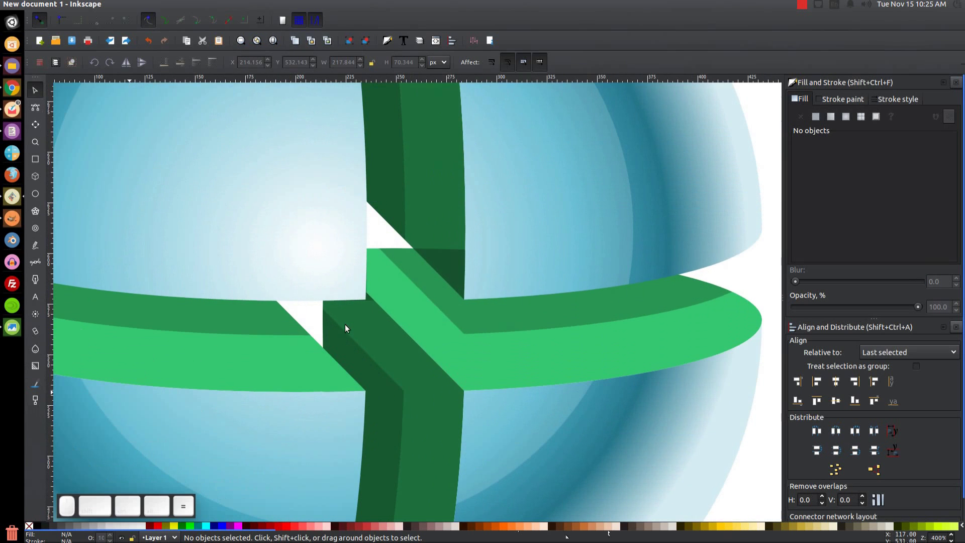
left_click_drag(455, 271, 450, 271)
key("ctrl+z")
Restack the vertical band's upper piece and neighbouring pieces with Raise/Lower to tidy the crossing.
left_click(448, 197)
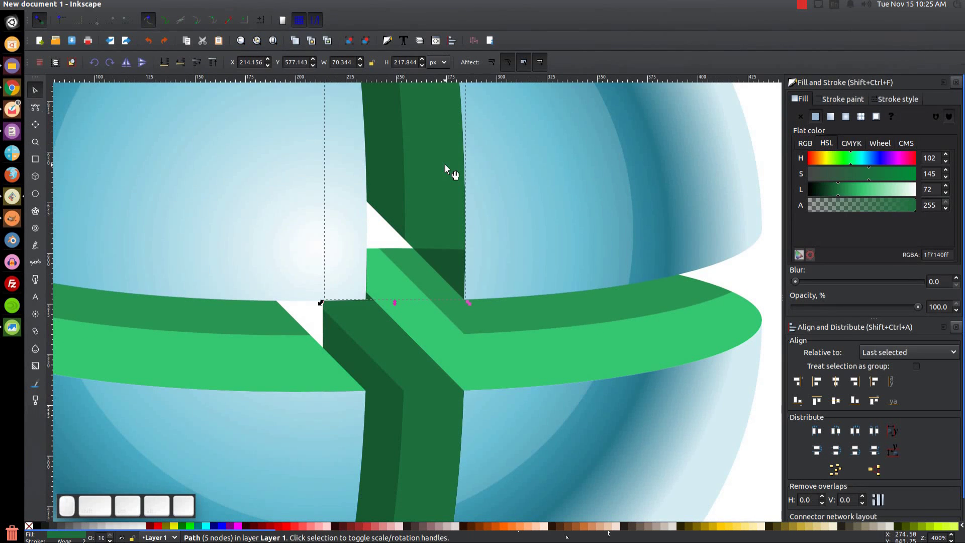
left_click(449, 168)
left_click(478, 248)
left_click(531, 326)
scroll("up", 3)
left_click(168, 5)
left_click(194, 69)
Zoom back out and select the dark shading strip on the horizontal band.
left_click(470, 287)
left_click(492, 363)
scroll("up", 3)
key("1")
left_click(493, 354)
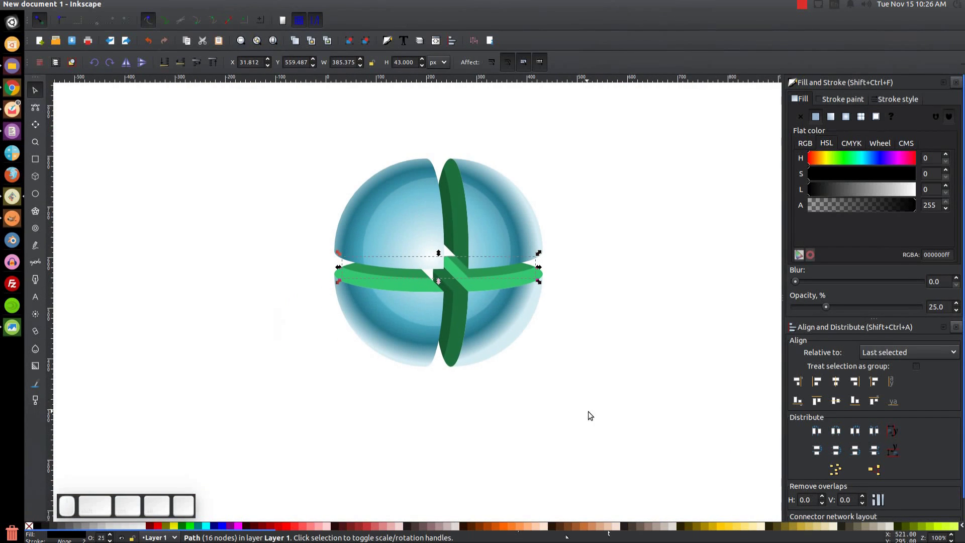
Group all 11 sphere pieces and scale the group down to about 197 by 195 px.
left_click_drag(682, 452, 295, 171)
left_click(352, 44)
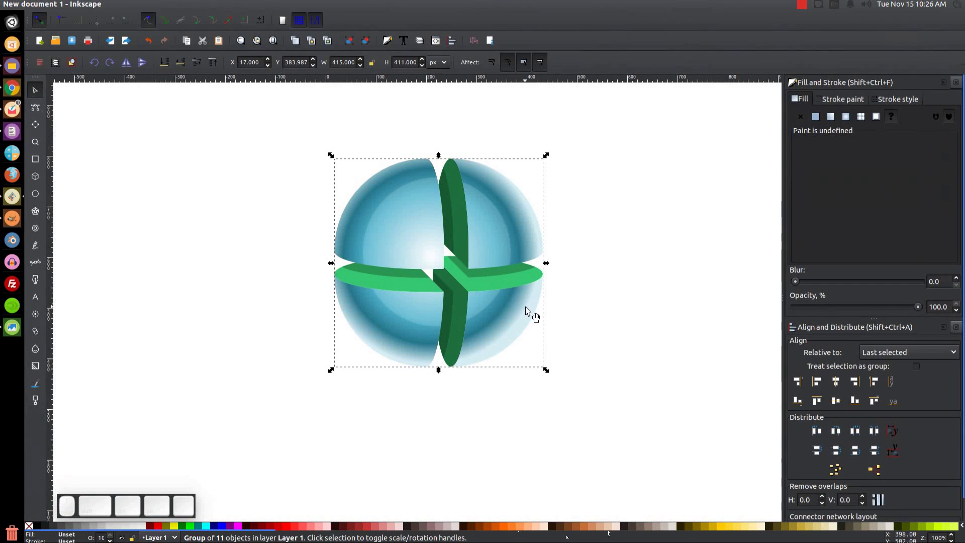
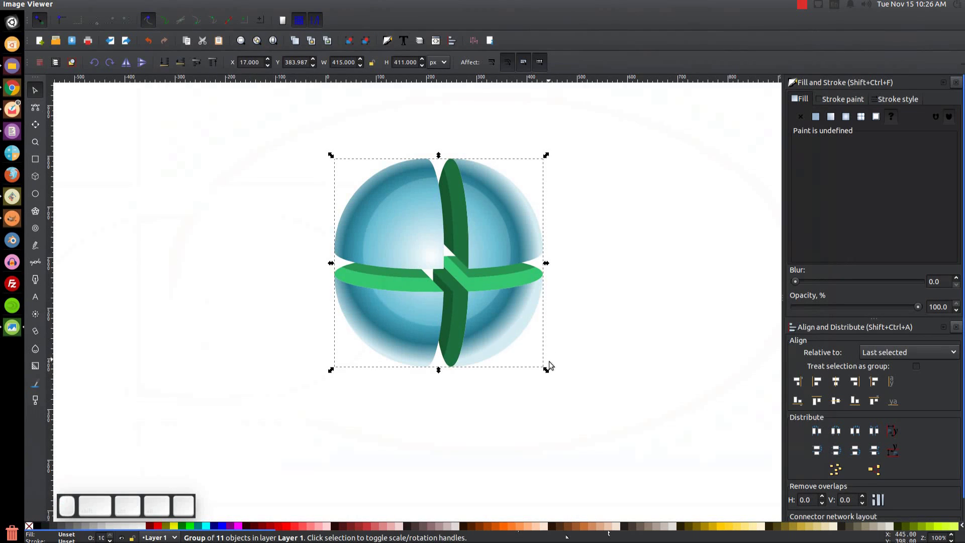
left_click_drag(551, 372, 441, 375)
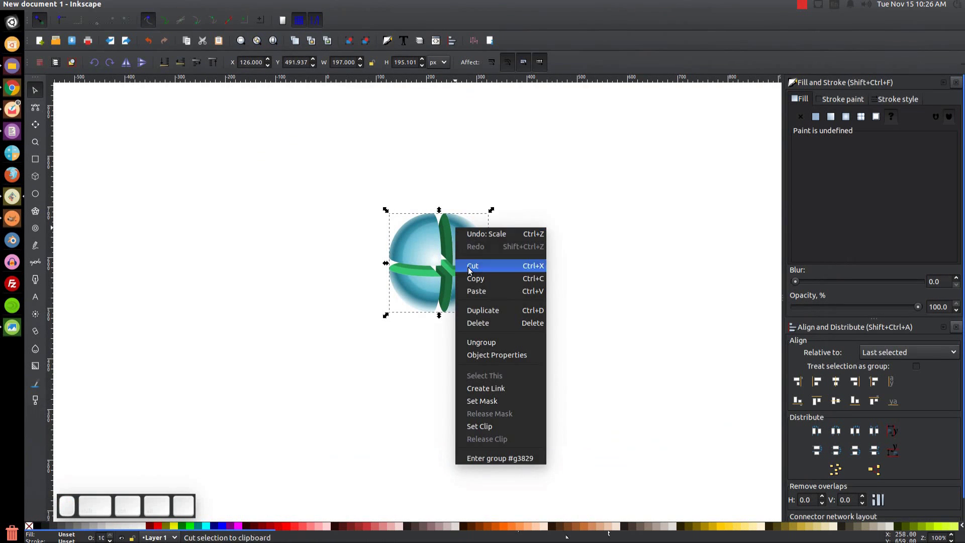
Union a duplicate of the sphere into a black silhouette and squash it to about 197 by 52 px at the base.
left_click(488, 312)
left_click_drag(371, 46, 303, 95)
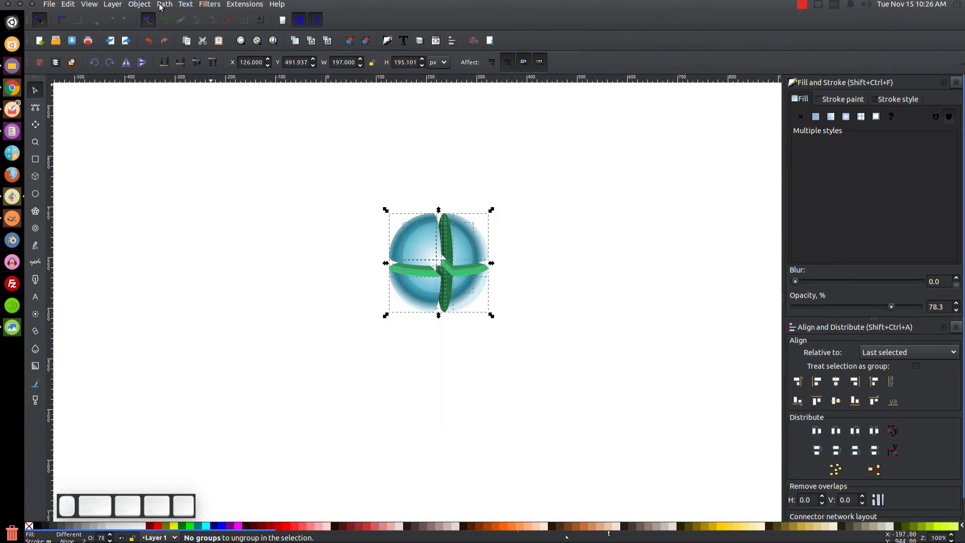
left_click(167, 9)
left_click(187, 65)
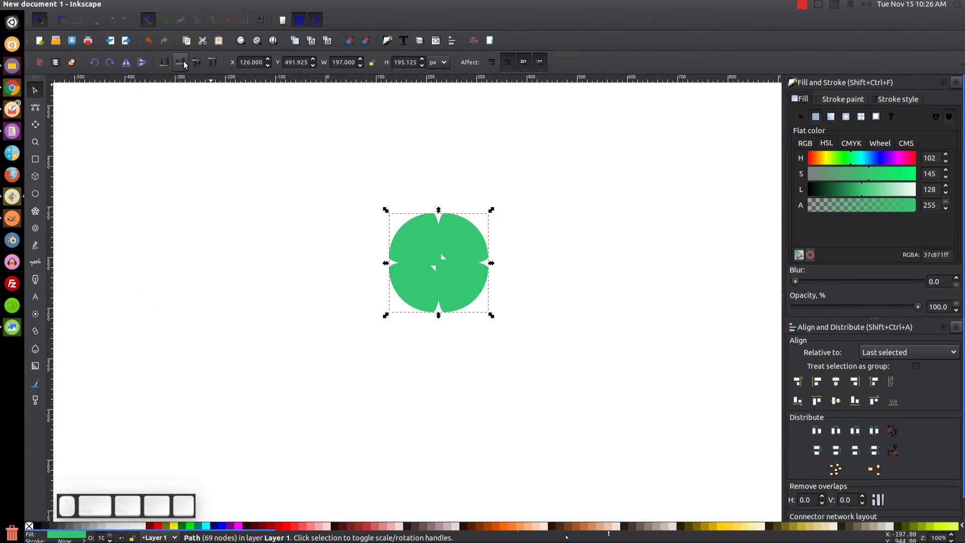
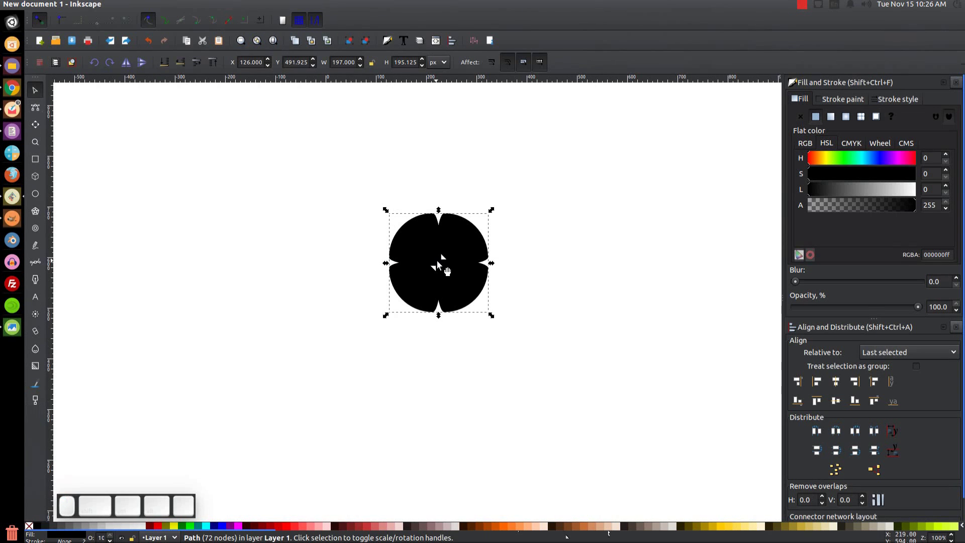
left_click_drag(441, 213, 446, 294)
left_click(460, 297)
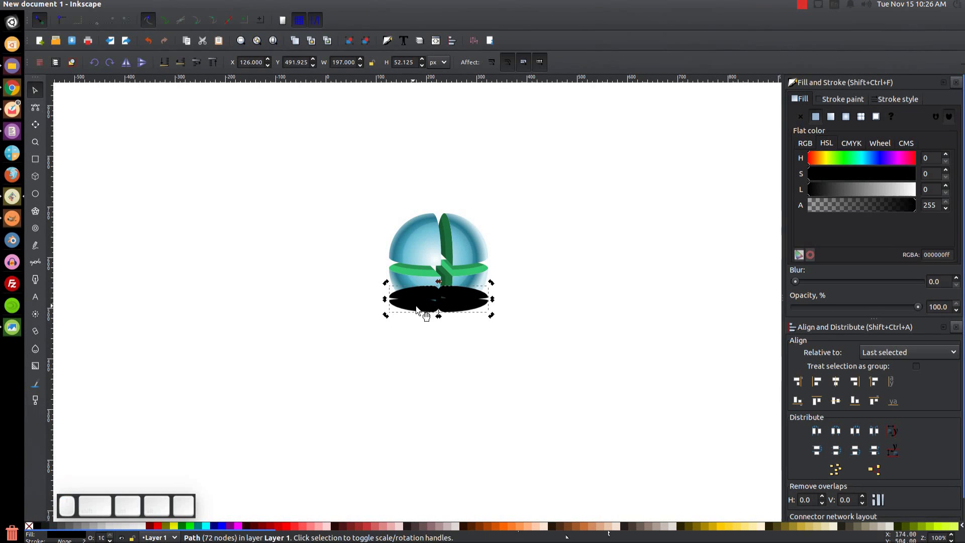
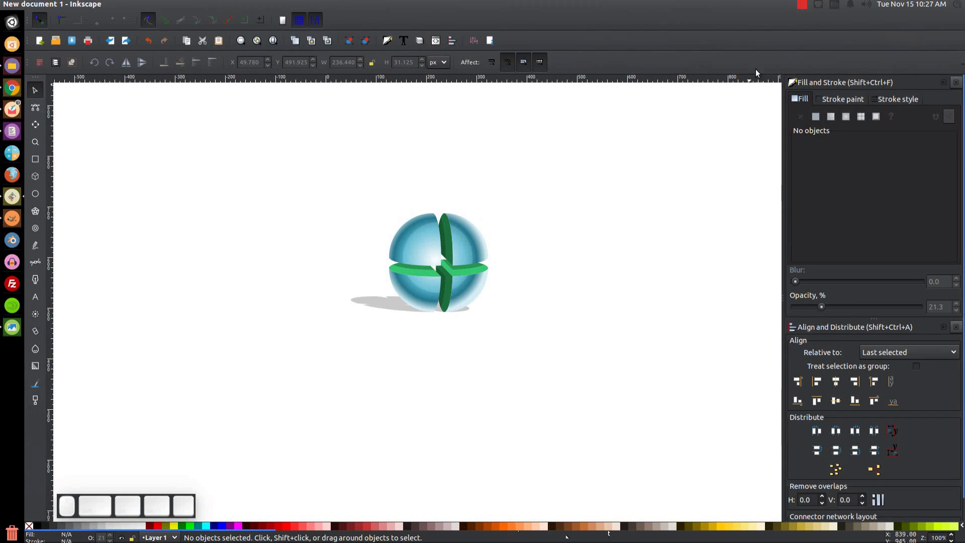
Blur and fade the ellipse into a soft grey shadow about 236 by 31 px at 21.3% opacity.
left_click(806, 4)
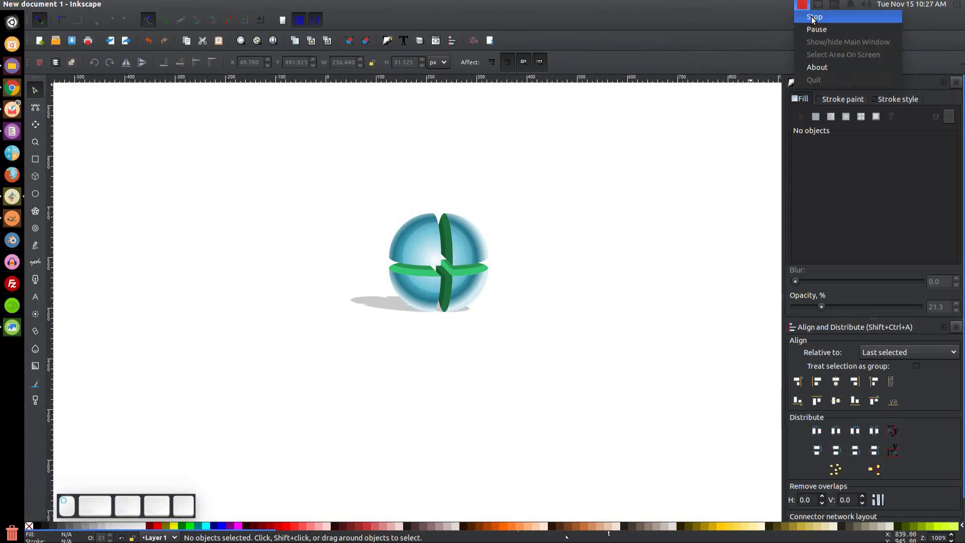